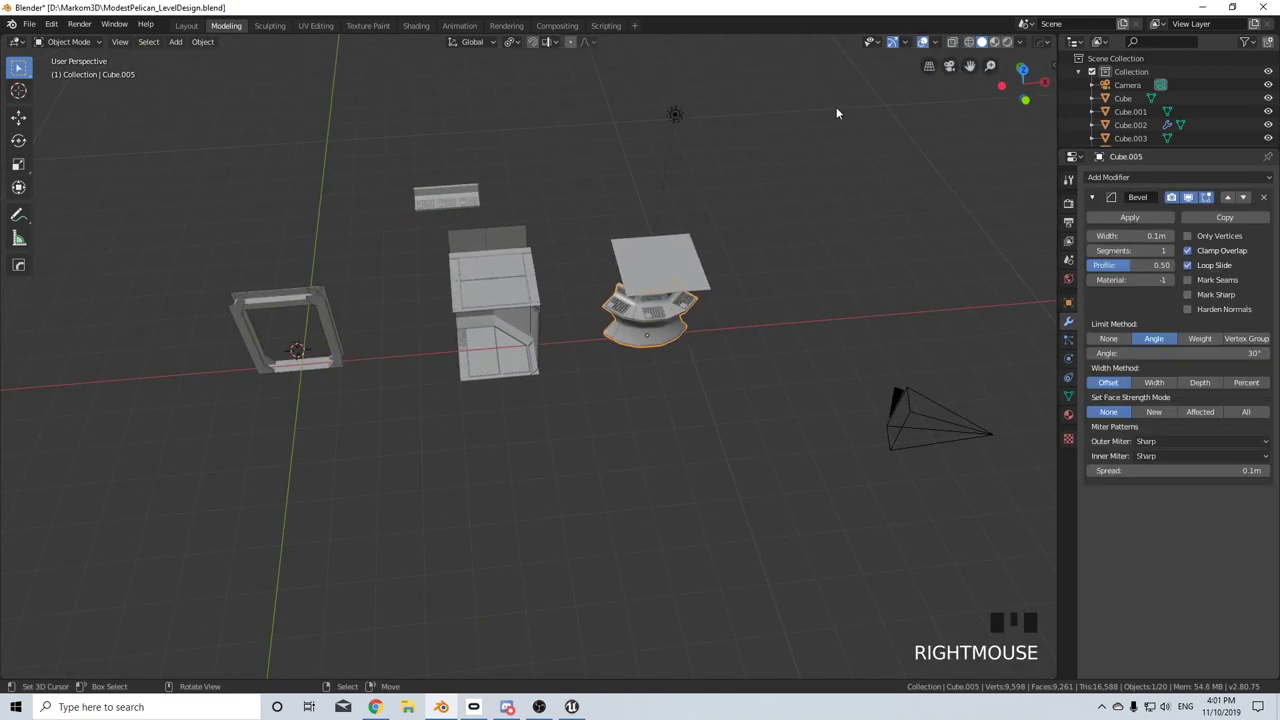
- Move the consoles, pedestal and wall pieces about 20 m along X, away from the door frame
{"action": "key", "text": "b"}
{"action": "key", "text": "g"}
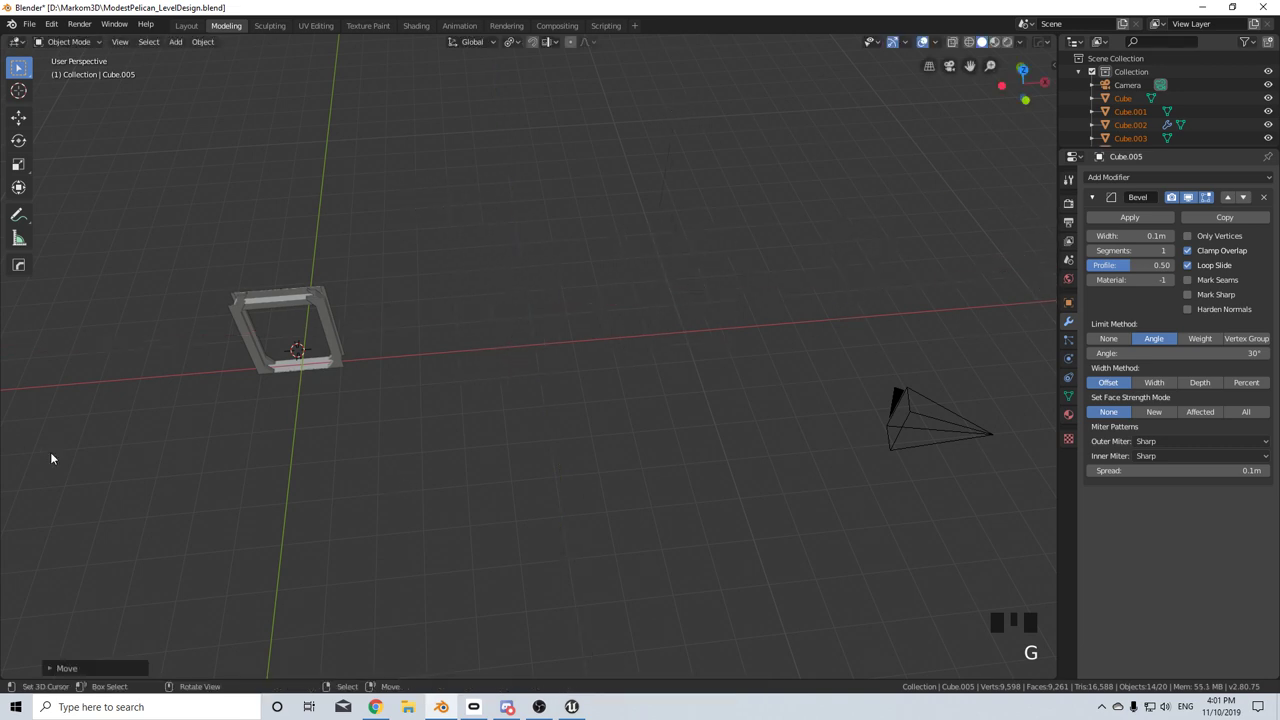
{"action": "key", "text": "ctrl+z"}
{"action": "key", "text": "g"}
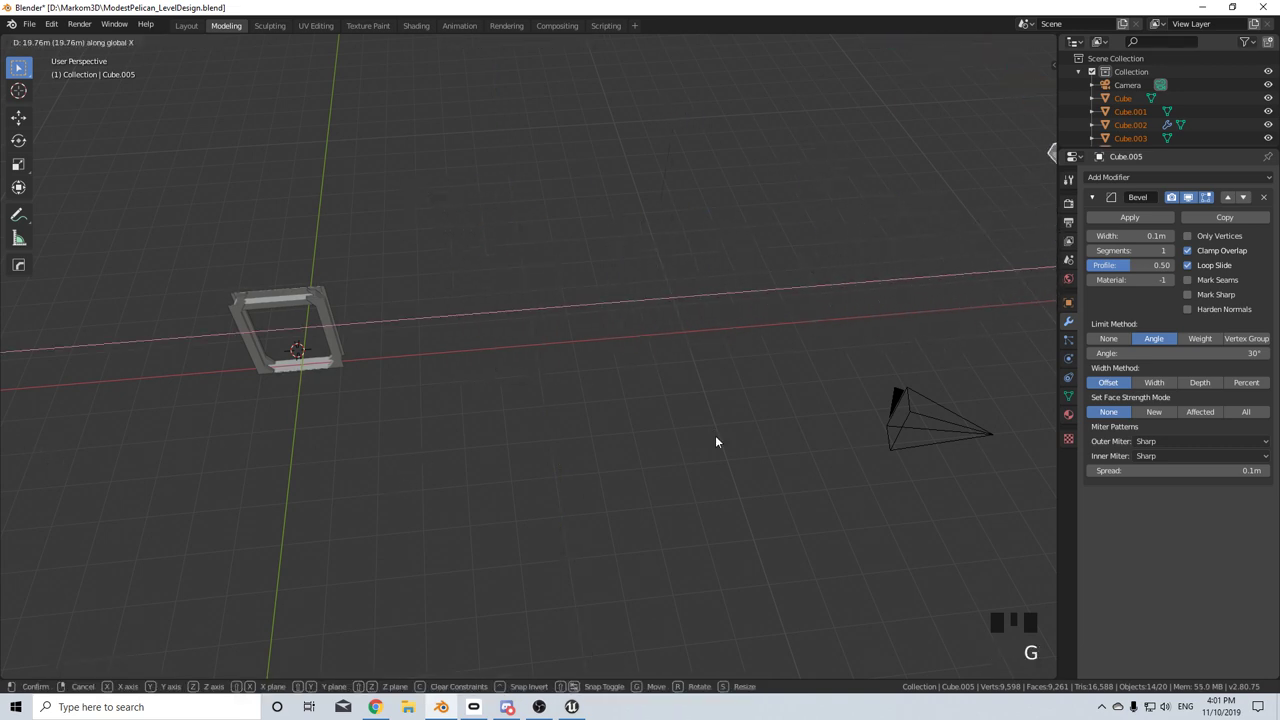
{"action": "left_click_drag", "start_coordinate": [351, 403], "coordinate": [610, 362]}
- Orbit and zoom around the scene to inspect the separated door frame and moved pieces
{"action": "scroll", "scroll_direction": "up", "scroll_amount": 3}
{"action": "left_click_drag", "start_coordinate": [546, 409], "coordinate": [527, 387]}
{"action": "scroll", "scroll_direction": "down", "scroll_amount": 3}
{"action": "left_click_drag", "start_coordinate": [664, 354], "coordinate": [998, 187]}
{"action": "right_click", "coordinate": [998, 187]}
{"action": "left_click_drag", "start_coordinate": [899, 274], "coordinate": [947, 204]}
{"action": "right_click", "coordinate": [947, 204]}
{"action": "right_click", "coordinate": [933, 217]}
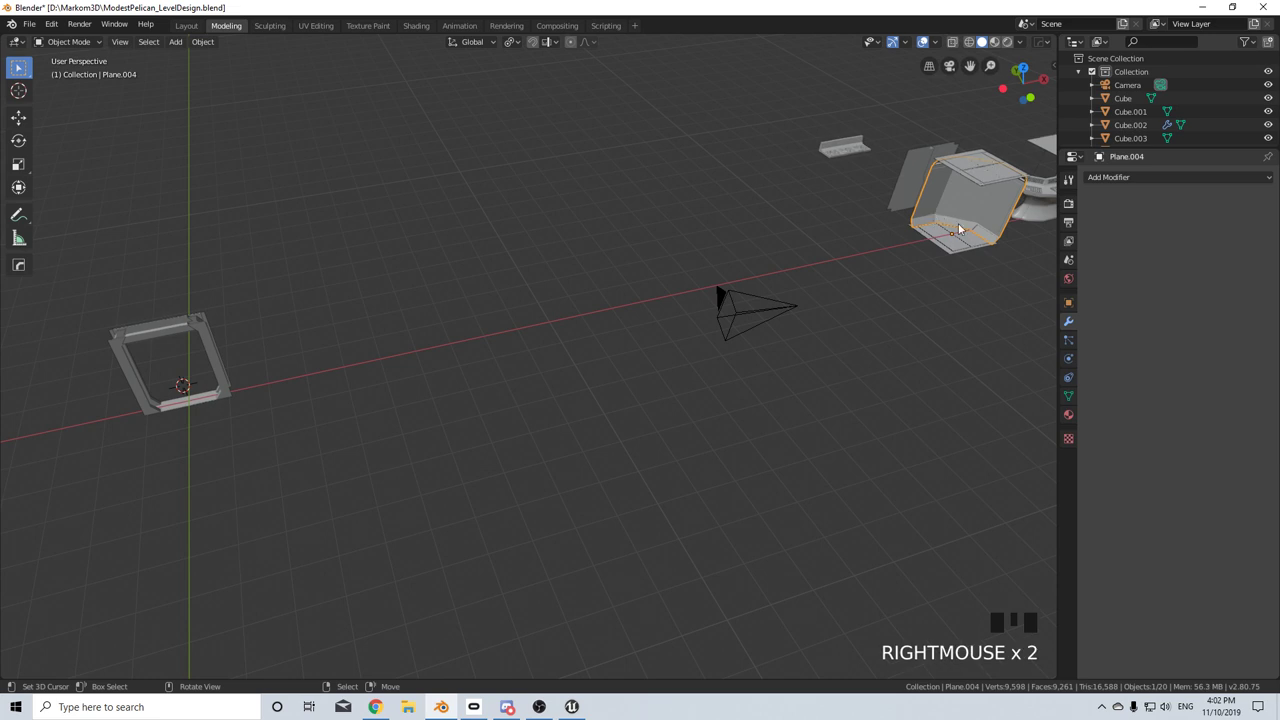
- In top view, rotate the wall panel 90° on Z and shift it 1 m along Y near the frame
{"action": "left_click_drag", "start_coordinate": [848, 259], "coordinate": [849, 233]}
{"action": "left_click_drag", "start_coordinate": [849, 233], "coordinate": [866, 244]}
{"action": "left_click_drag", "start_coordinate": [867, 263], "coordinate": [862, 475]}
{"action": "right_click", "coordinate": [862, 475]}
{"action": "left_click_drag", "start_coordinate": [836, 487], "coordinate": [909, 486]}
{"action": "key", "text": "KP_7"}
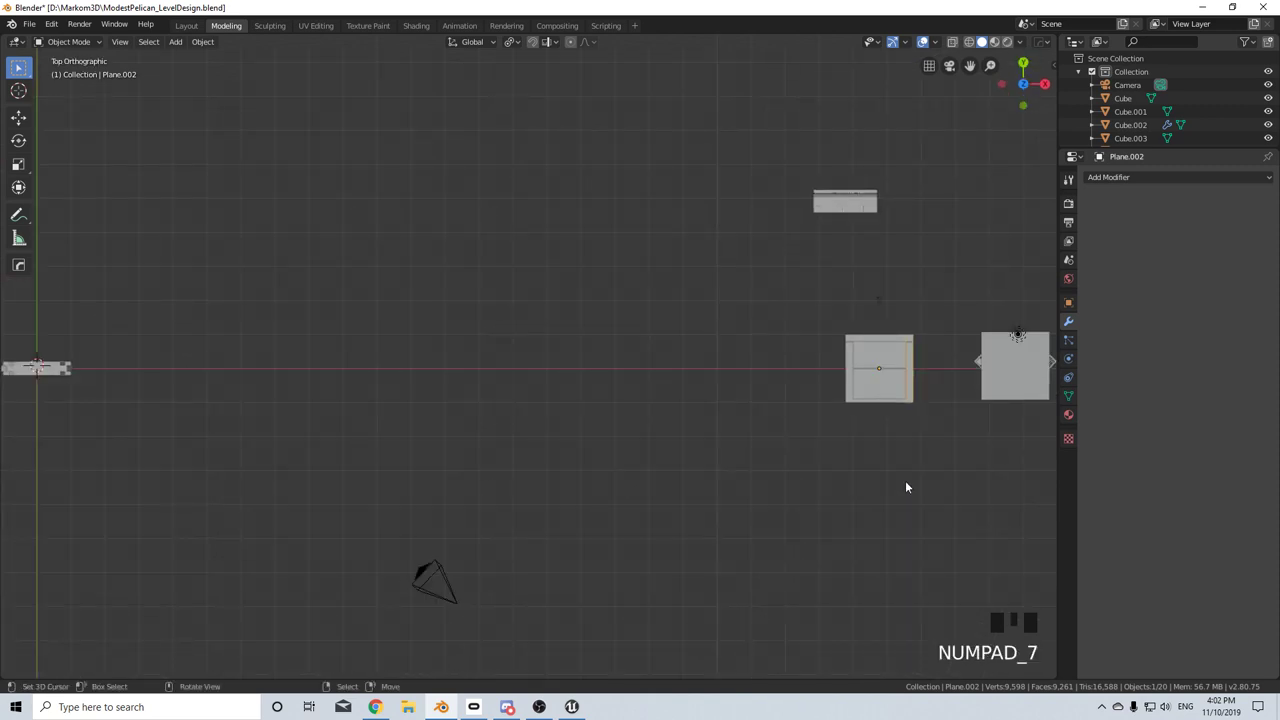
{"action": "key", "text": "g"}
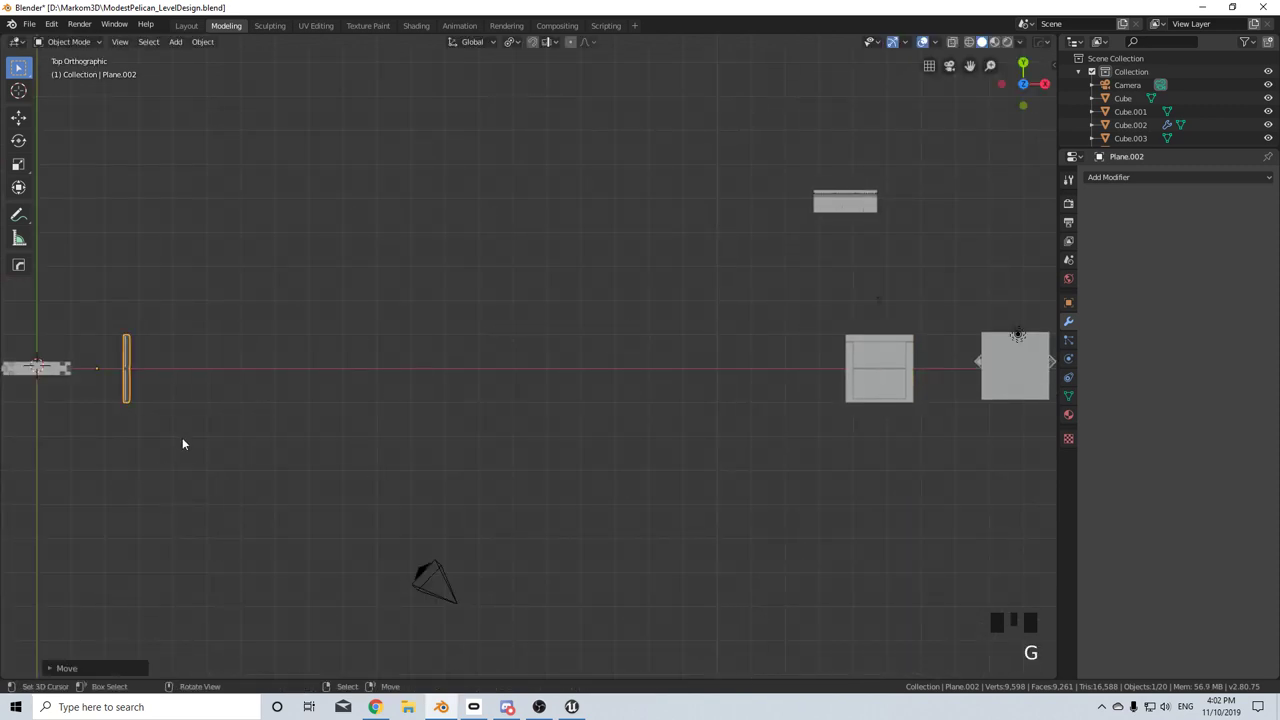
{"action": "key", "text": "r"}
{"action": "key", "text": "g"}
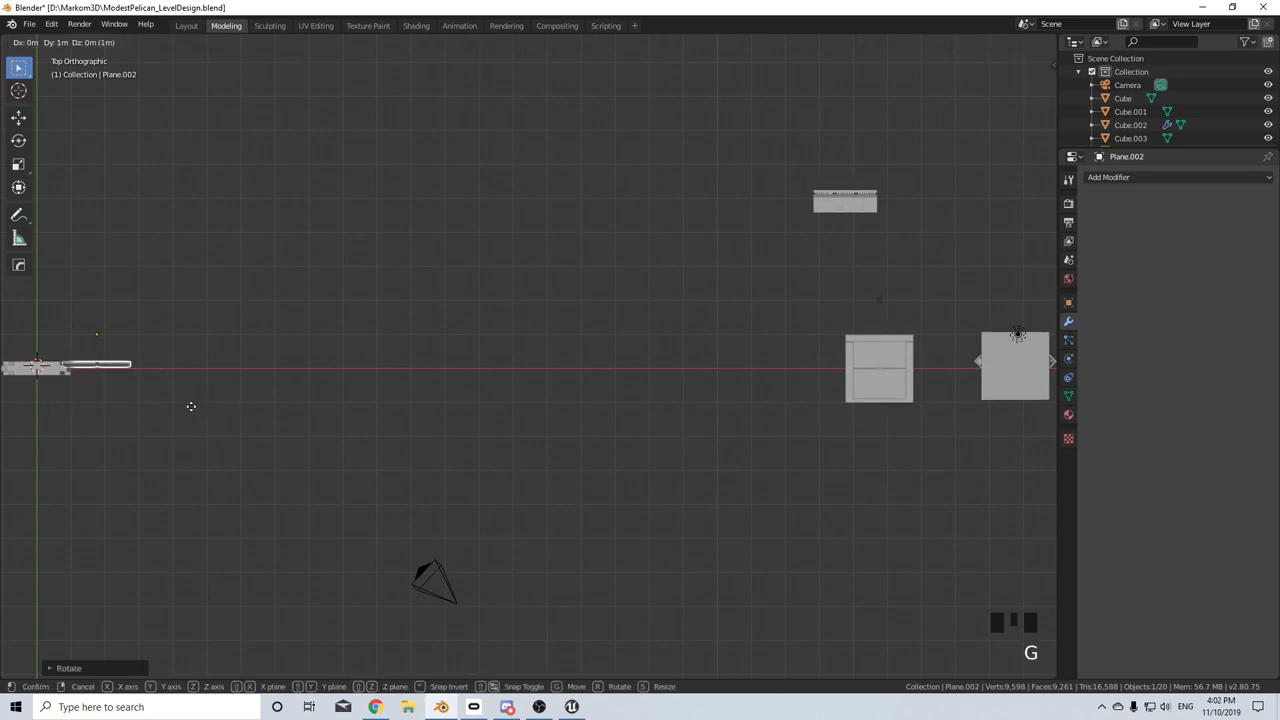
- Butt the panel against the door frame's side and set its Location X to 2 m
{"action": "middle_click", "coordinate": [128, 365]}
{"action": "scroll", "scroll_direction": "up", "scroll_amount": 3}
{"action": "left_click_drag", "start_coordinate": [194, 348], "coordinate": [524, 319]}
{"action": "scroll", "scroll_direction": "up", "scroll_amount": 3}
{"action": "key", "text": "g"}
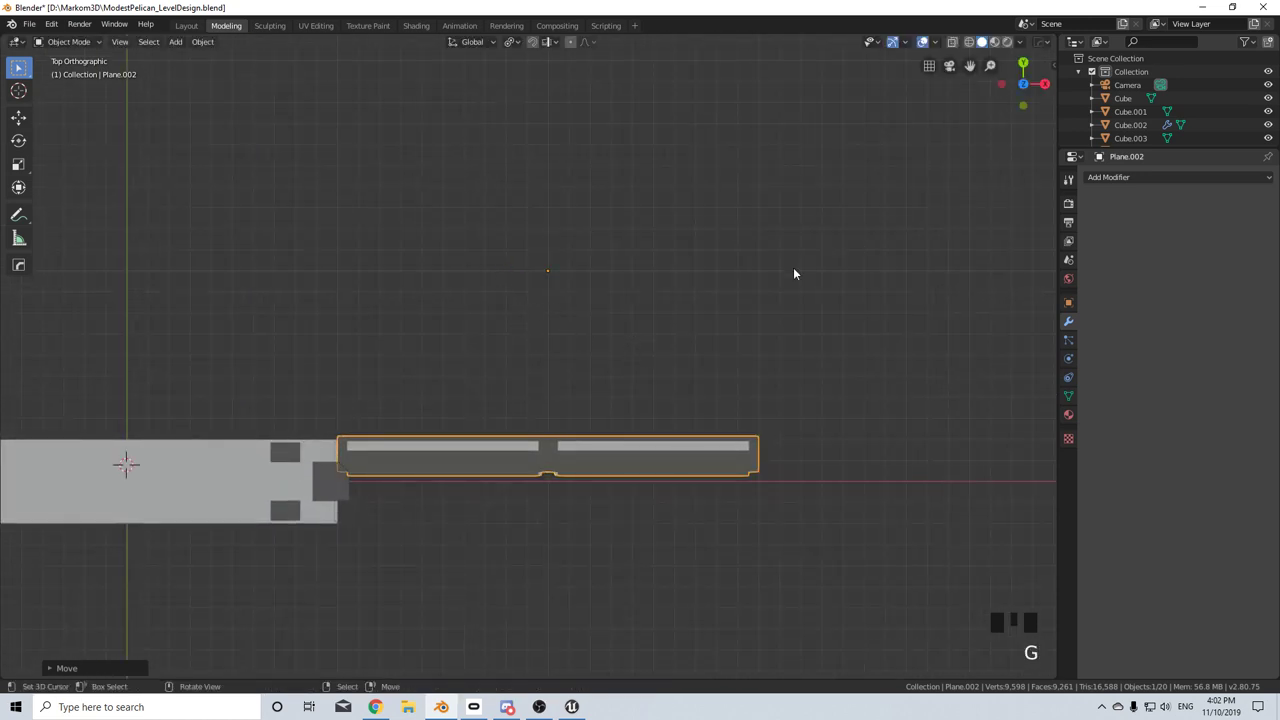
{"action": "key", "text": "n"}
{"action": "left_click", "coordinate": [1057, 67]}
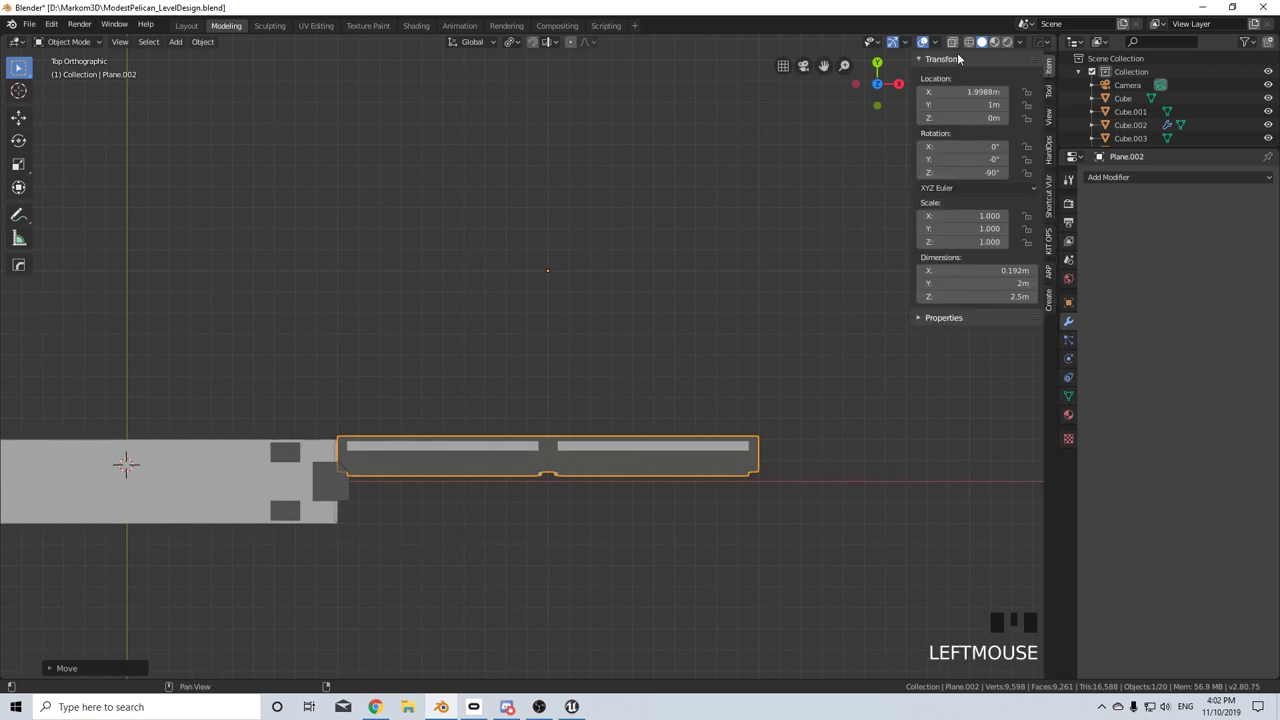
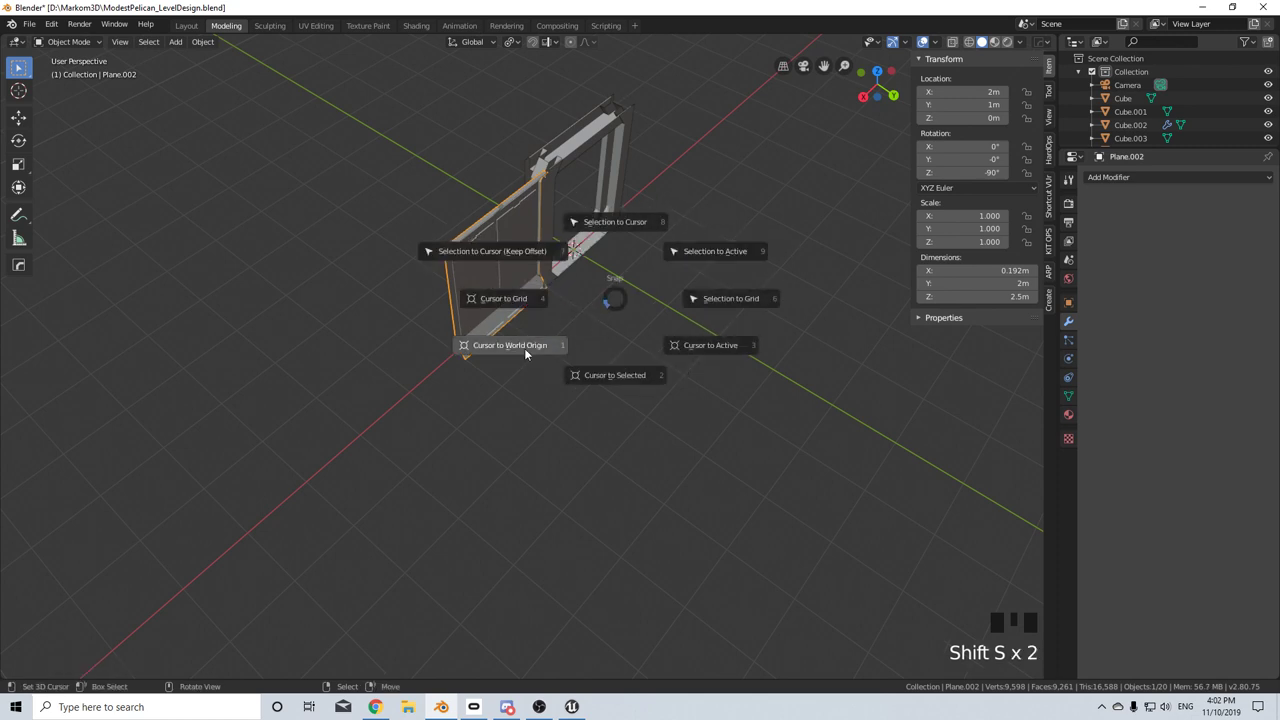
- Add a plane at the world origin and stand it upright with a 90° rotation on X
{"action": "middle_click", "coordinate": [584, 315]}
{"action": "key", "text": "shift+a"}
{"action": "scroll", "scroll_direction": "up", "scroll_amount": 3}
{"action": "key", "text": "Tab"}
{"action": "key", "text": "r"}
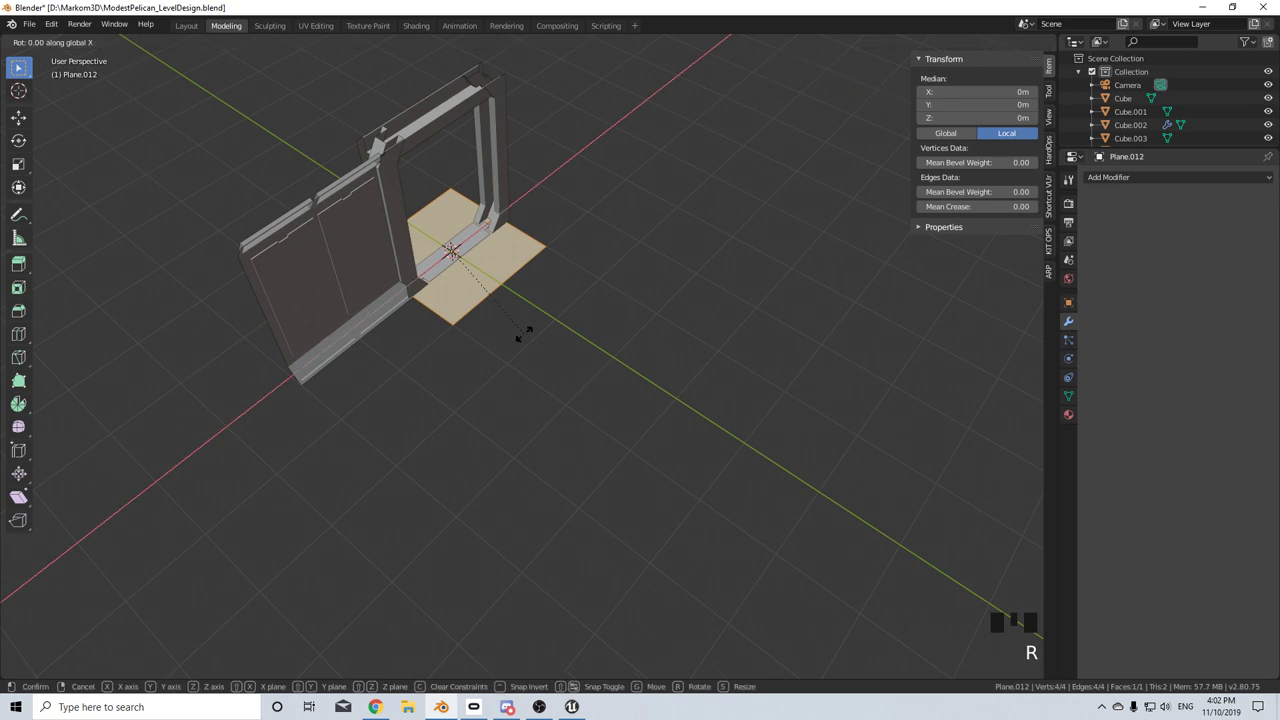
- In Edit Mode raise the plane's geometry and lift its top edge to 2.5 m
{"action": "key", "text": "KP_3"}
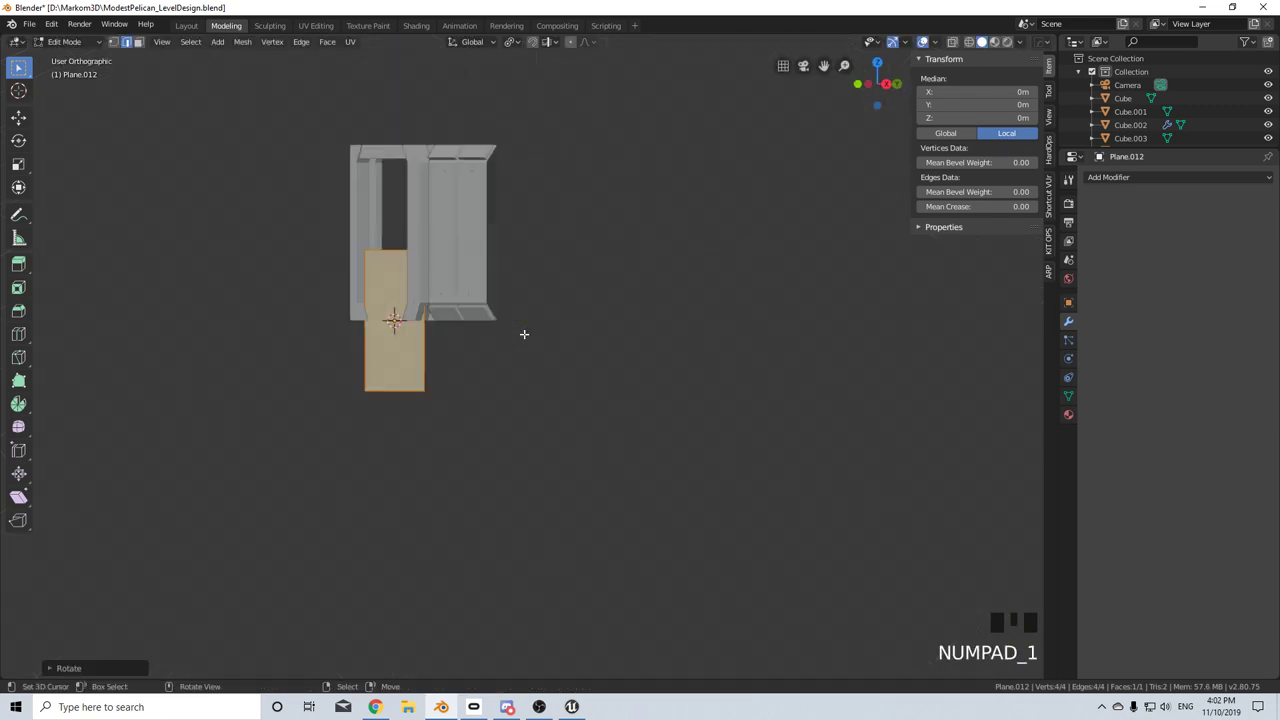
{"action": "scroll", "scroll_direction": "up", "scroll_amount": 3}
{"action": "key", "text": "g"}
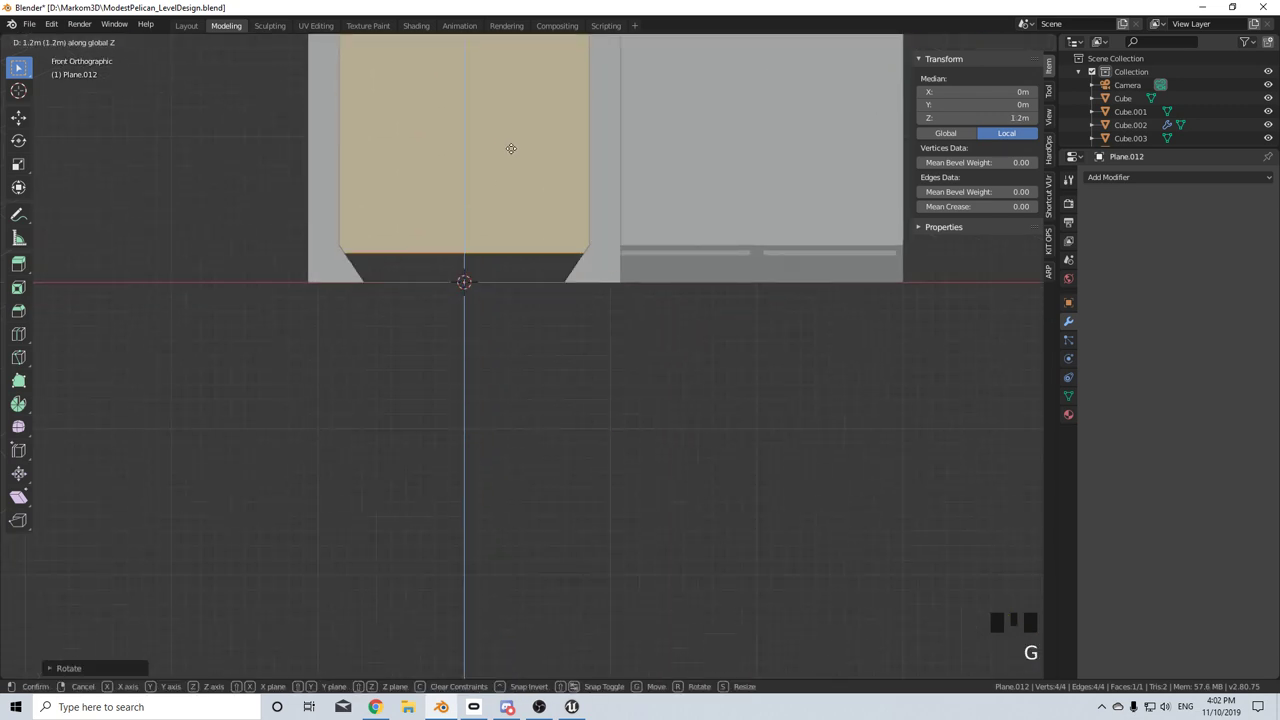
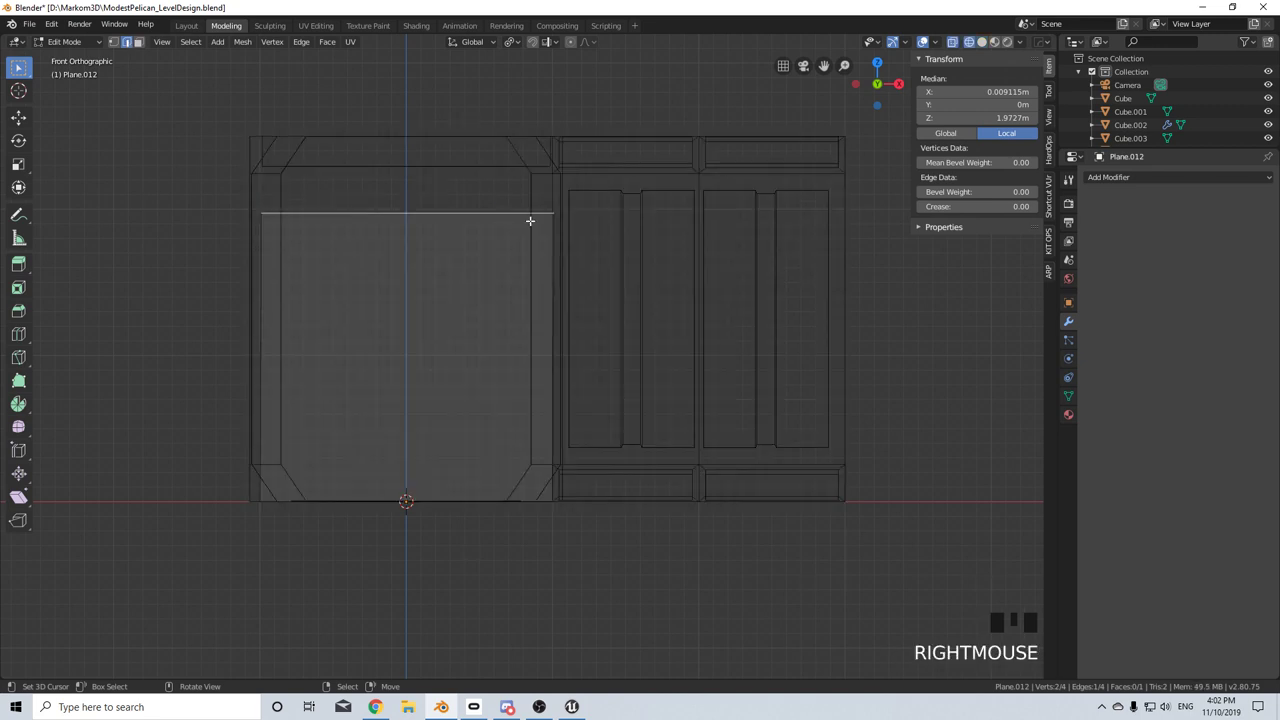
{"action": "key", "text": "g"}
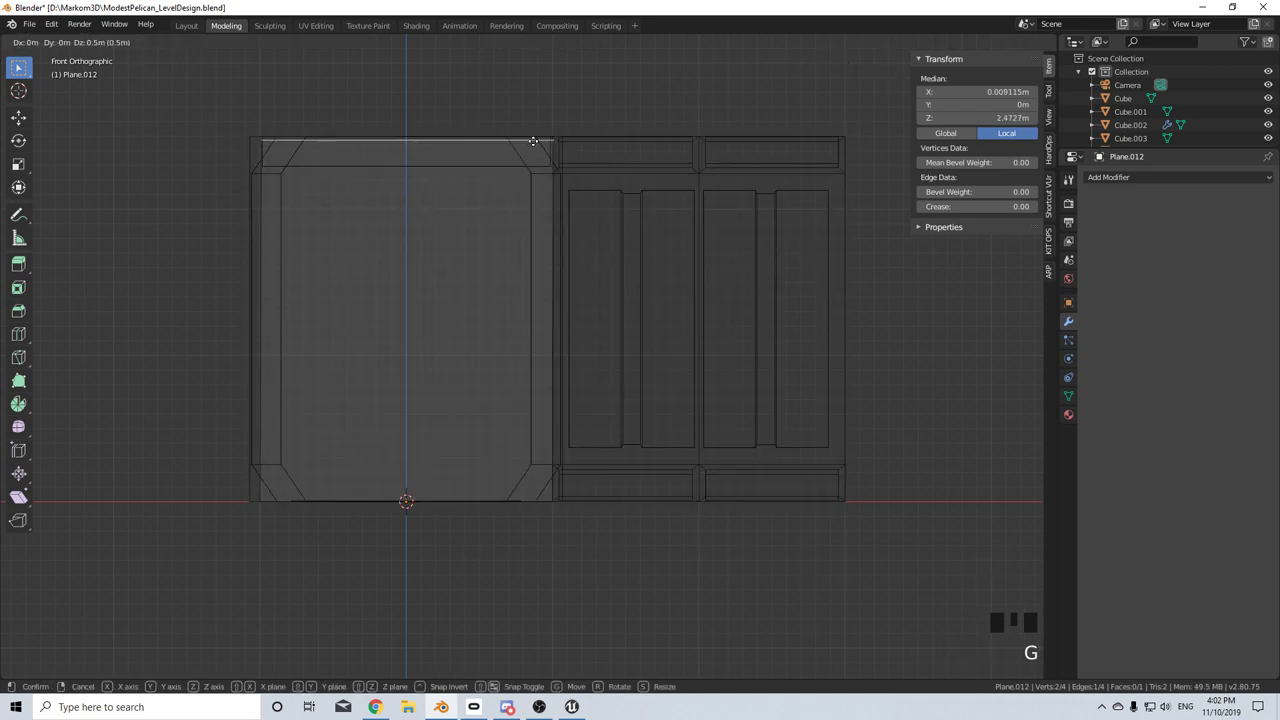
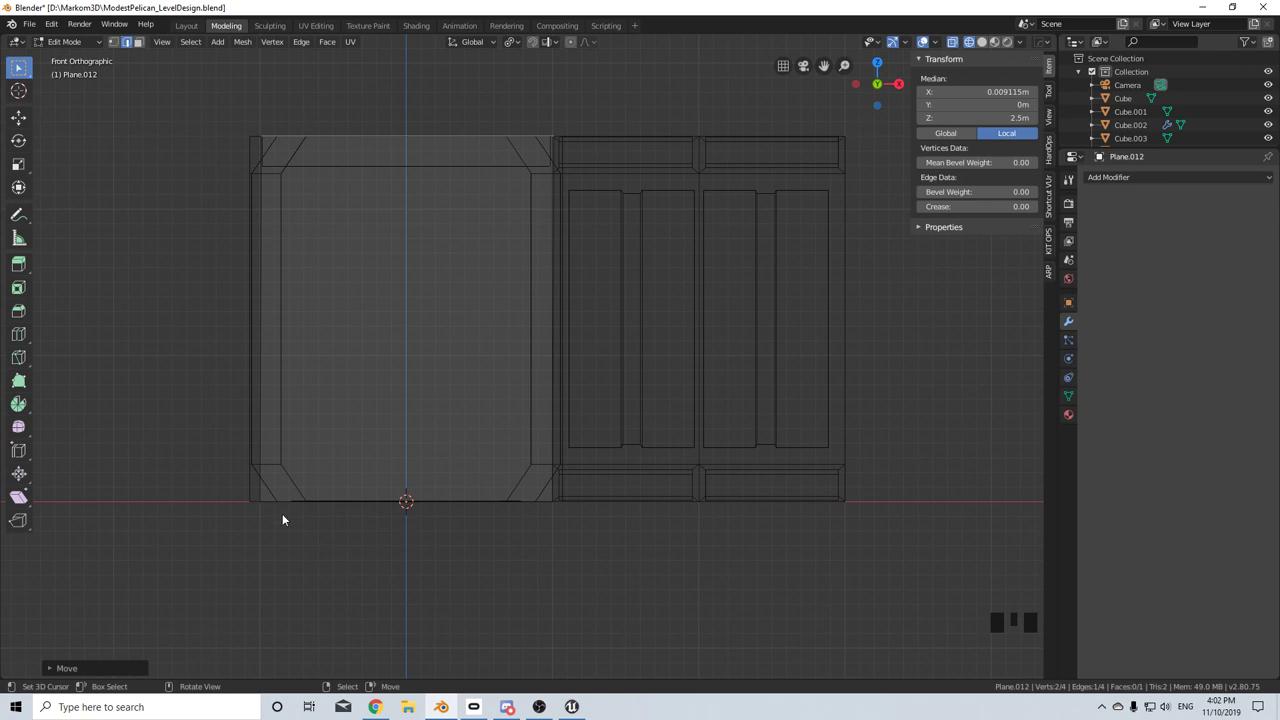
{"action": "scroll", "scroll_direction": "down", "scroll_amount": 3}
- Move the old wall panel aside along X to clear space by the frame
{"action": "key", "text": "Tab"}
{"action": "left_click_drag", "start_coordinate": [375, 429], "coordinate": [614, 291]}
{"action": "right_click", "coordinate": [614, 291]}
{"action": "scroll", "scroll_direction": "down", "scroll_amount": 3}
{"action": "left_click_drag", "start_coordinate": [580, 371], "coordinate": [649, 496]}
{"action": "key", "text": "g"}
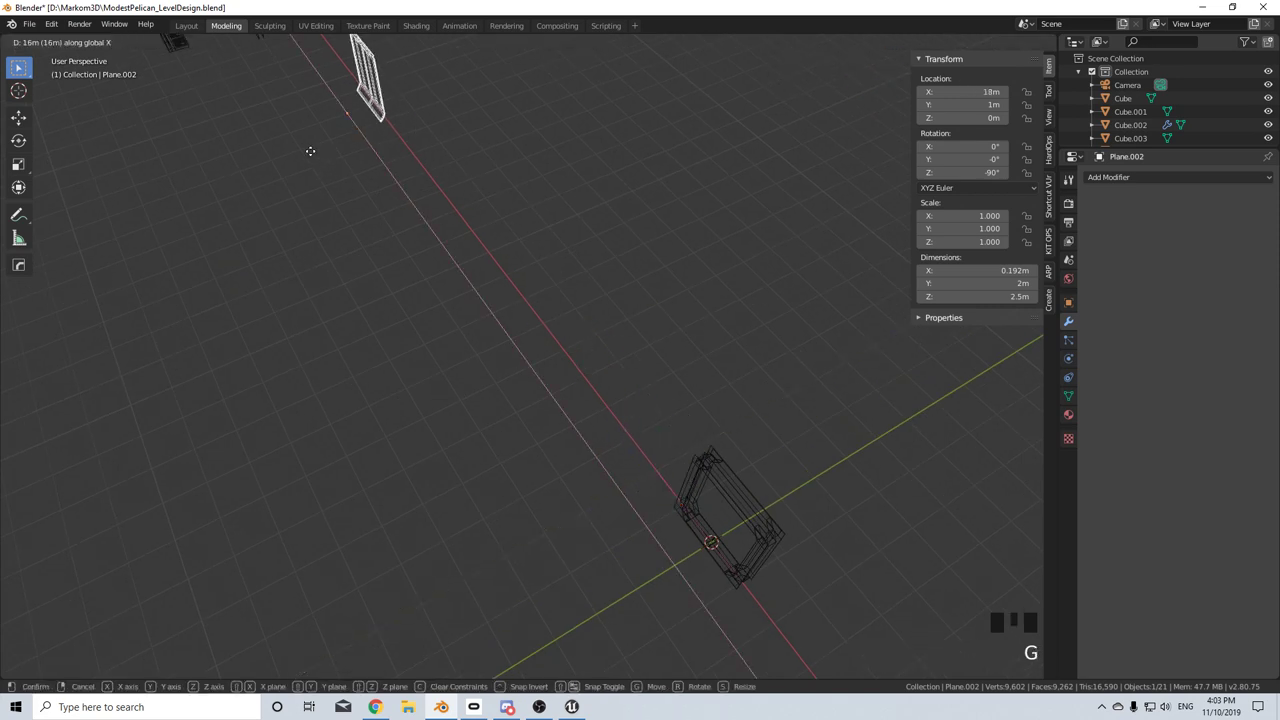
{"action": "right_click", "coordinate": [683, 491]}
{"action": "right_click", "coordinate": [695, 521]}
- Slide the new wall plane 2 m along X beside the door frame
{"action": "key", "text": "g"}
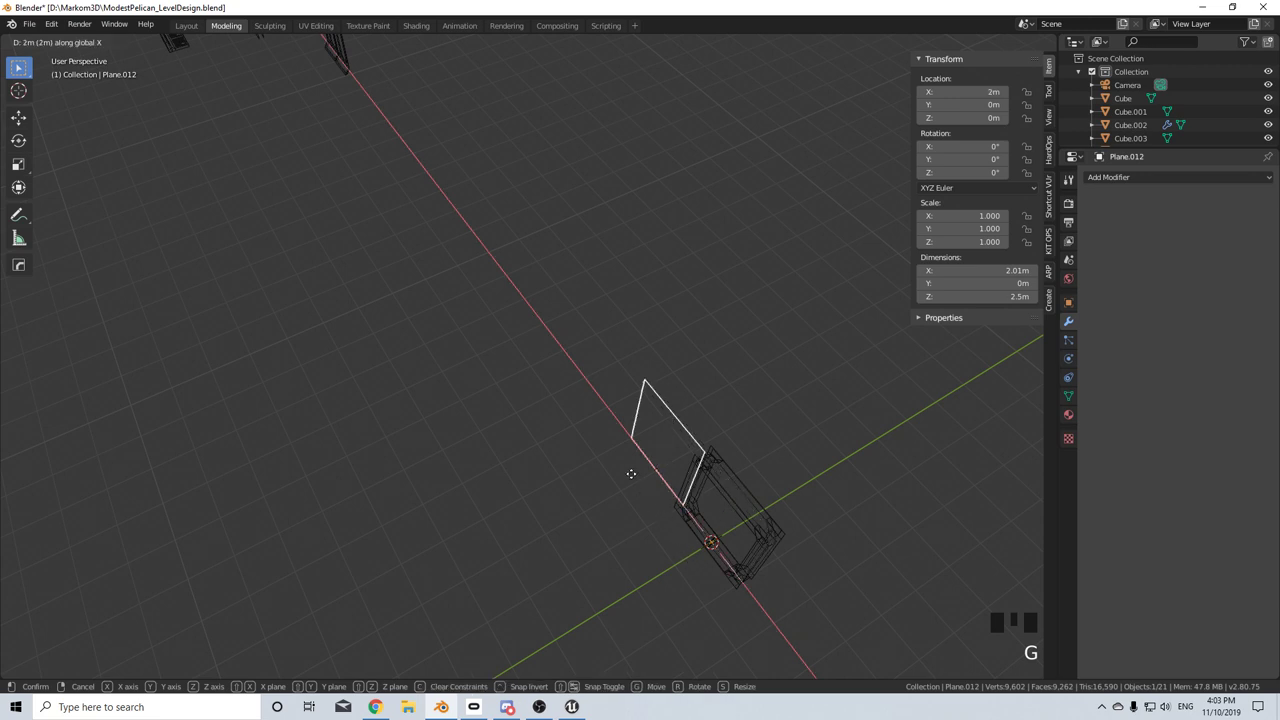
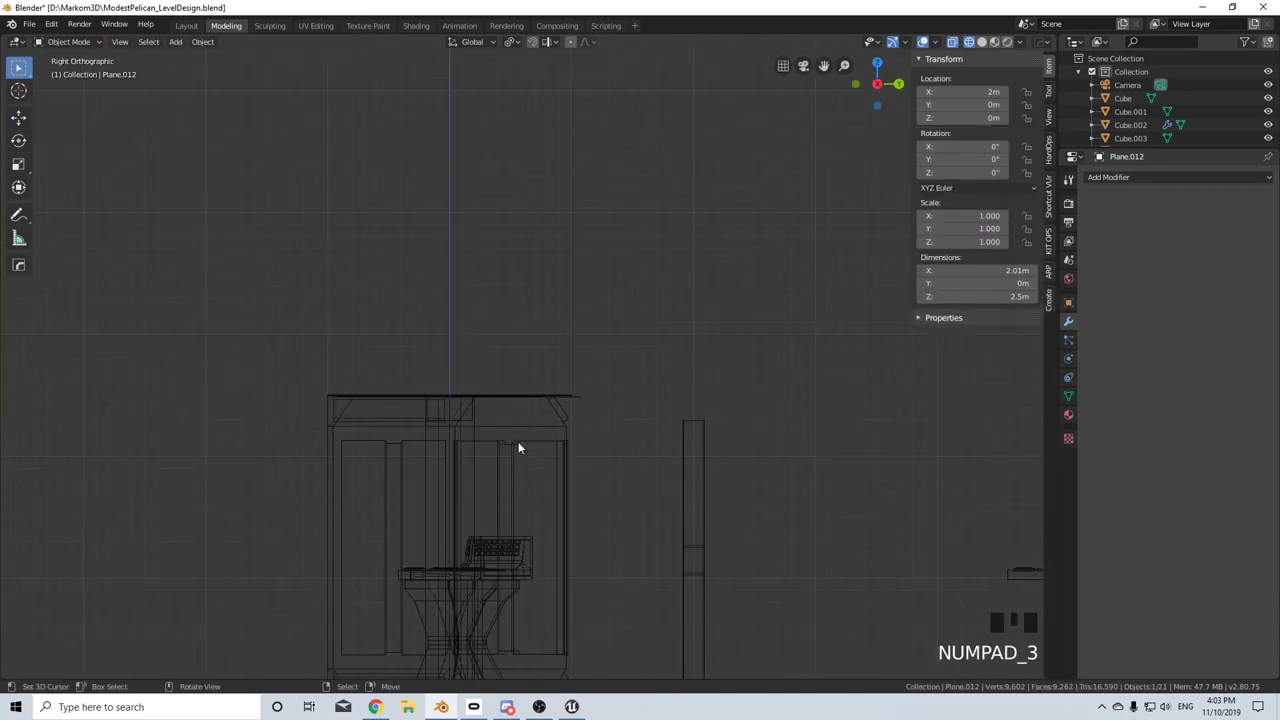
{"action": "scroll", "scroll_direction": "up", "scroll_amount": 3}
{"action": "middle_click", "coordinate": [299, 455]}
{"action": "scroll", "scroll_direction": "up", "scroll_amount": 3}
- Offset the wall plane's vertices slightly along Y, about 0.1 m, in Edit Mode
{"action": "key", "text": "Tab"}
{"action": "key", "text": "g"}
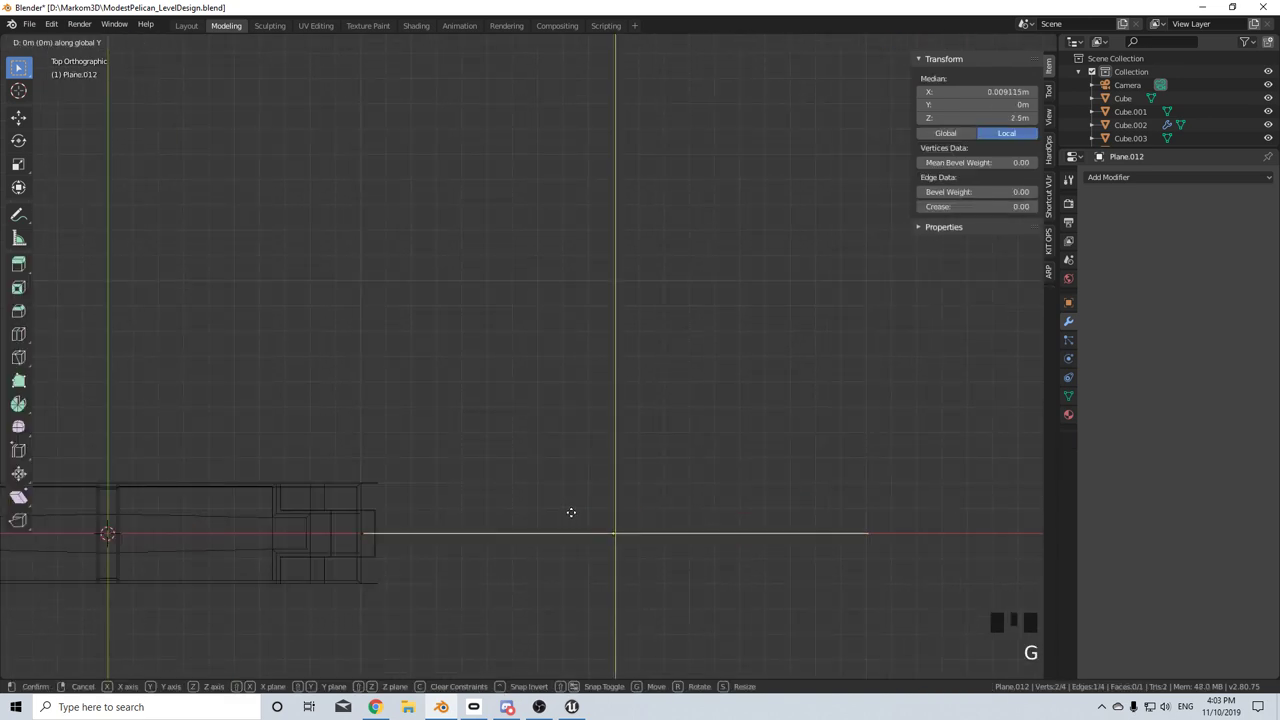
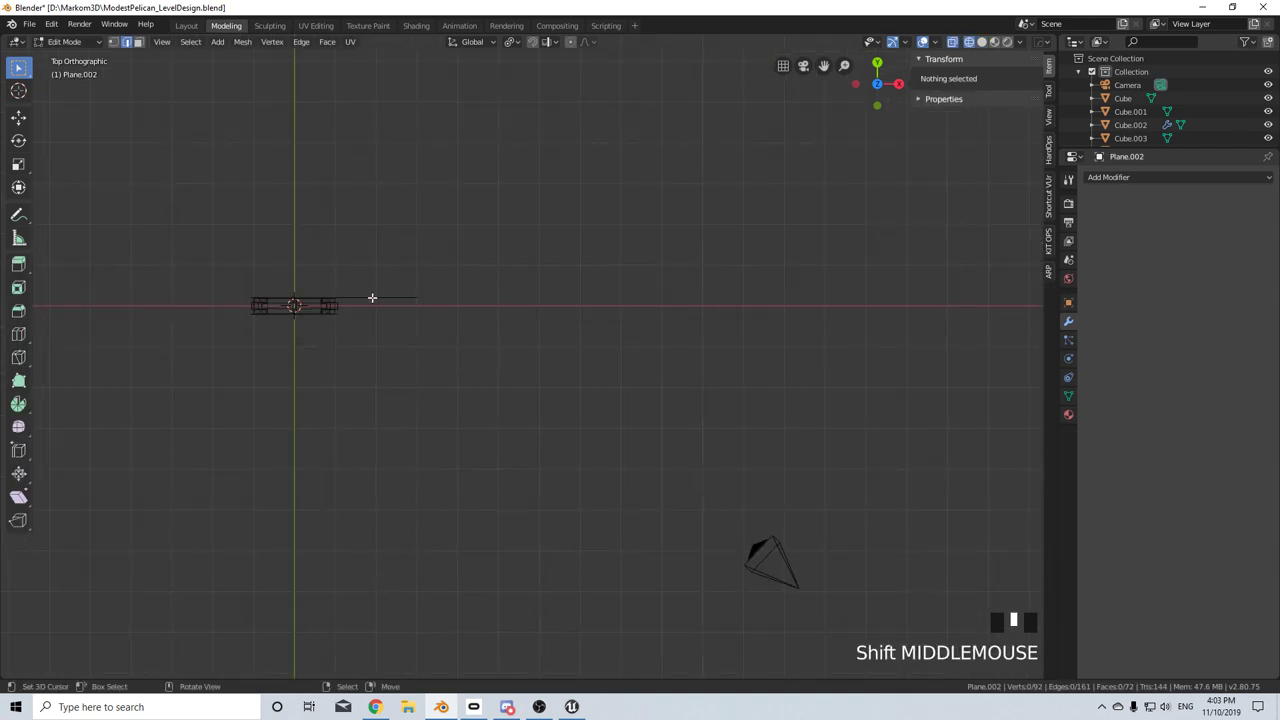
{"action": "scroll", "scroll_direction": "up", "scroll_amount": 3}
{"action": "key", "text": "Tab"}
{"action": "right_click", "coordinate": [551, 292]}
{"action": "left_click_drag", "start_coordinate": [566, 318], "coordinate": [496, 363]}
{"action": "scroll", "scroll_direction": "up", "scroll_amount": 3}
{"action": "key", "text": "Tab"}
{"action": "key", "text": "a"}
{"action": "key", "text": "g"}
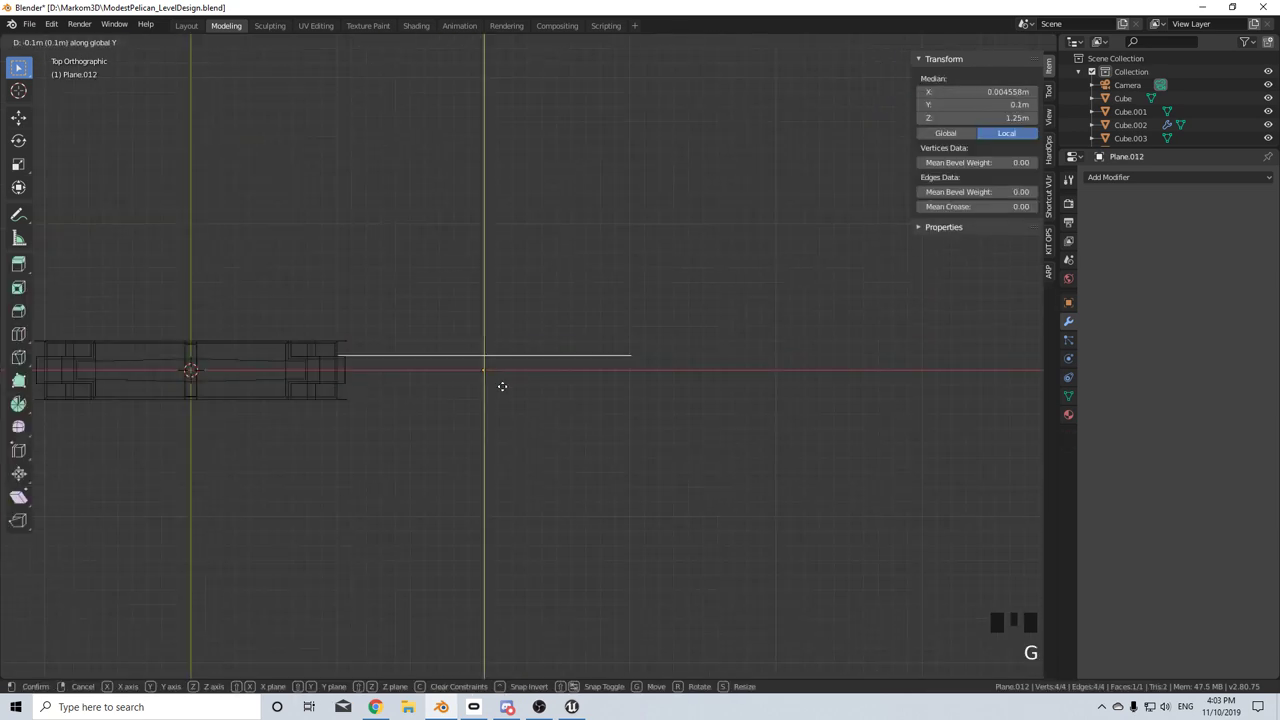
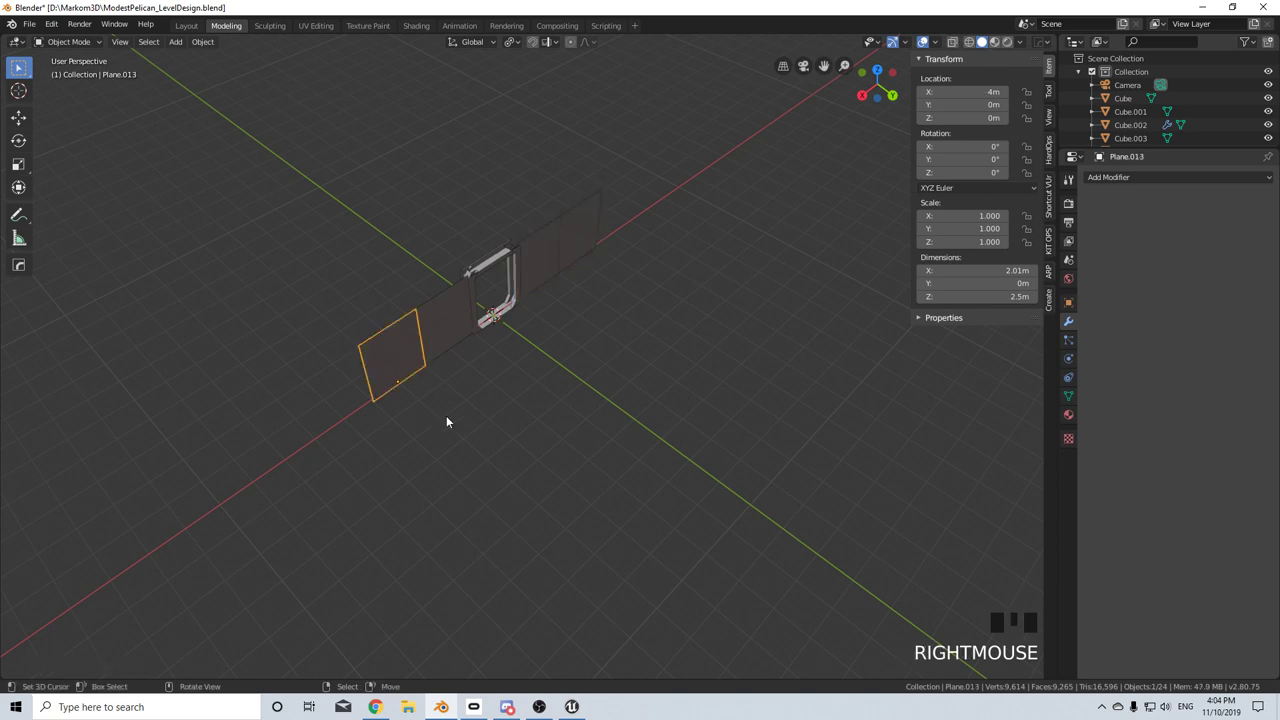
- Duplicate the end wall plane, turn it 90° on Z and place it at the corner at X 4 m
{"action": "key", "text": "shift+d"}
{"action": "key", "text": "r"}
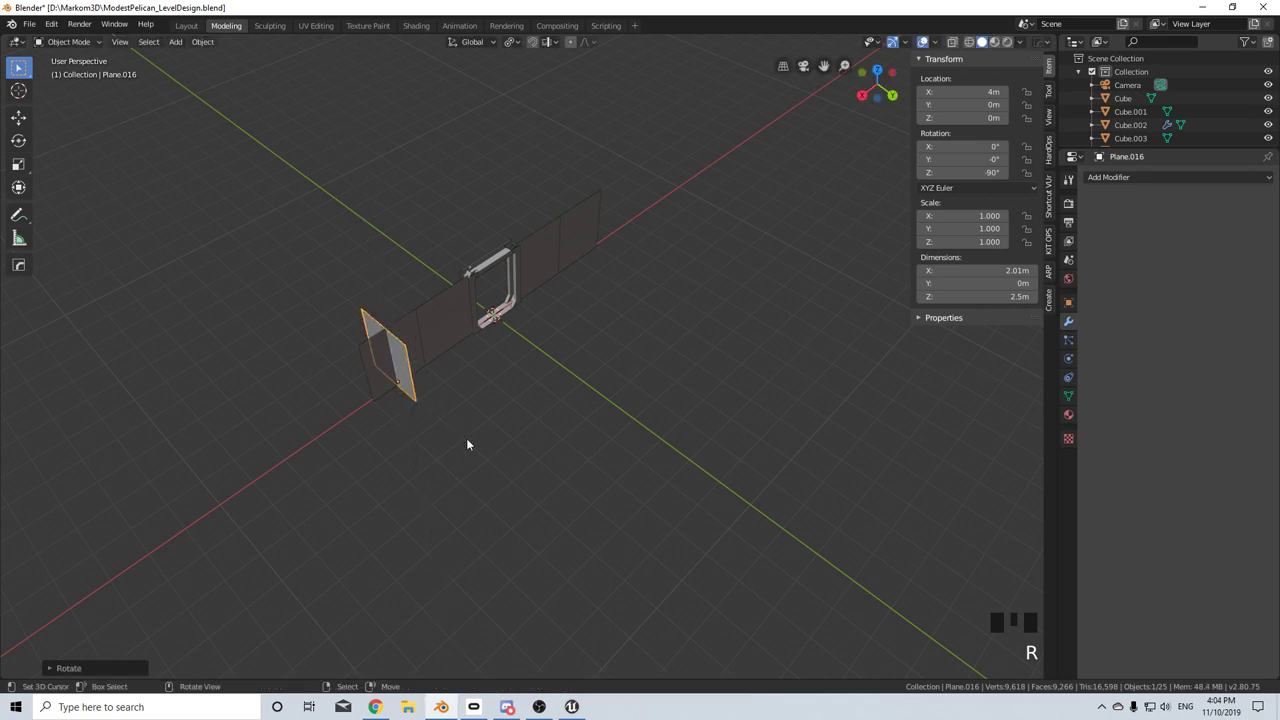
{"action": "key", "text": "g"}
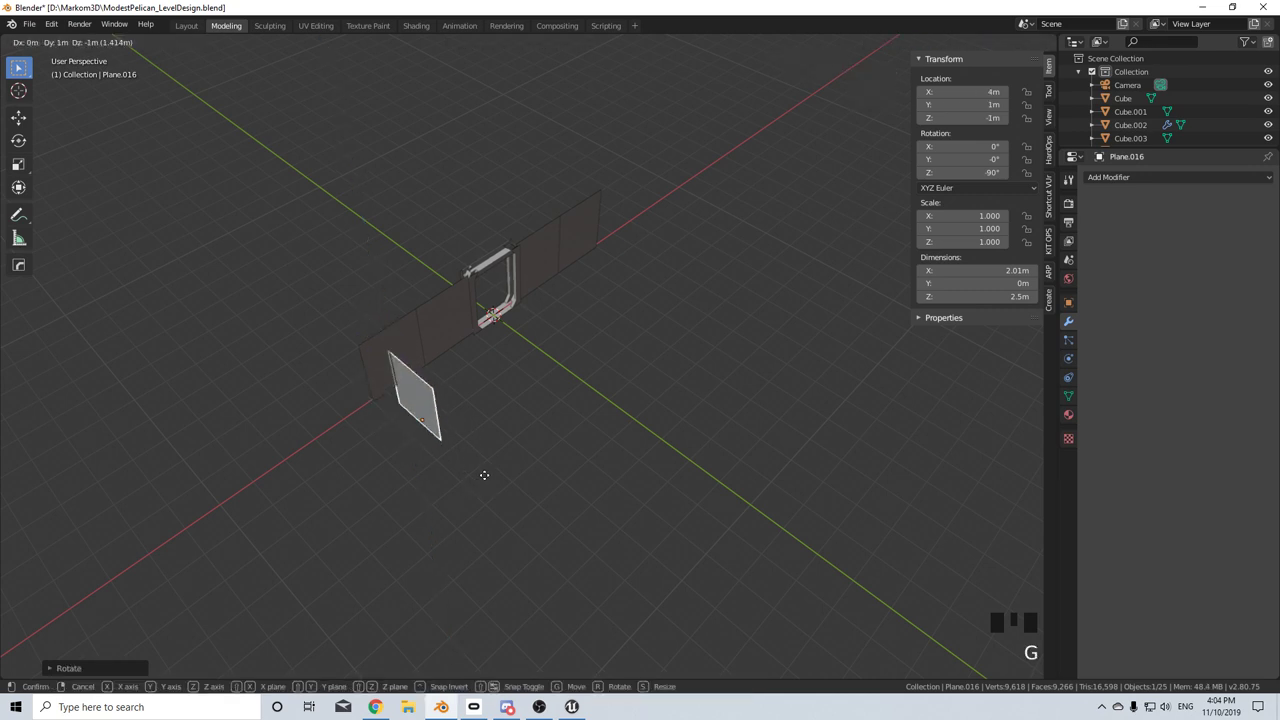
{"action": "key", "text": "KP_7"}
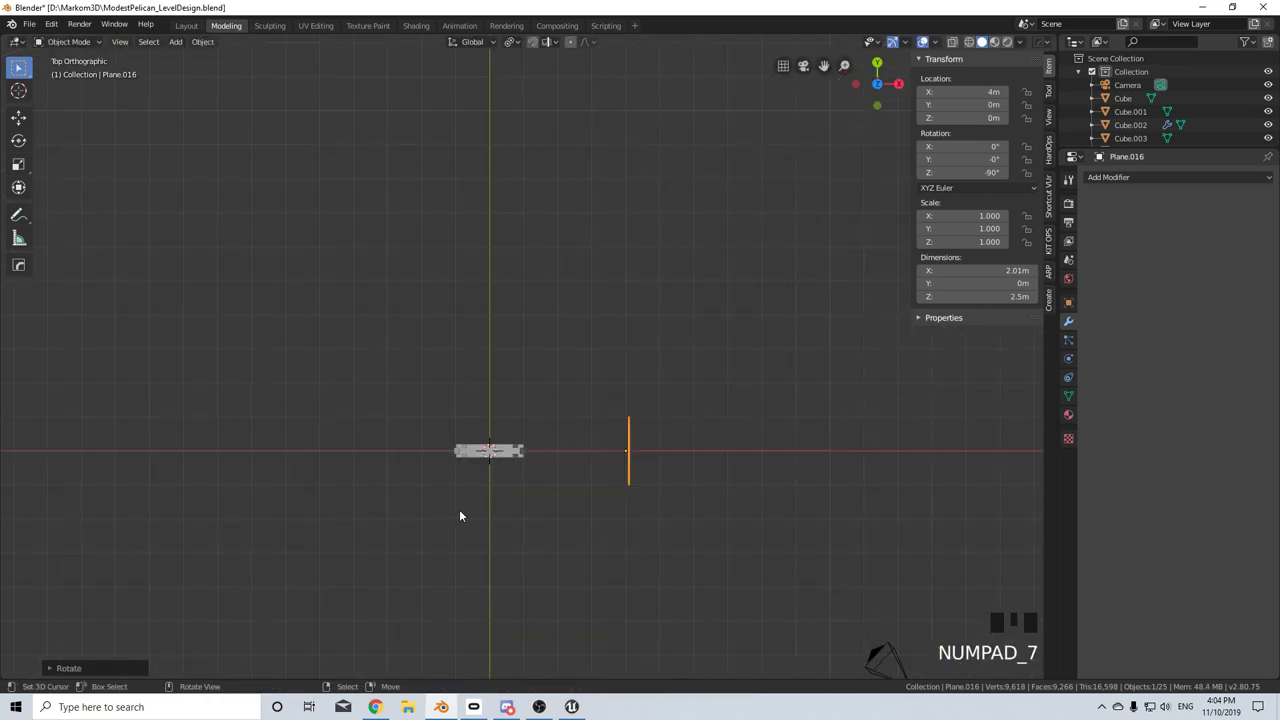
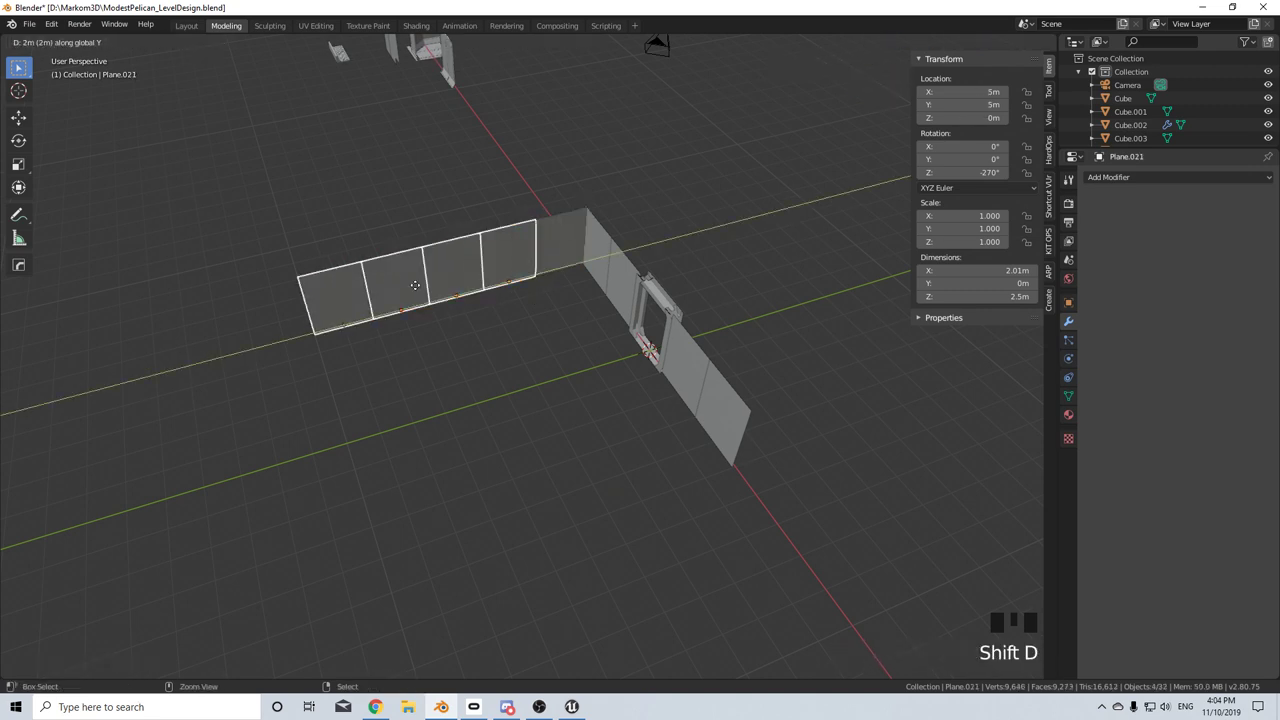
- Delete the two unwanted wall pieces from the corridor
{"action": "scroll", "scroll_direction": "down", "scroll_amount": 3}
{"action": "left_click_drag", "start_coordinate": [386, 390], "coordinate": [455, 351]}
{"action": "left_click_drag", "start_coordinate": [449, 403], "coordinate": [315, 357]}
{"action": "right_click", "coordinate": [315, 357]}
{"action": "right_click", "coordinate": [284, 364]}
{"action": "key", "text": "Delete"}
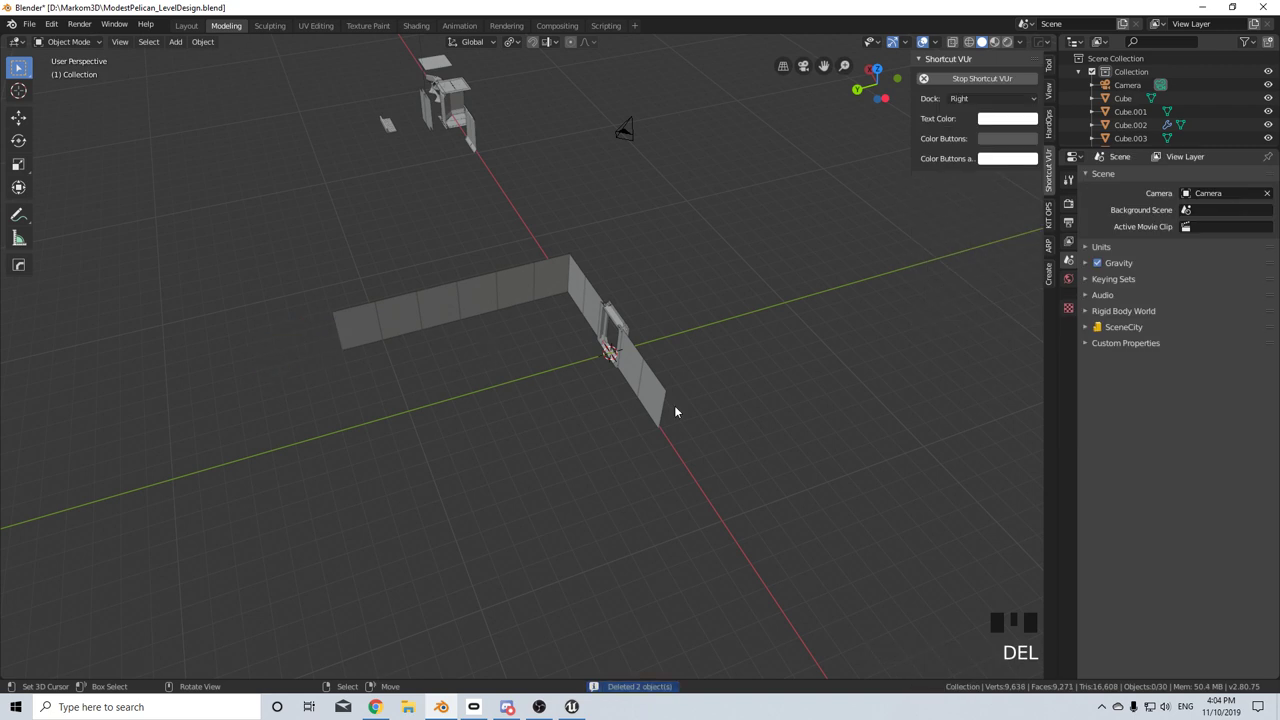
- Select all the L-shaped corner wall panels and check them from top view
{"action": "right_click", "coordinate": [654, 395]}
{"action": "right_click", "coordinate": [637, 368]}
{"action": "right_click", "coordinate": [593, 310]}
{"action": "right_click", "coordinate": [583, 295]}
{"action": "right_click", "coordinate": [560, 278]}
{"action": "right_click", "coordinate": [530, 289]}
{"action": "right_click", "coordinate": [494, 304]}
{"action": "right_click", "coordinate": [449, 312]}
{"action": "right_click", "coordinate": [383, 327]}
{"action": "right_click", "coordinate": [424, 318]}
{"action": "key", "text": "KP_7"}
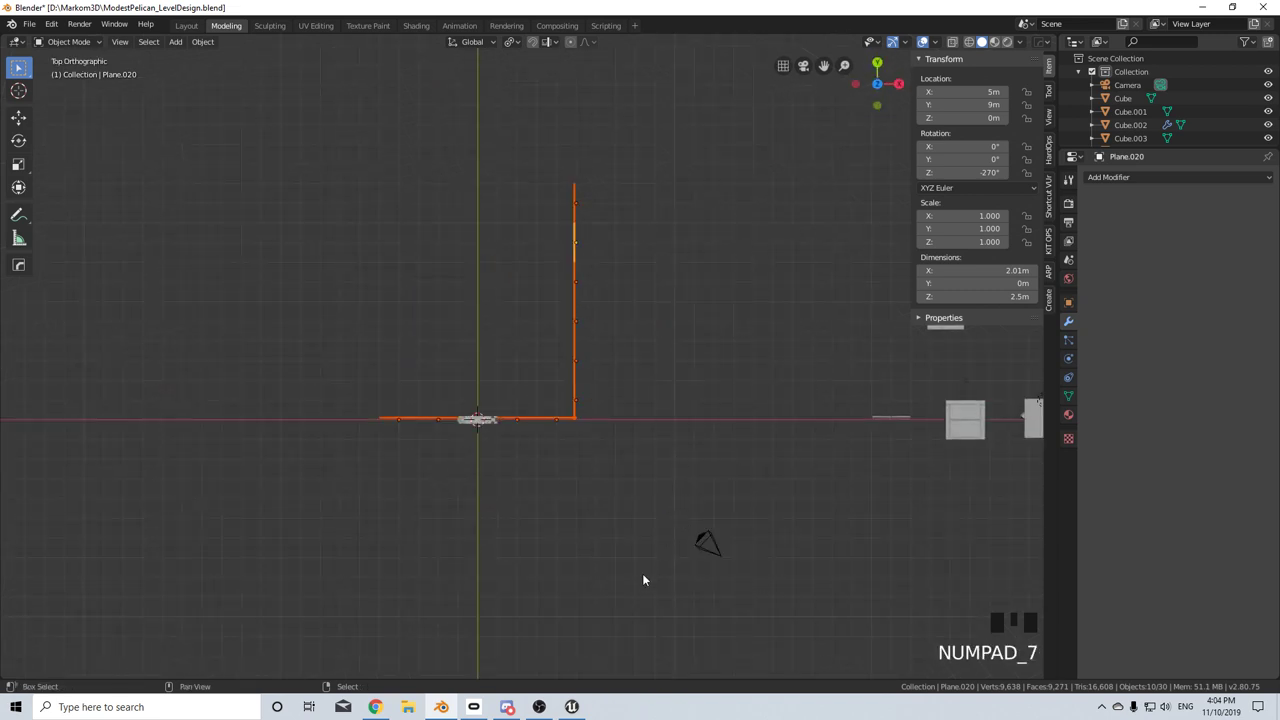
- Duplicate the L-shaped walls, rotate the copy 180° and place it opposite to close the room
{"action": "key", "text": "shift+d"}
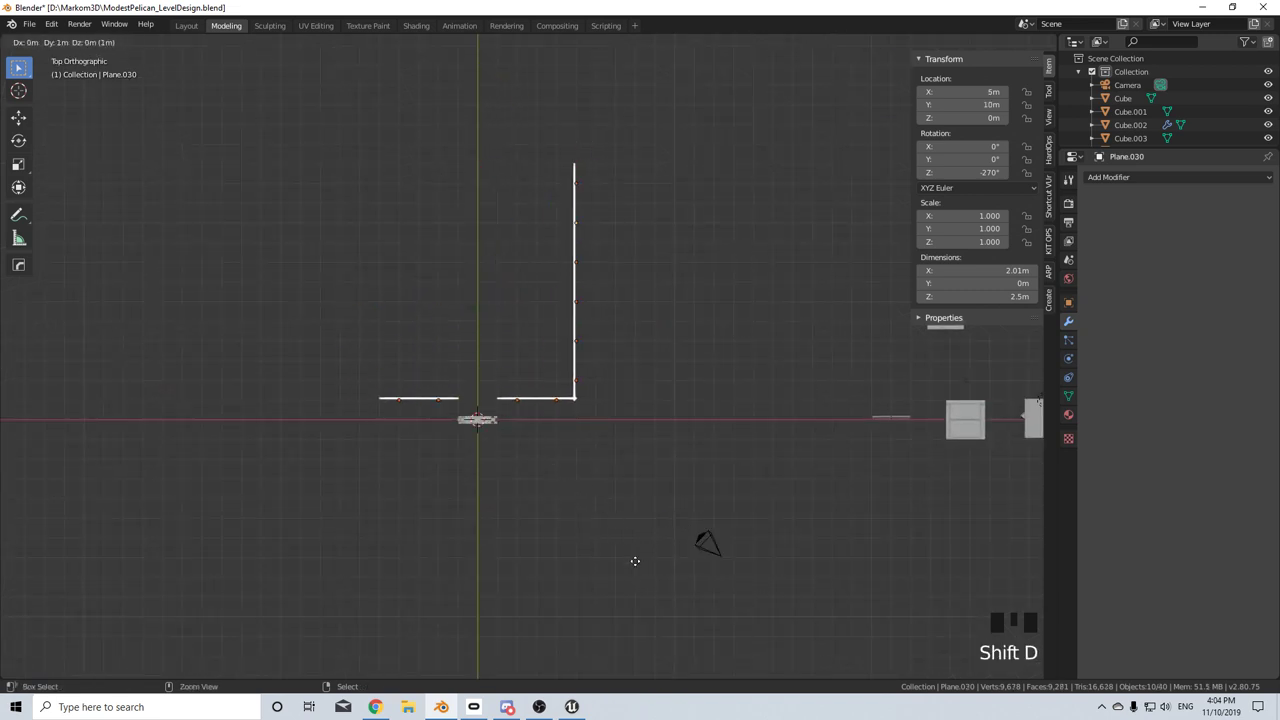
{"action": "key", "text": "r"}
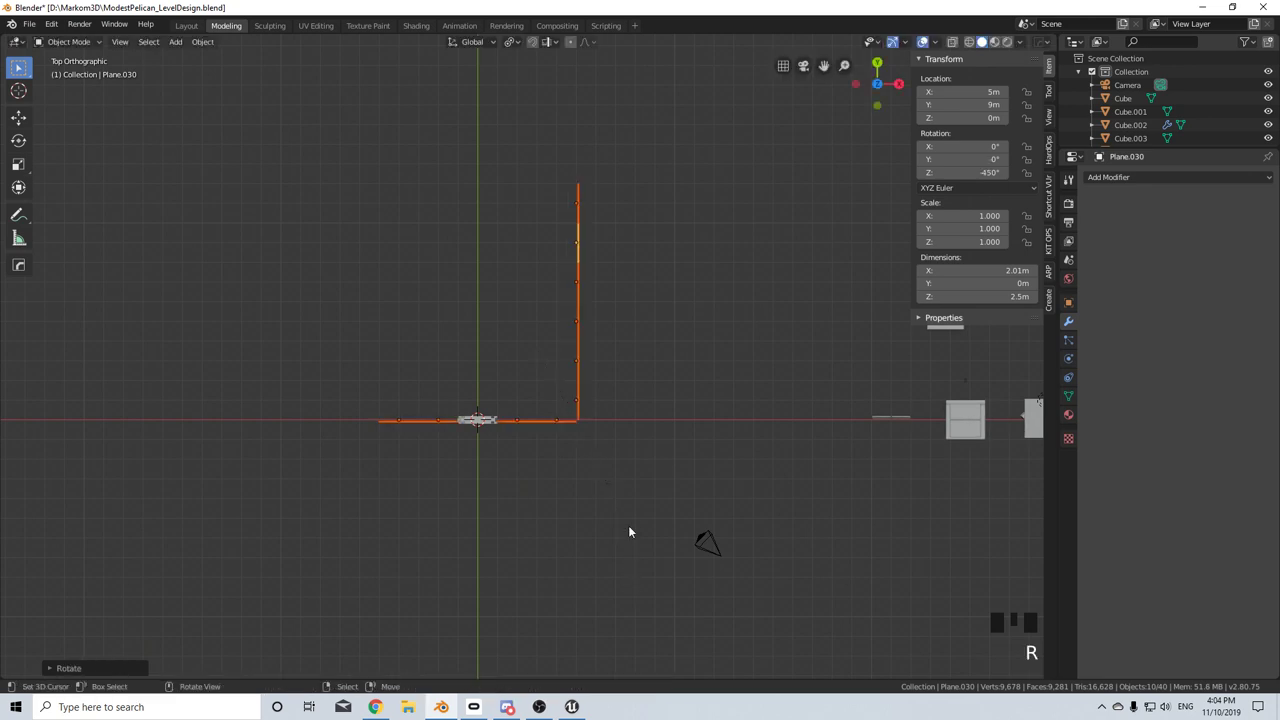
{"action": "key", "text": "ctrl+z"}
{"action": "left_click_drag", "start_coordinate": [522, 49], "coordinate": [579, 423]}
{"action": "key", "text": "r"}
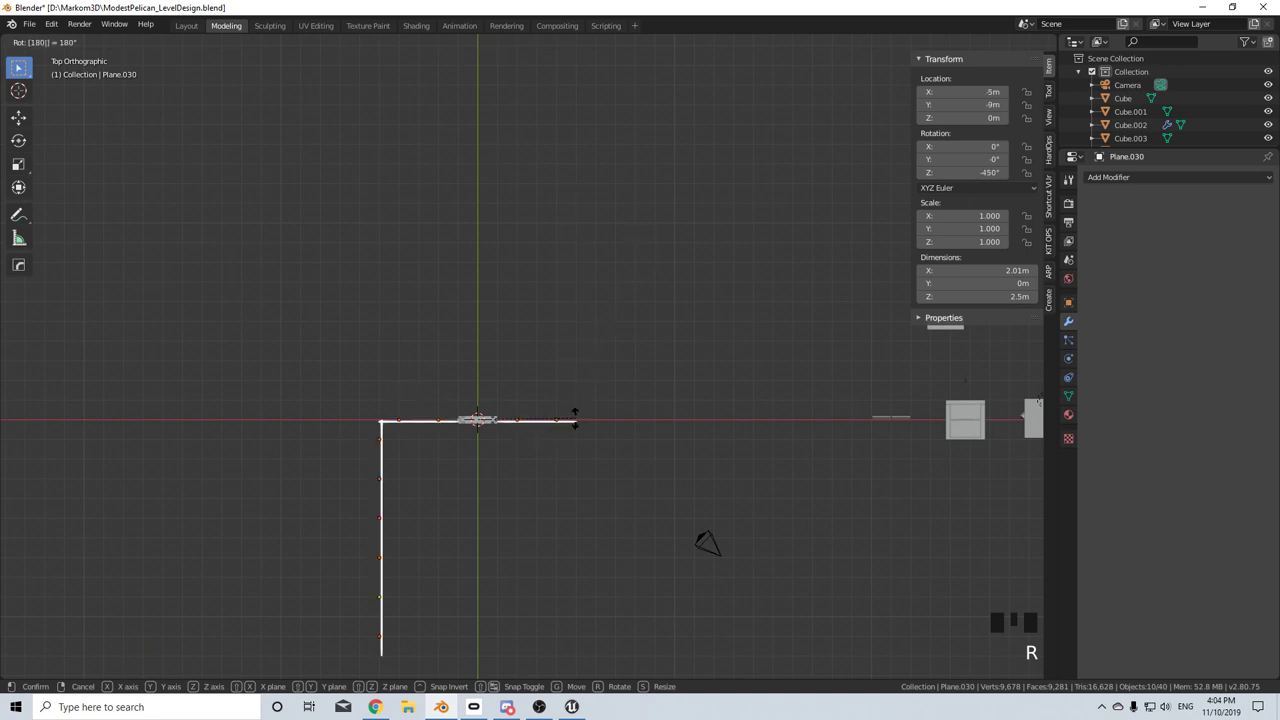
{"action": "key", "text": "g"}
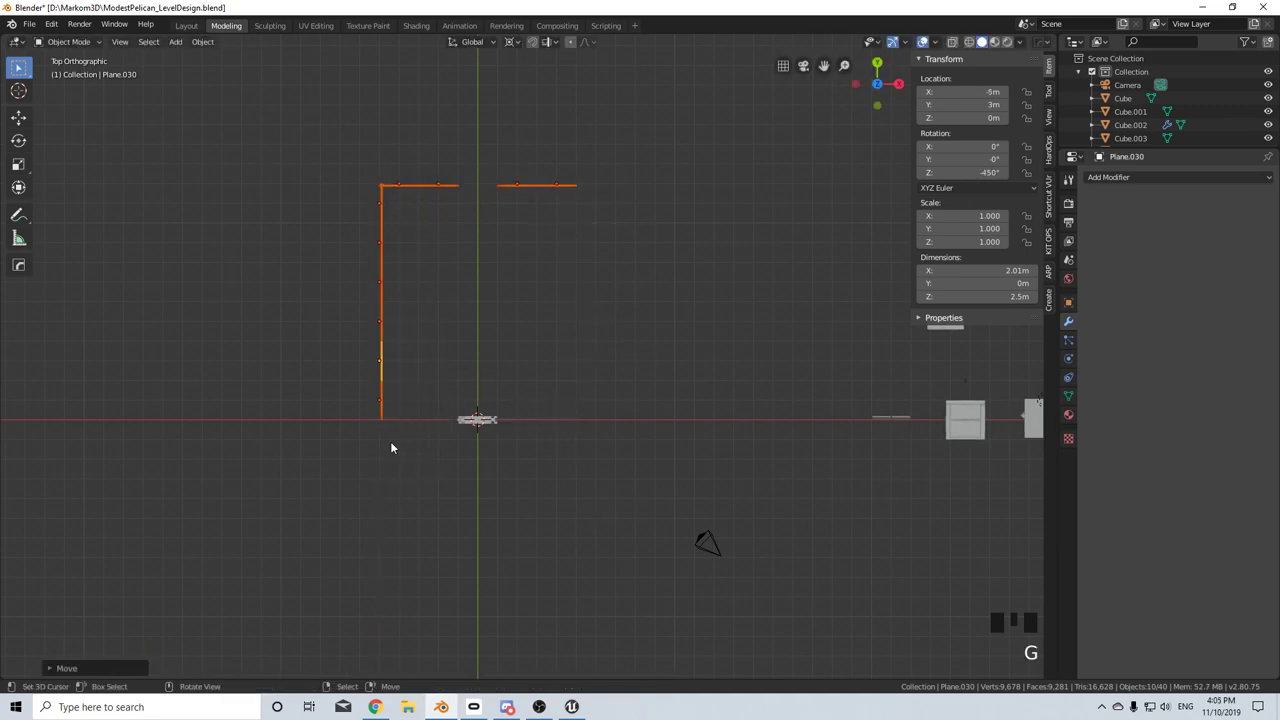
{"action": "left_click_drag", "start_coordinate": [415, 304], "coordinate": [442, 337]}
{"action": "scroll", "scroll_direction": "up", "scroll_amount": 3}
{"action": "middle_click", "coordinate": [462, 353]}
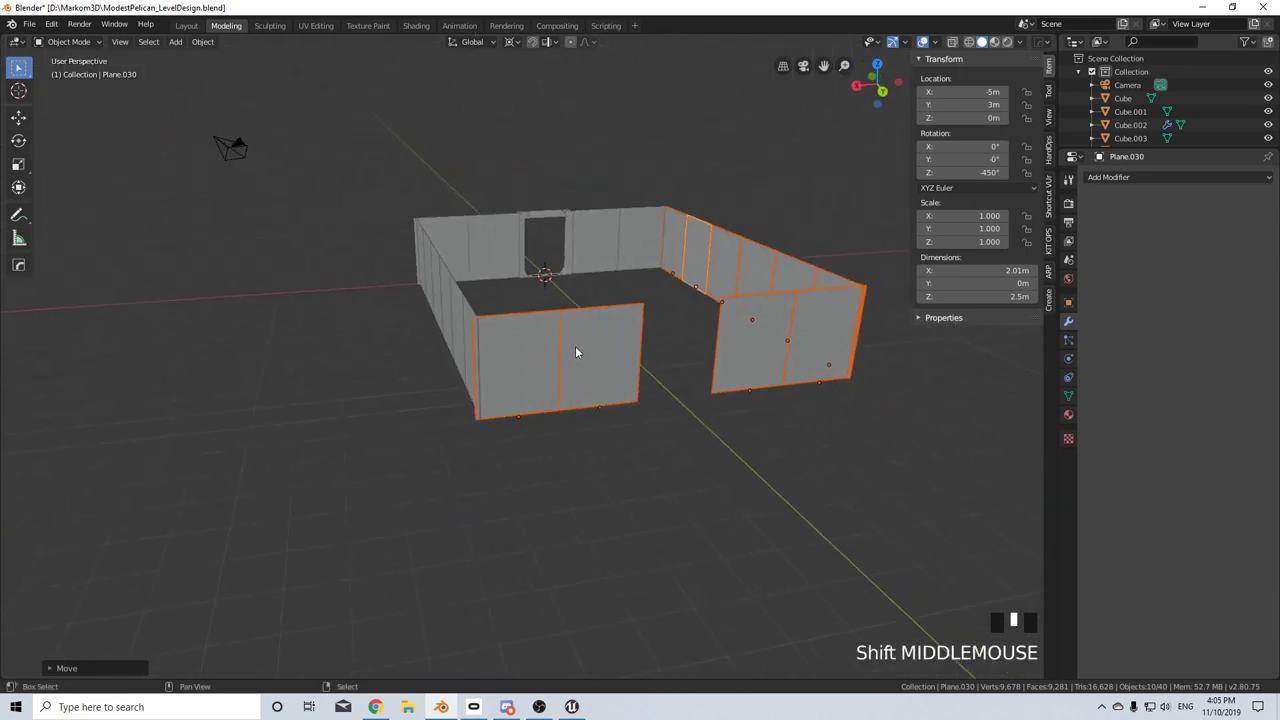
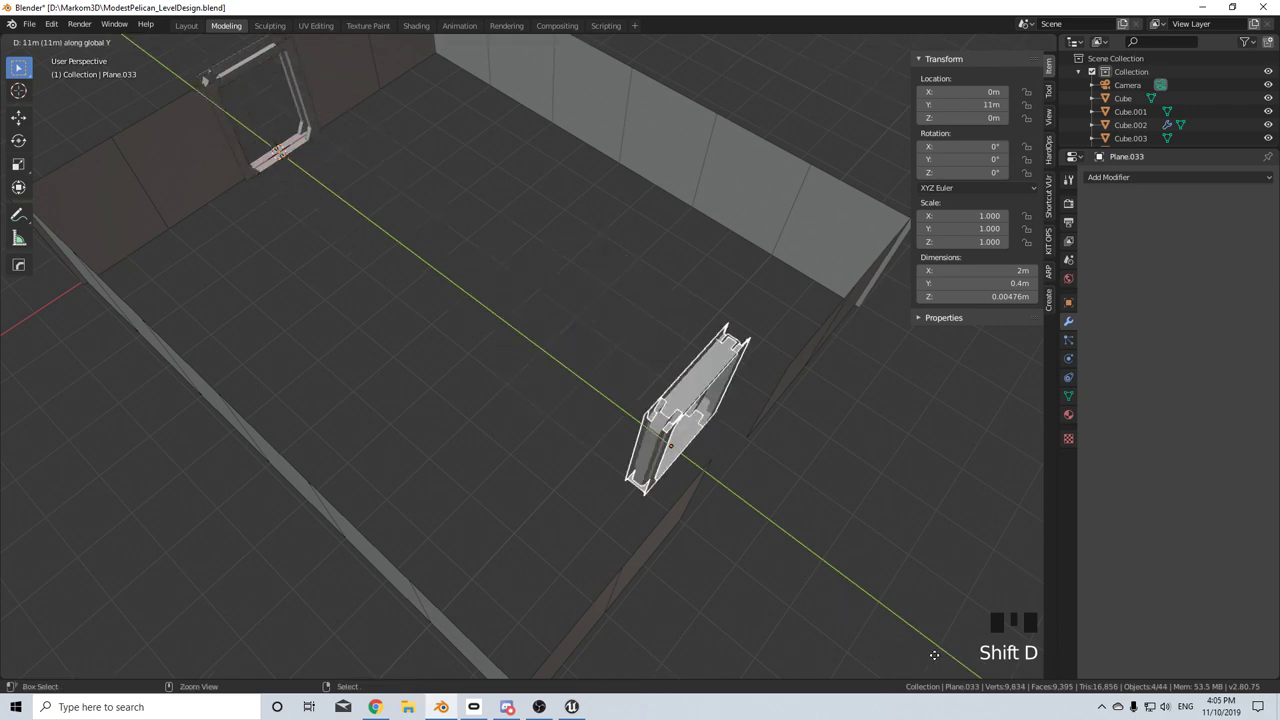
- Place the duplicated door frame in the opposite wall at Y 12 m
{"action": "scroll", "scroll_direction": "down", "scroll_amount": 3}
{"action": "left_click_drag", "start_coordinate": [559, 449], "coordinate": [583, 329]}
{"action": "left_click_drag", "start_coordinate": [650, 395], "coordinate": [513, 394]}
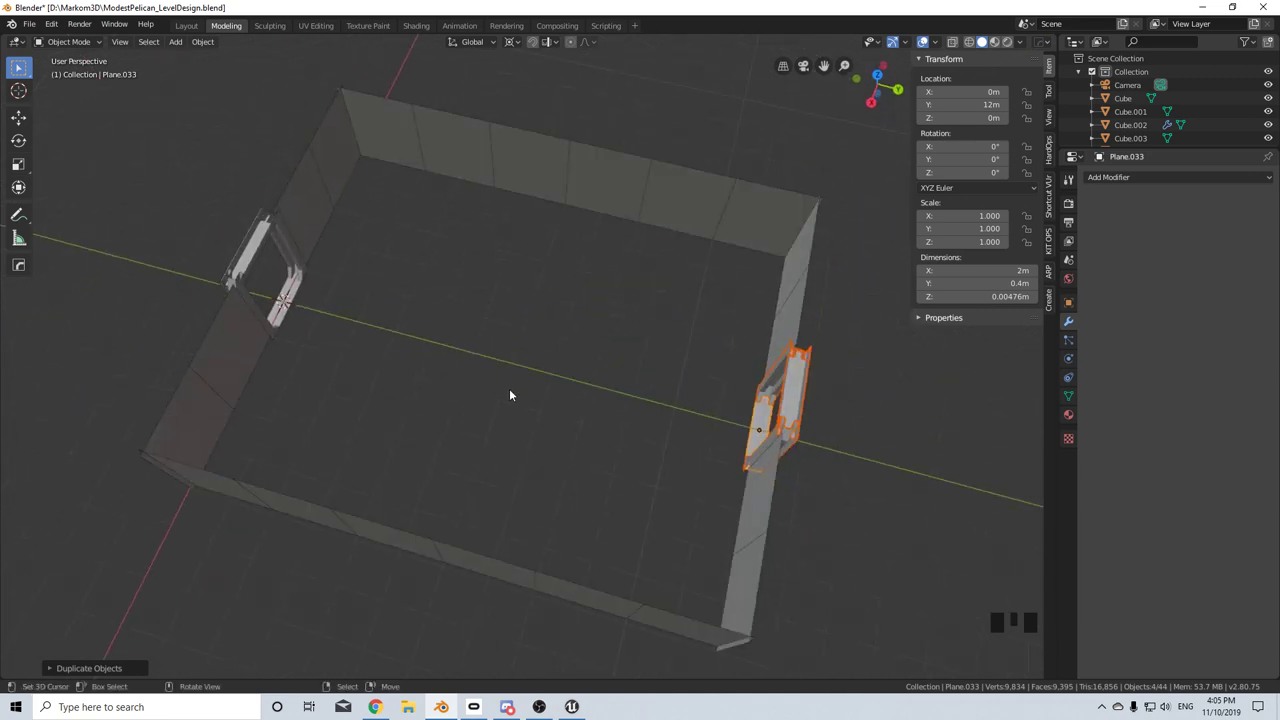
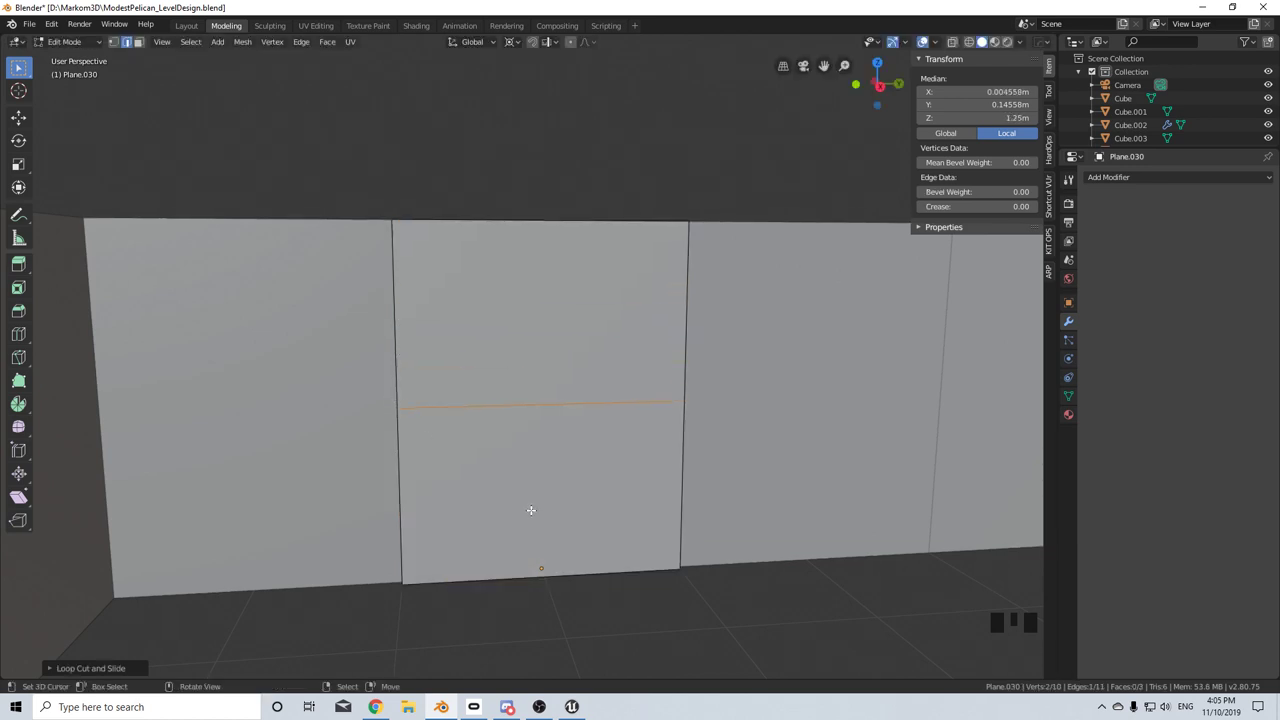
- Loop-cut the wall panel horizontally, delete lower loops into wider bands, and add vertical cuts
{"action": "key", "text": "ctrl+z"}
{"action": "key", "text": "ctrl+r"}
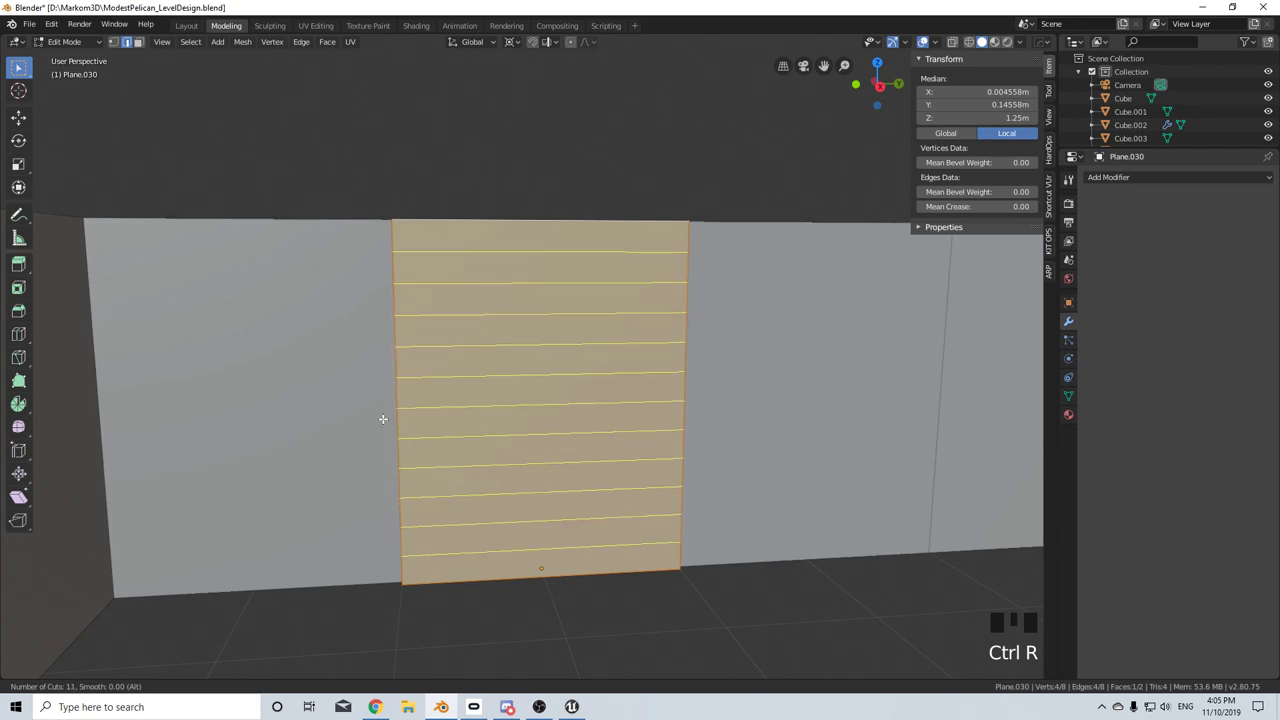
{"action": "right_click", "coordinate": [688, 390]}
{"action": "right_click", "coordinate": [688, 390]}
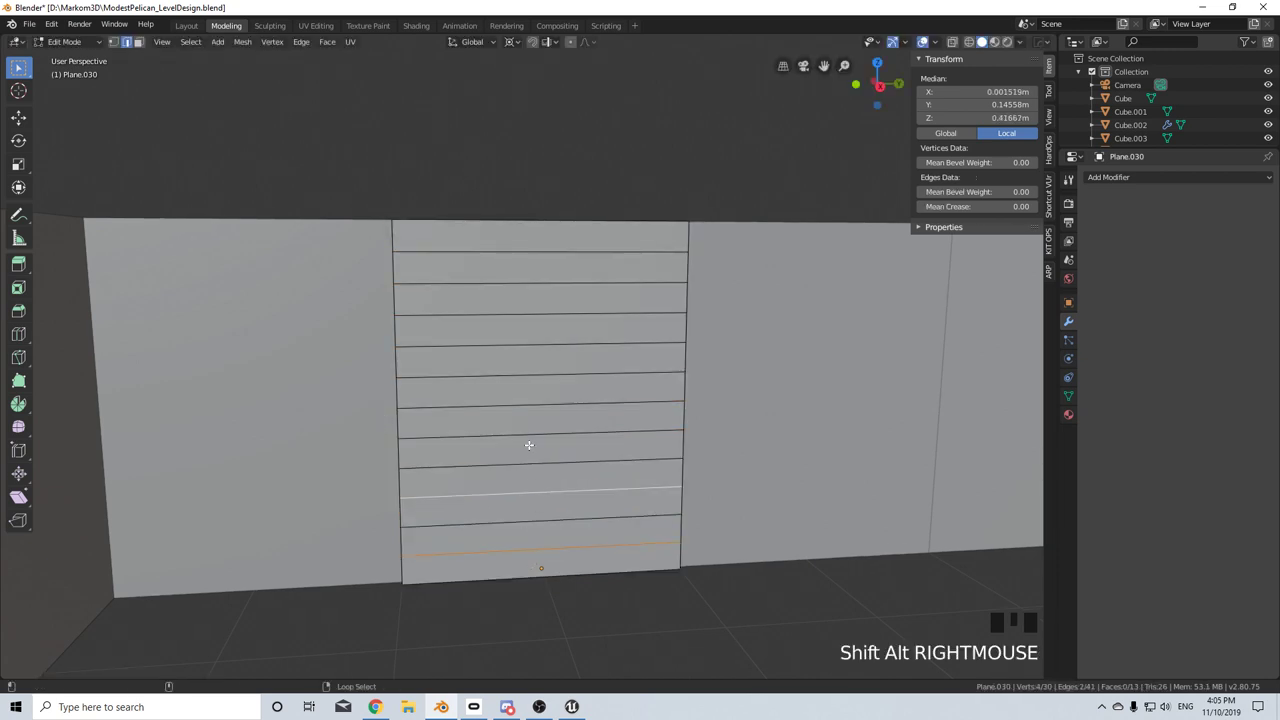
{"action": "right_click", "coordinate": [688, 390]}
{"action": "key", "text": "Delete"}
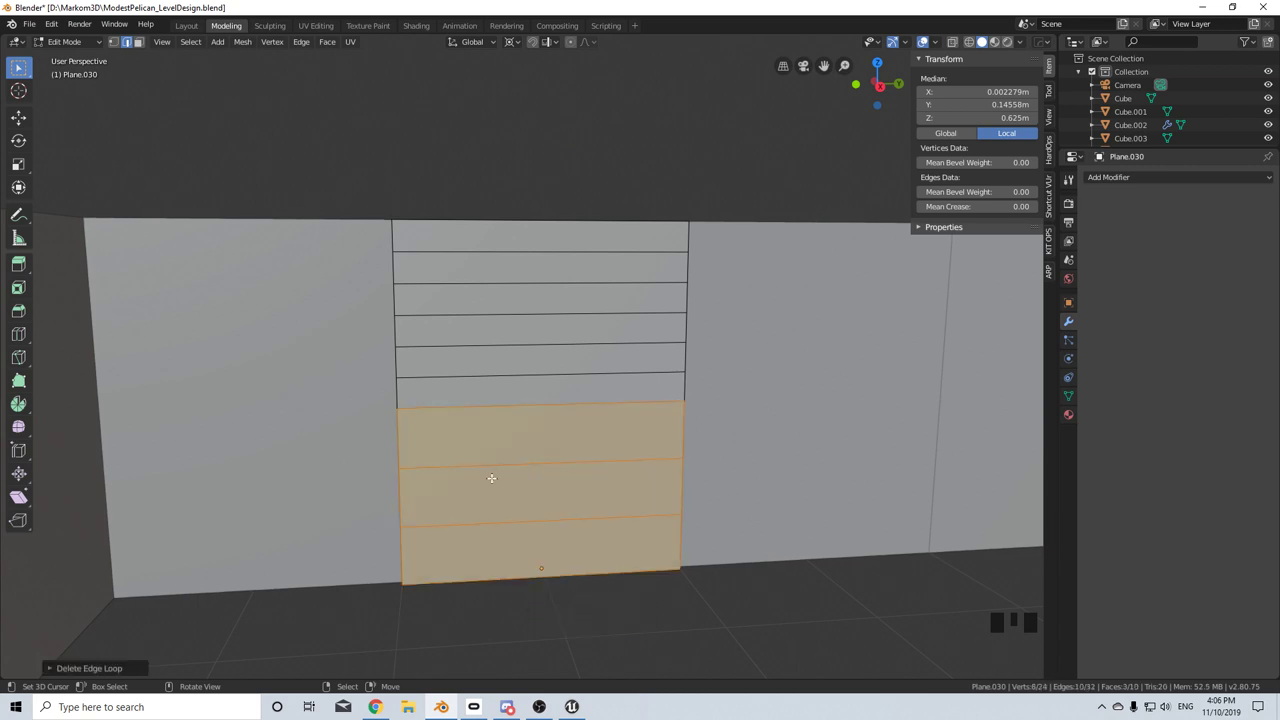
{"action": "key", "text": "ctrl+r"}
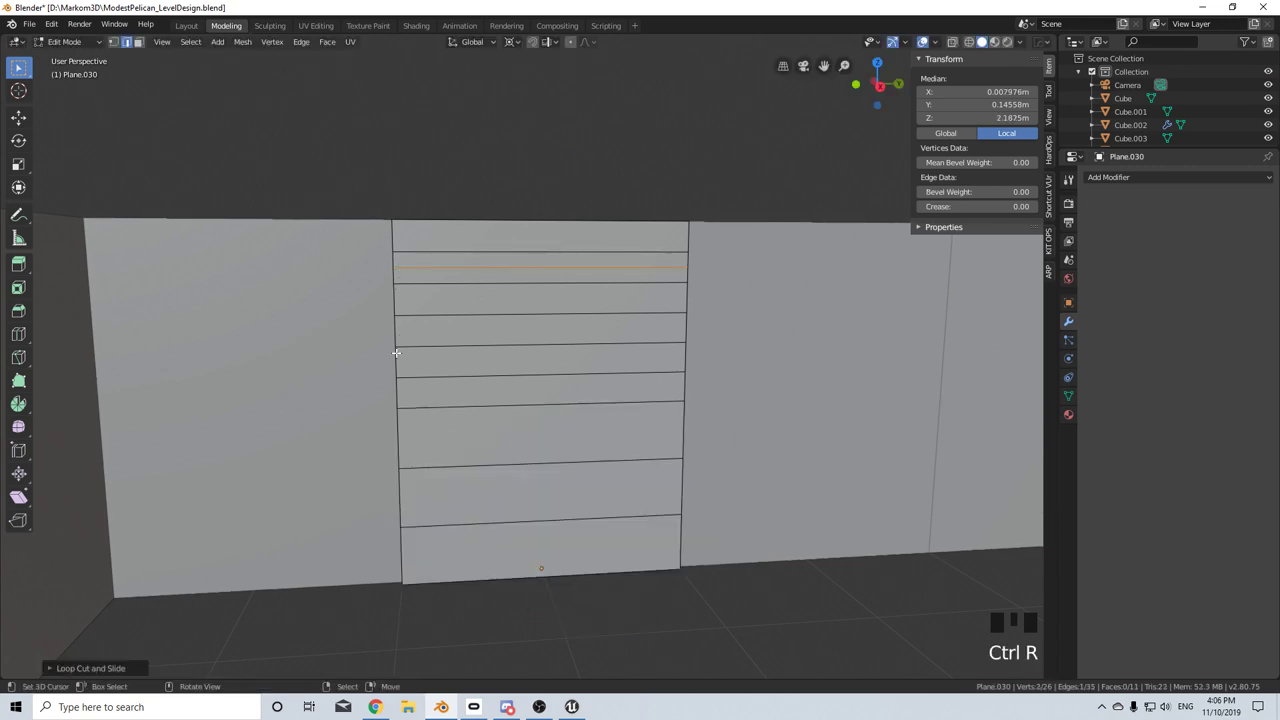
{"action": "key", "text": "ctrl+r"}
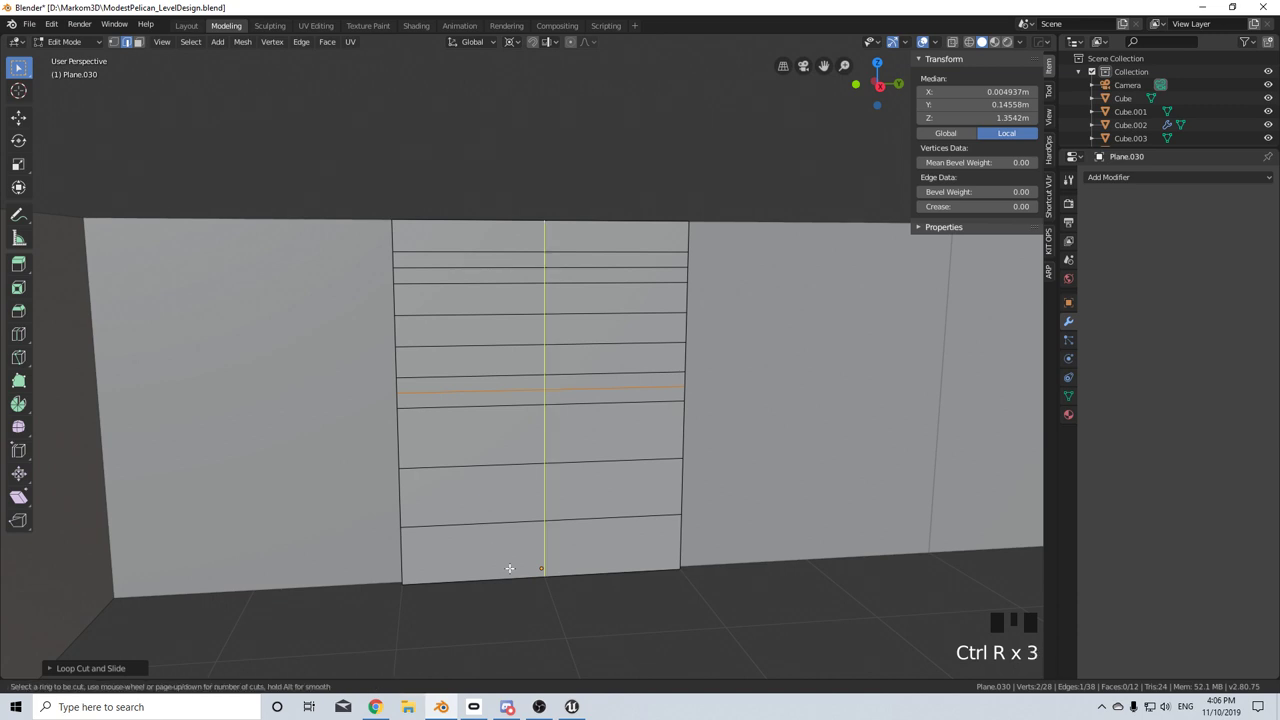
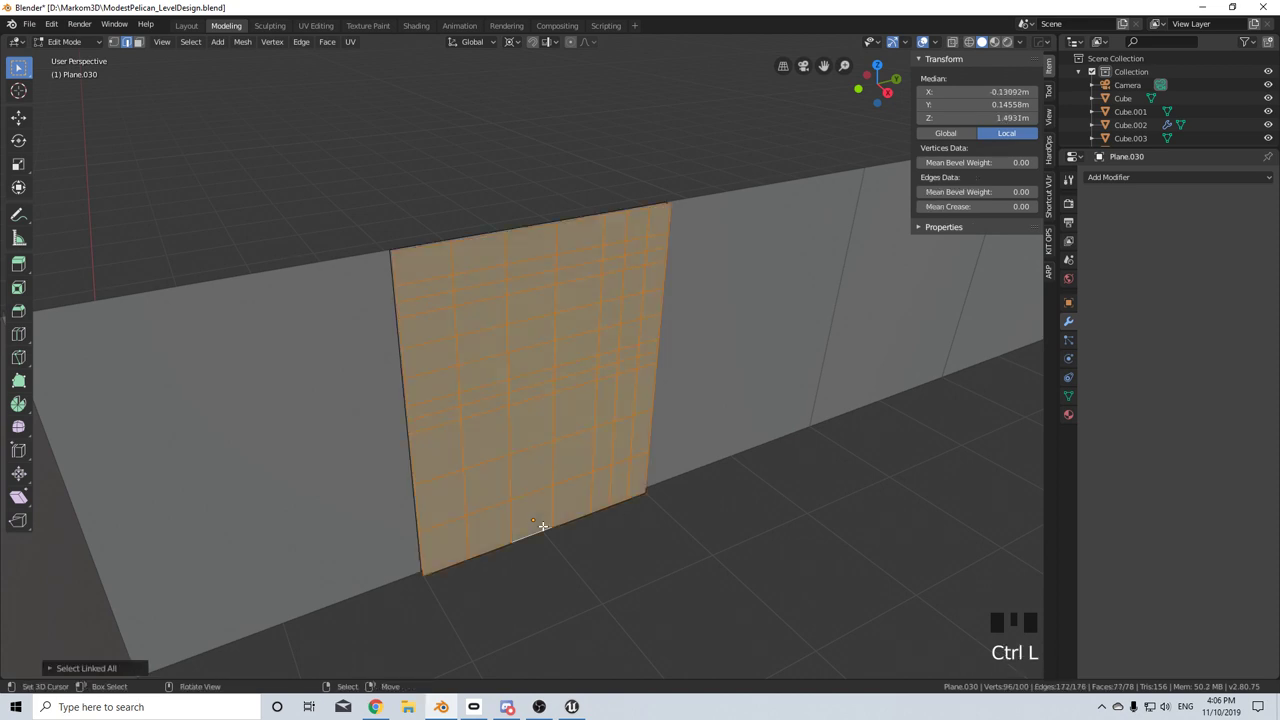
- Bevel the grid edges into thin grooves and invert the selection to the tile faces
{"action": "scroll", "scroll_direction": "up", "scroll_amount": 3}
{"action": "key", "text": "ctrl+b"}
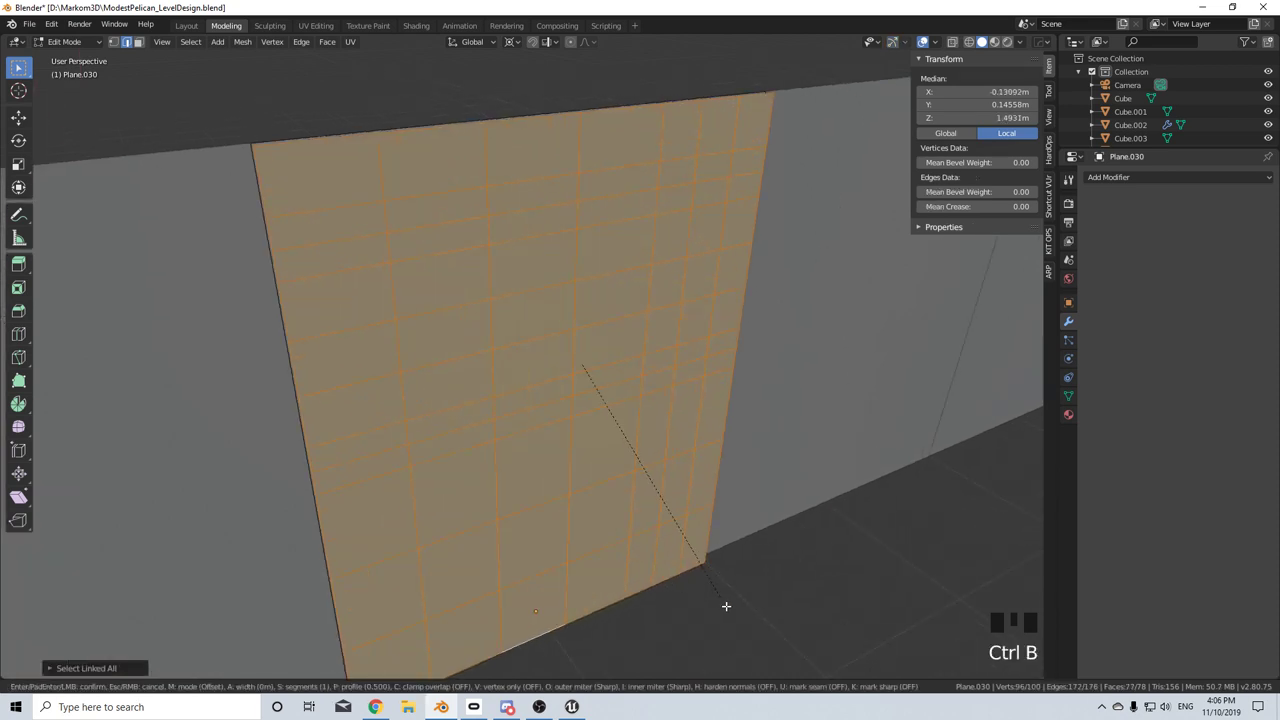
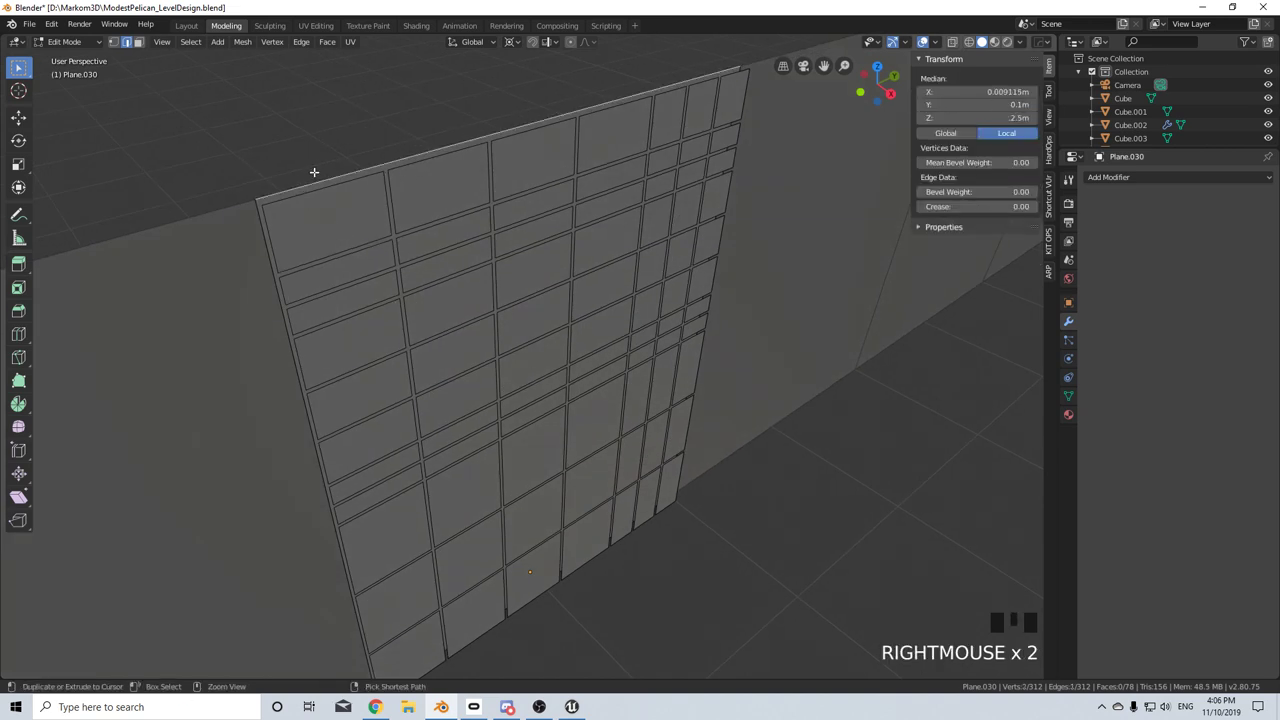
{"action": "key", "text": "ctrl+l"}
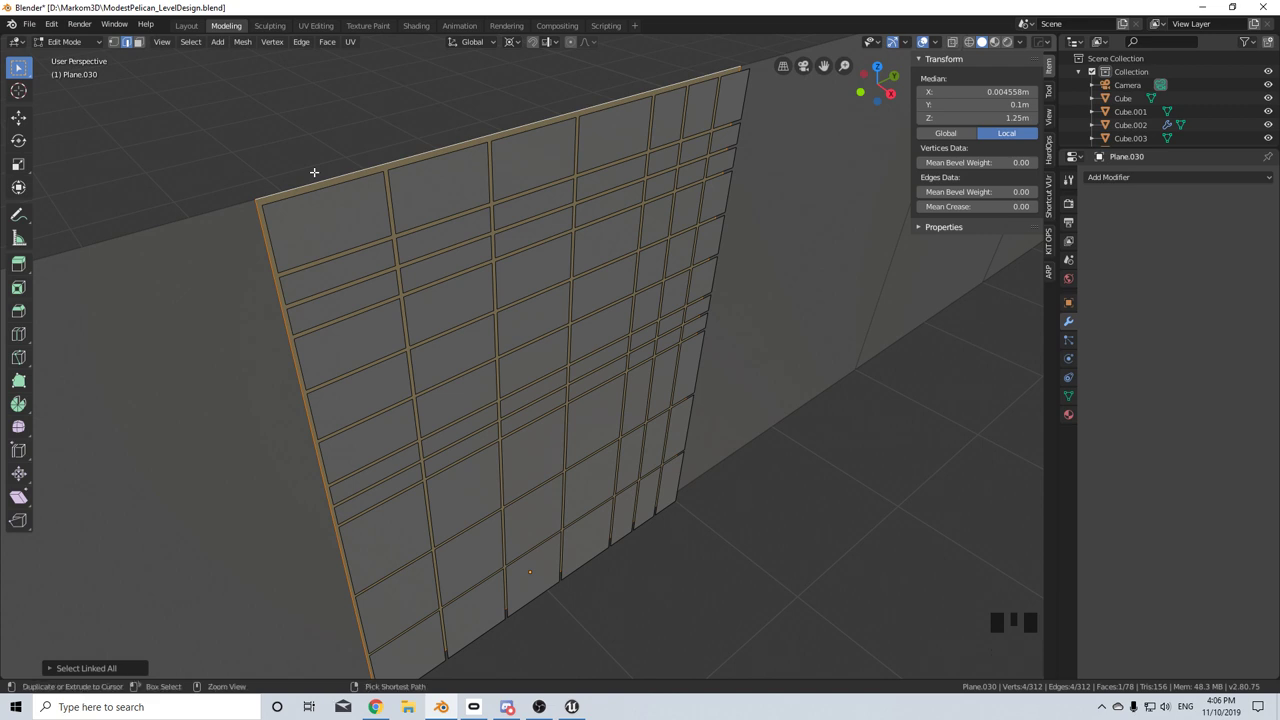
{"action": "key", "text": "ctrl+i"}
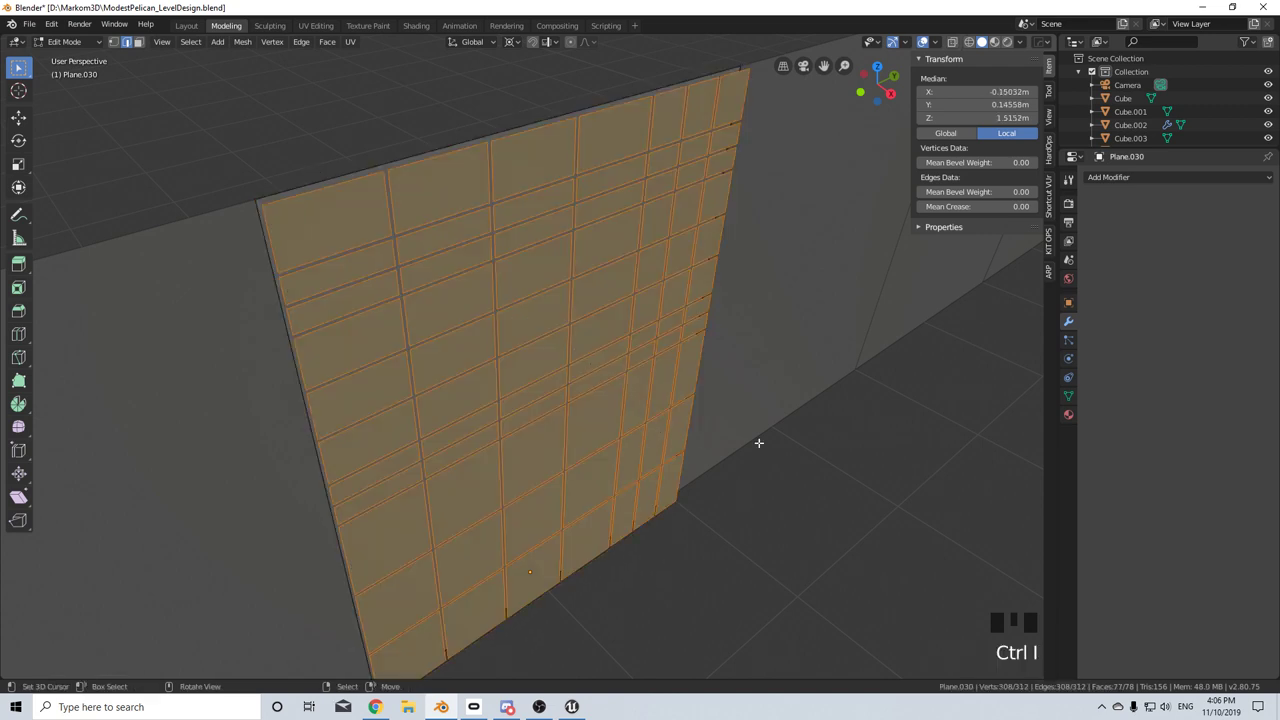
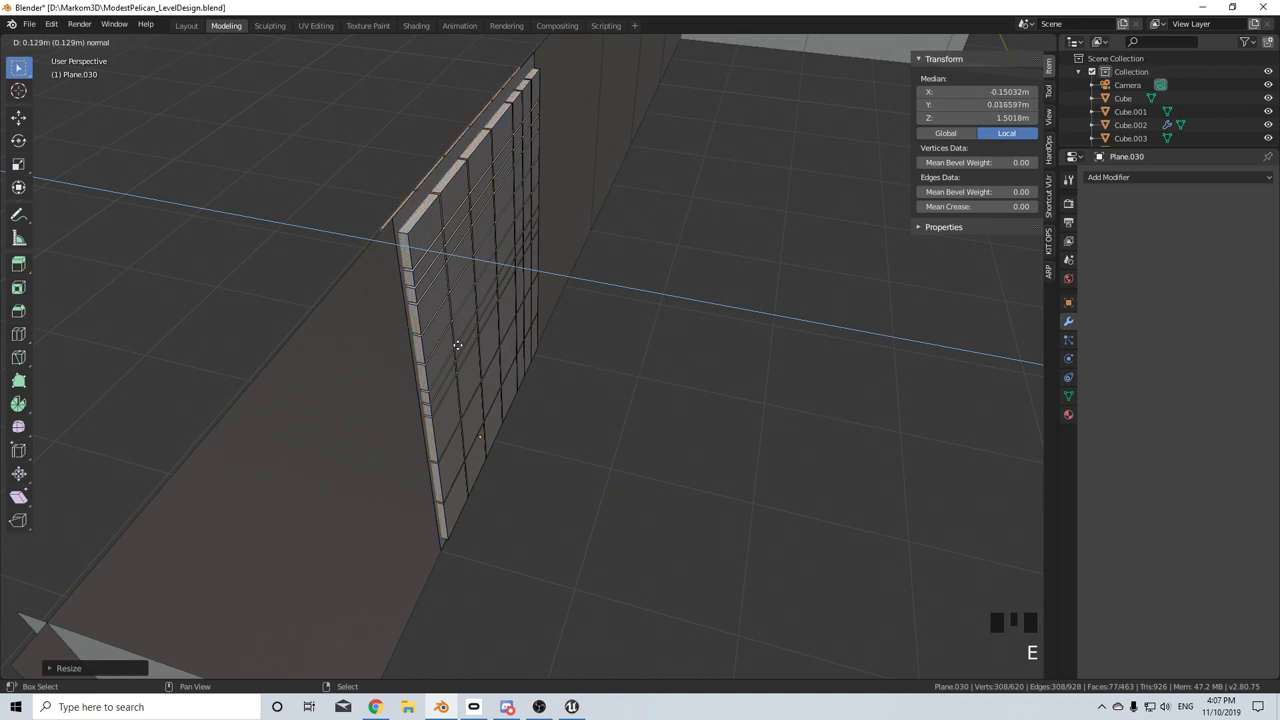
- Extrude the tiles along normals, shift them about 0.025 m along X and delete unwanted vertices
{"action": "key", "text": "ctrl+l"}
{"action": "key", "text": "g"}
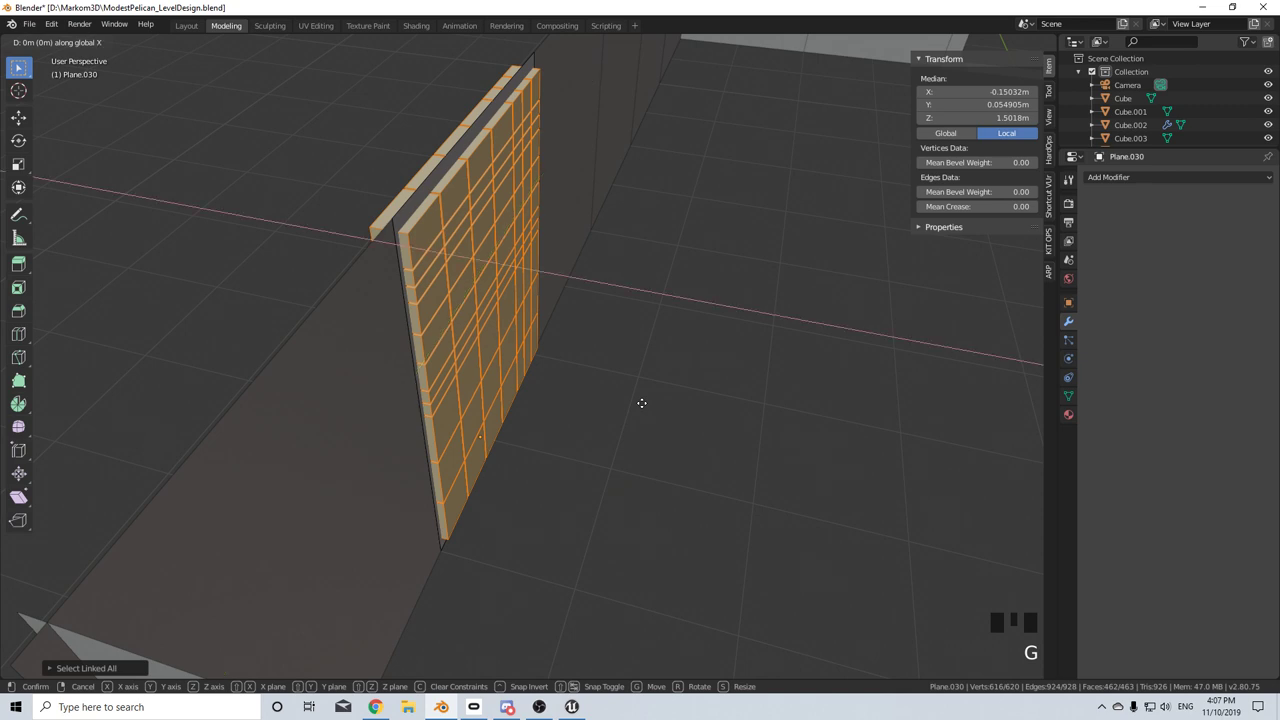
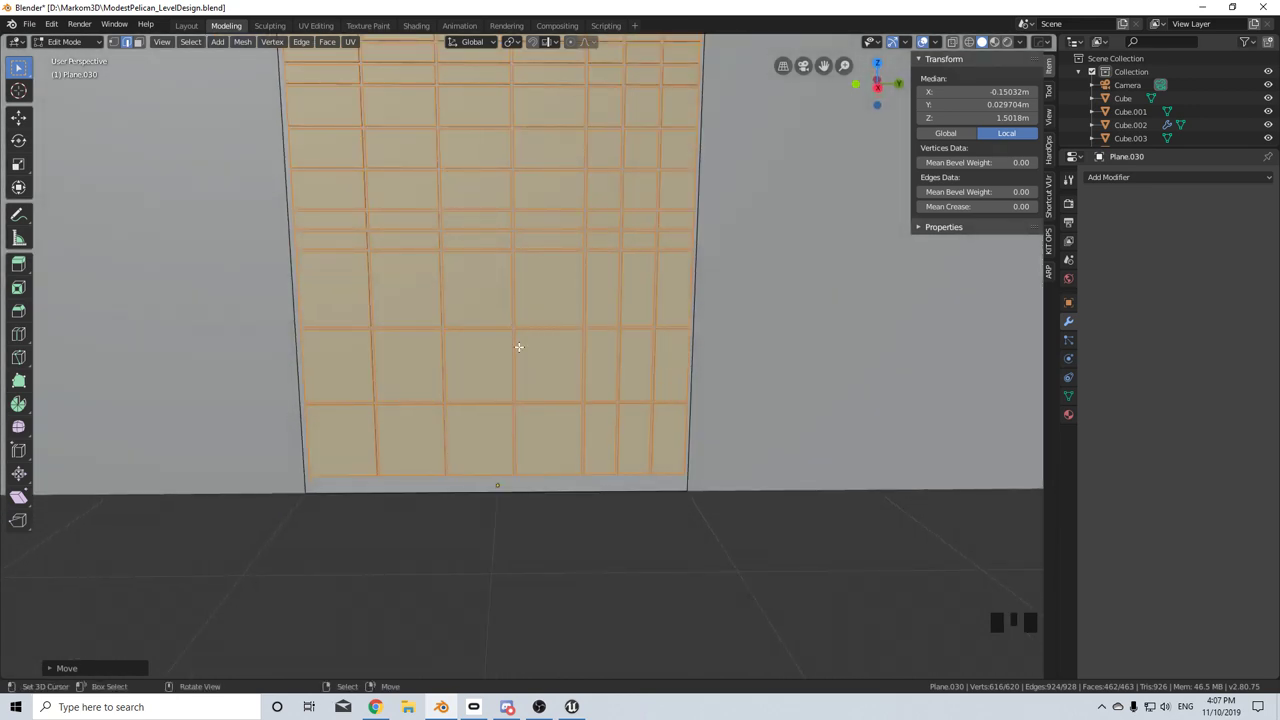
{"action": "key", "text": "Delete"}
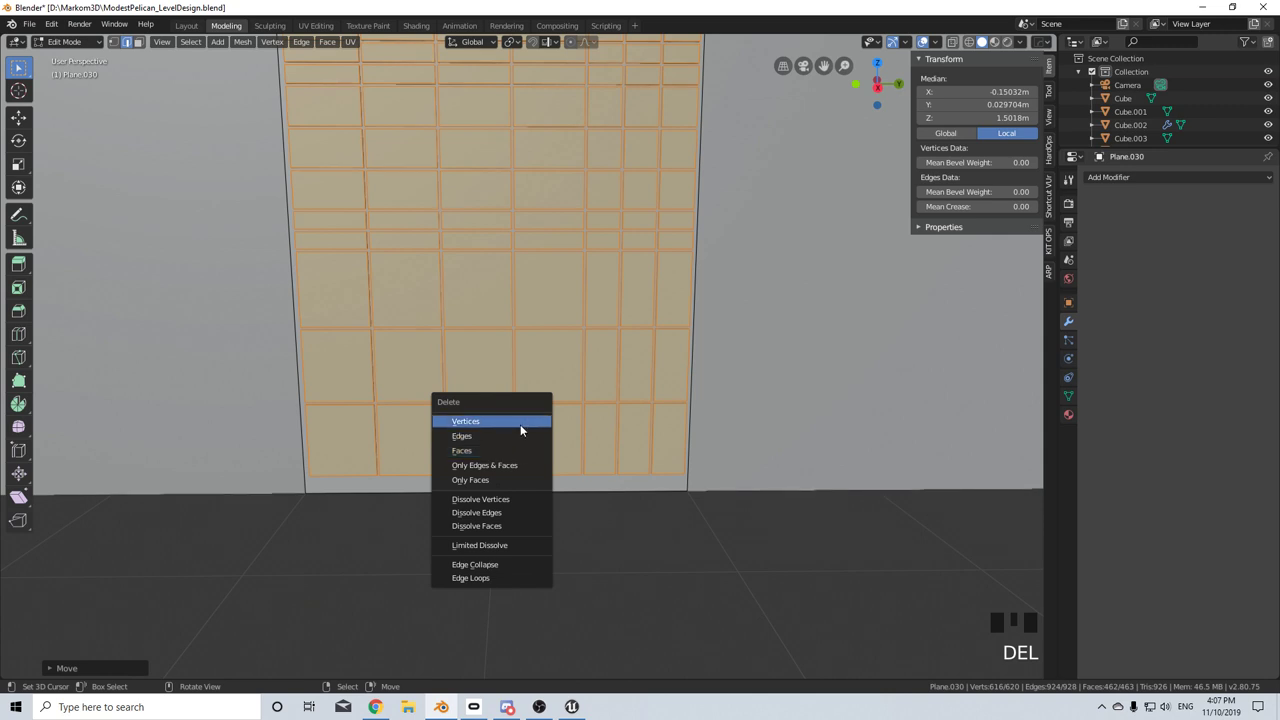
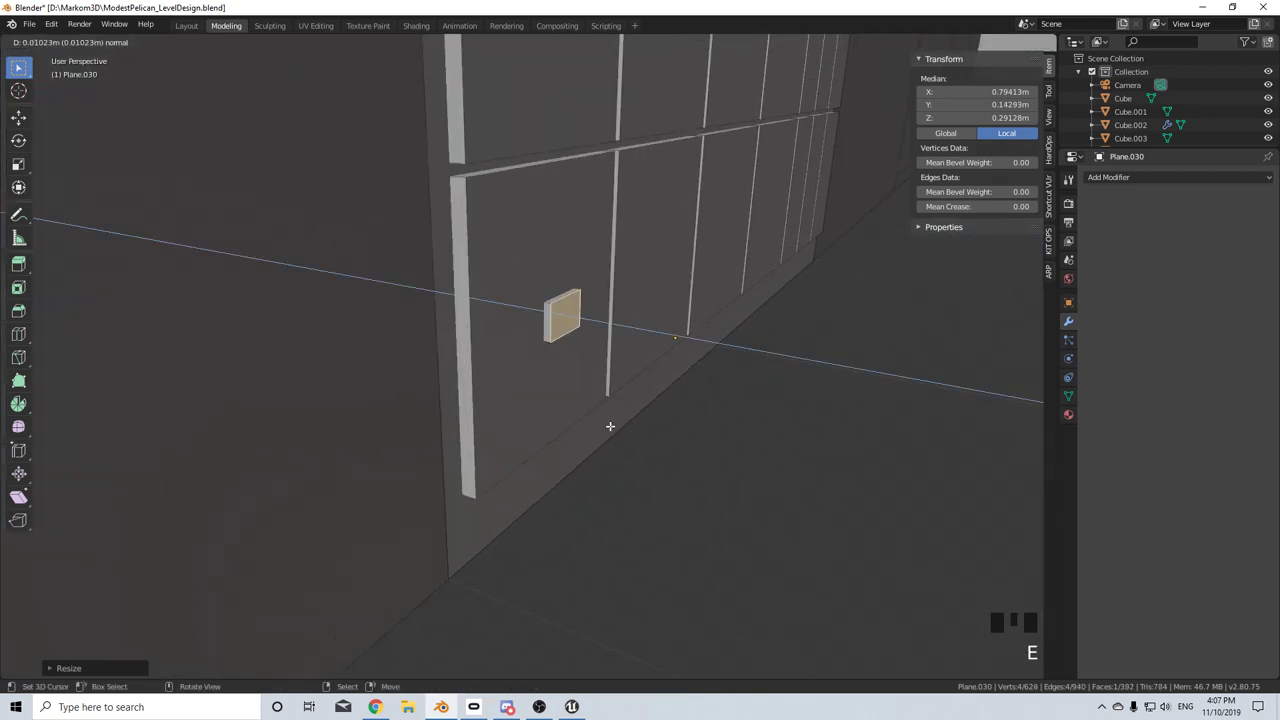
- From front view, select the small greeble block and move it onto the lower-left wall panel
{"action": "key", "text": "ctrl+l"}
{"action": "key", "text": "KP_3"}
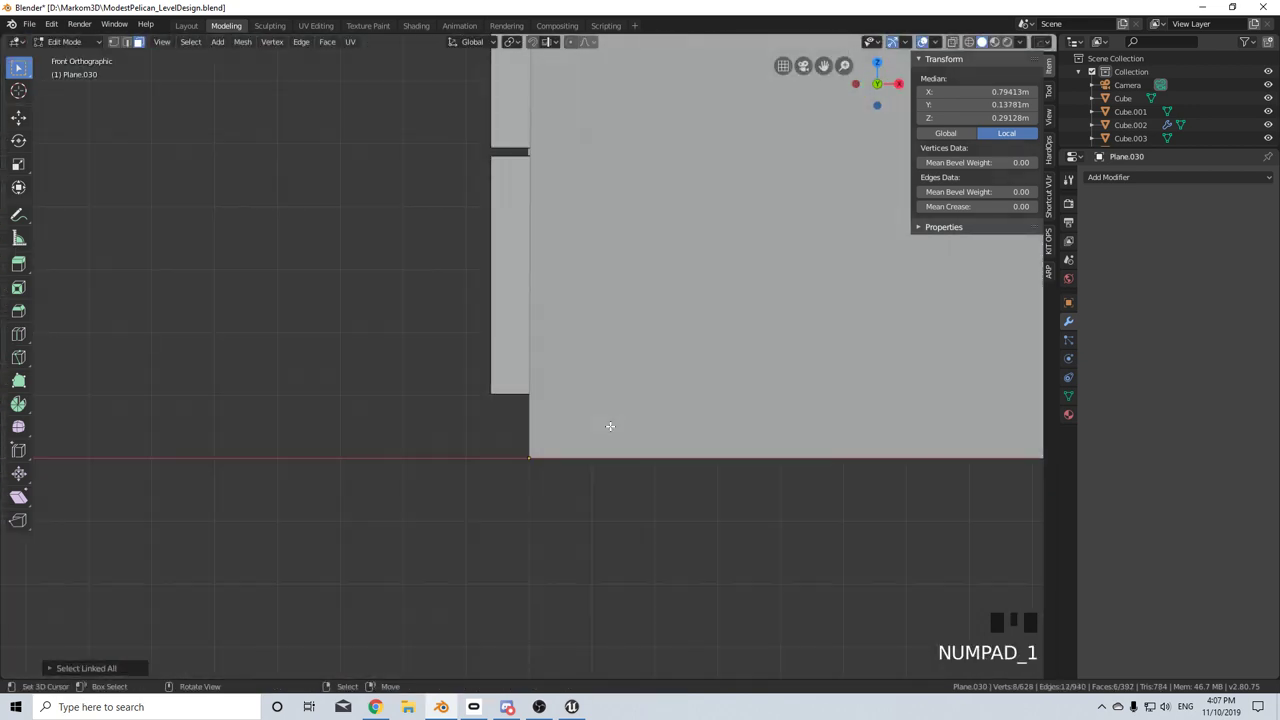
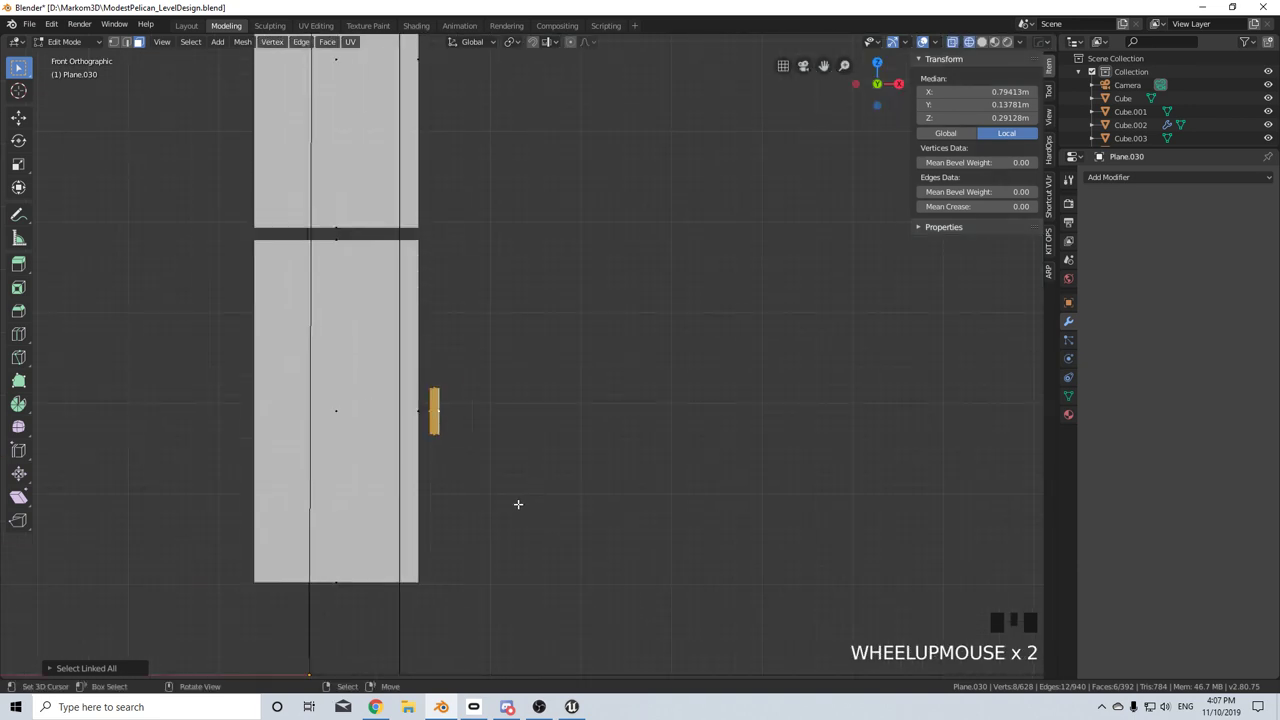
{"action": "key", "text": "g"}
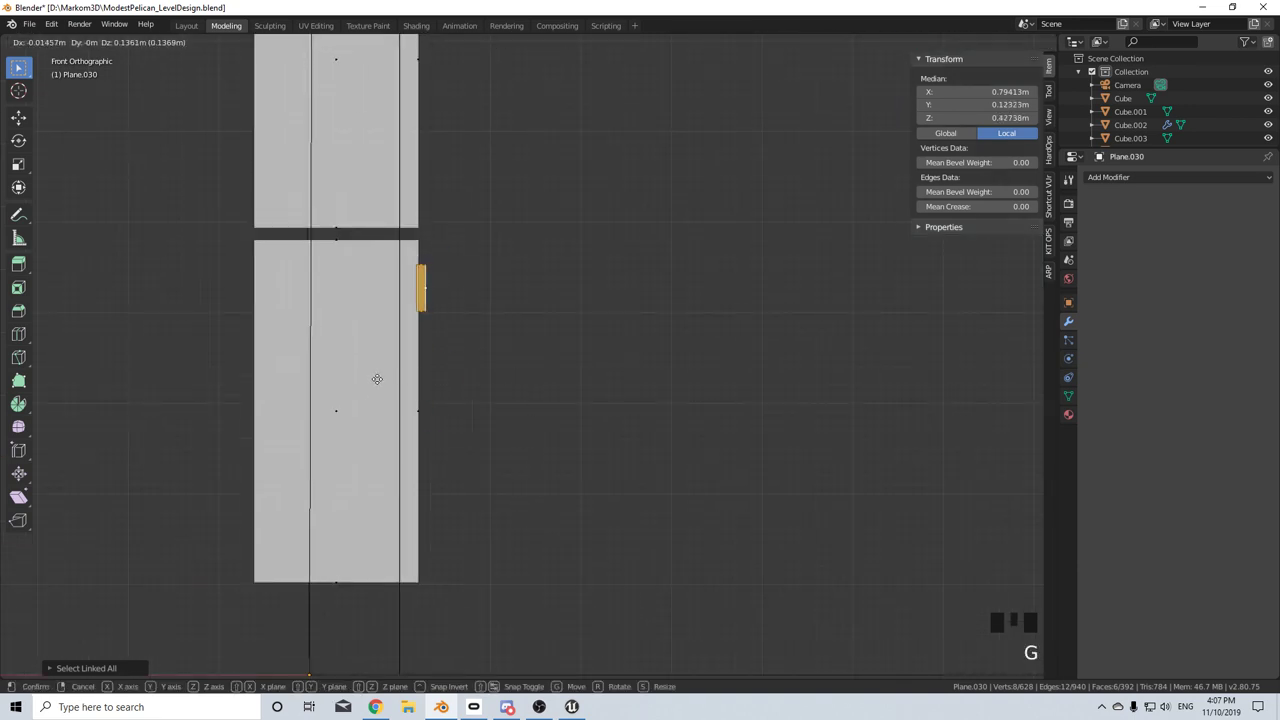
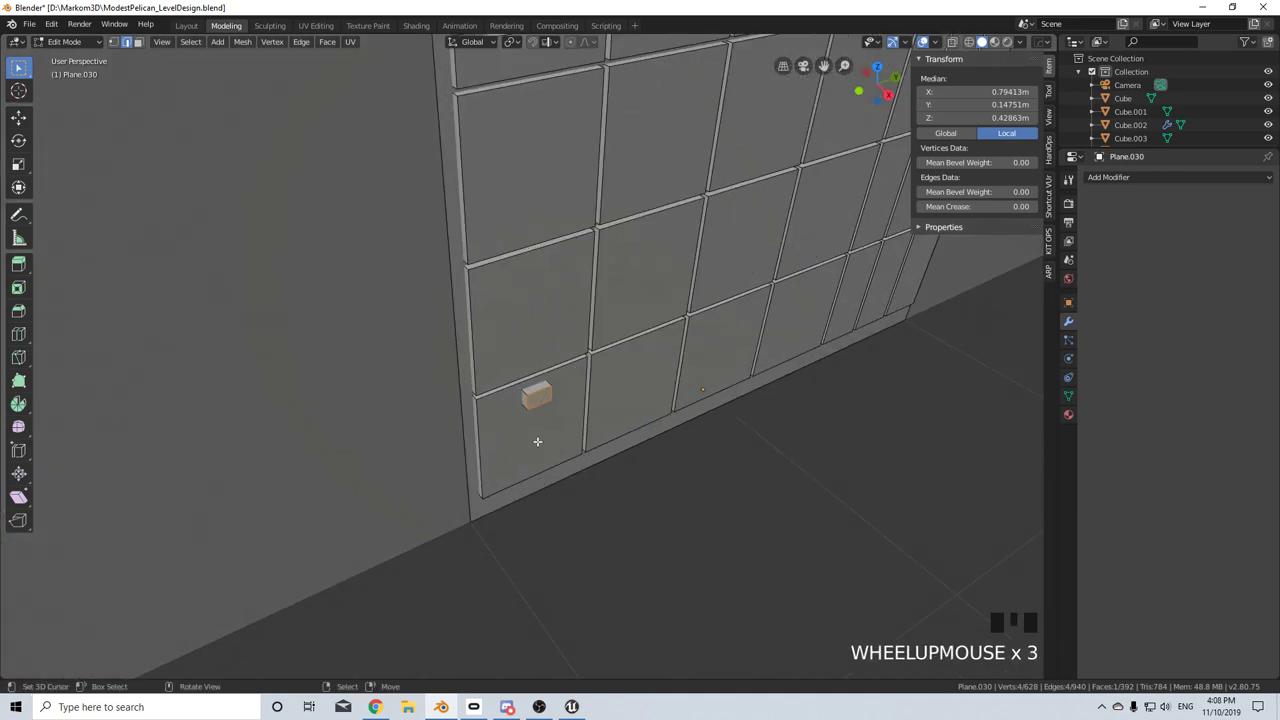
- Select the greeble block and view the wall from the front in wireframe
{"action": "scroll", "scroll_direction": "down", "scroll_amount": 3}
{"action": "key", "text": "ctrl+l"}
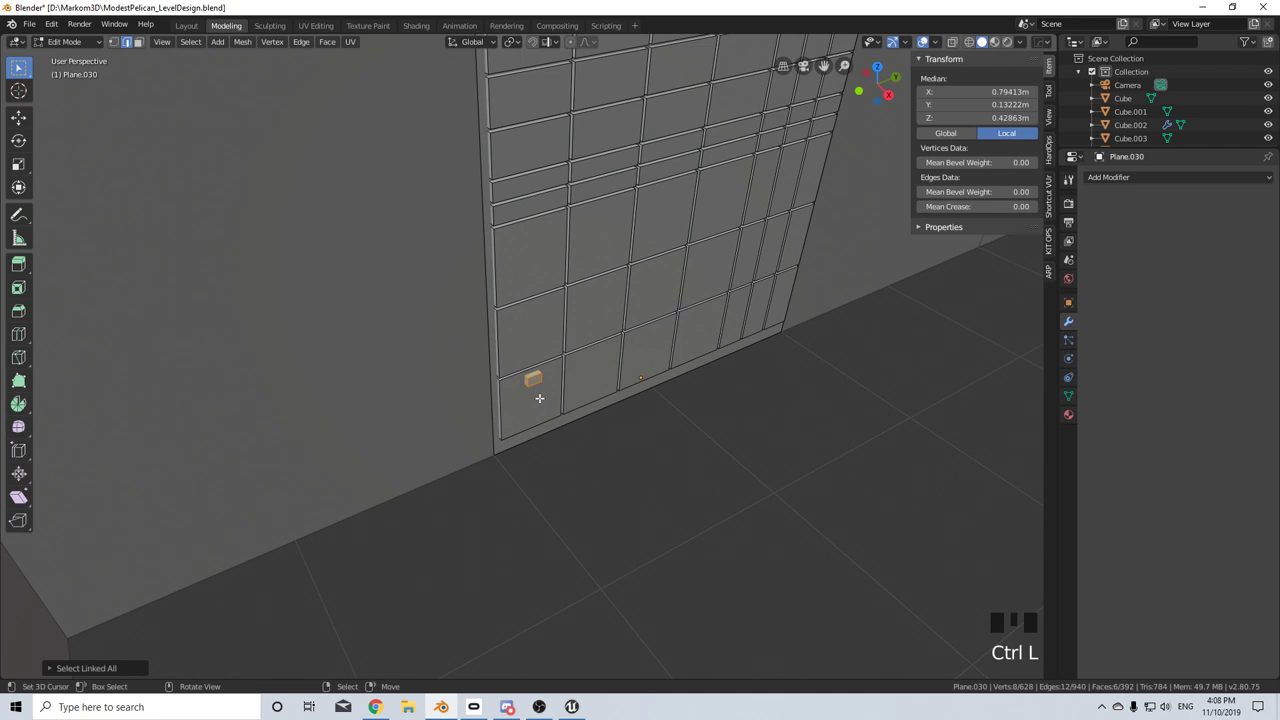
{"action": "key", "text": "p"}
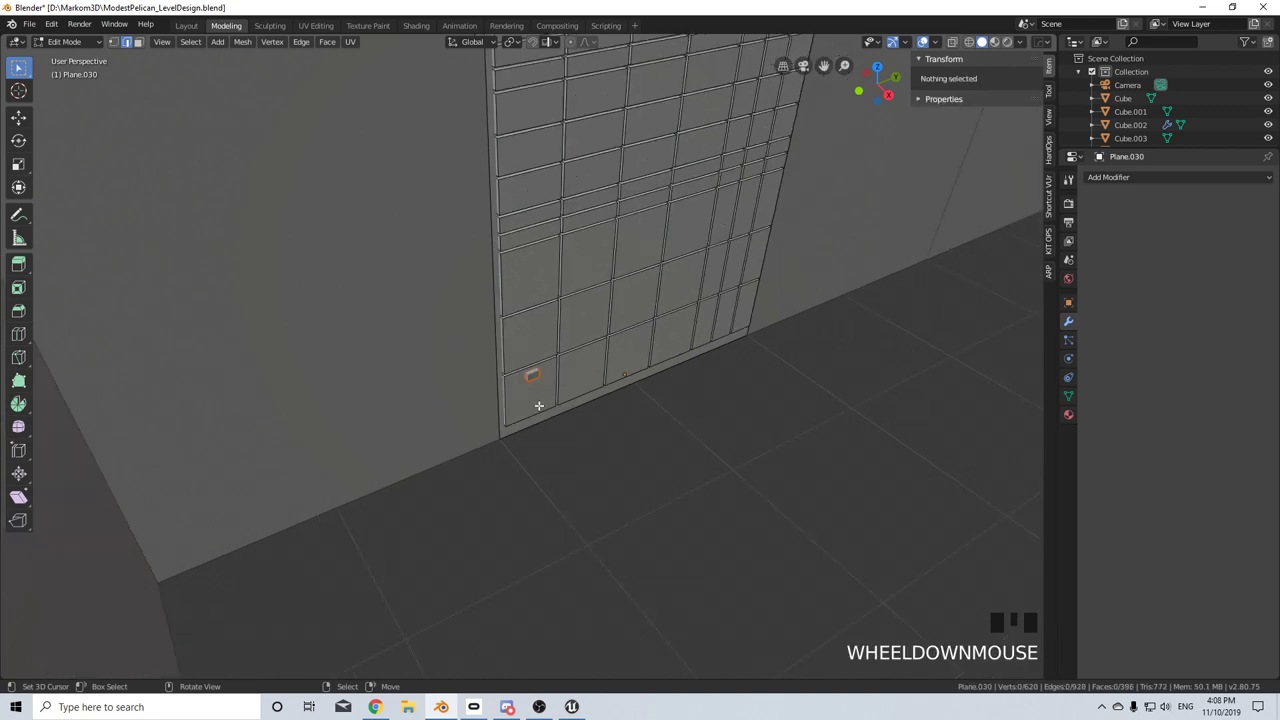
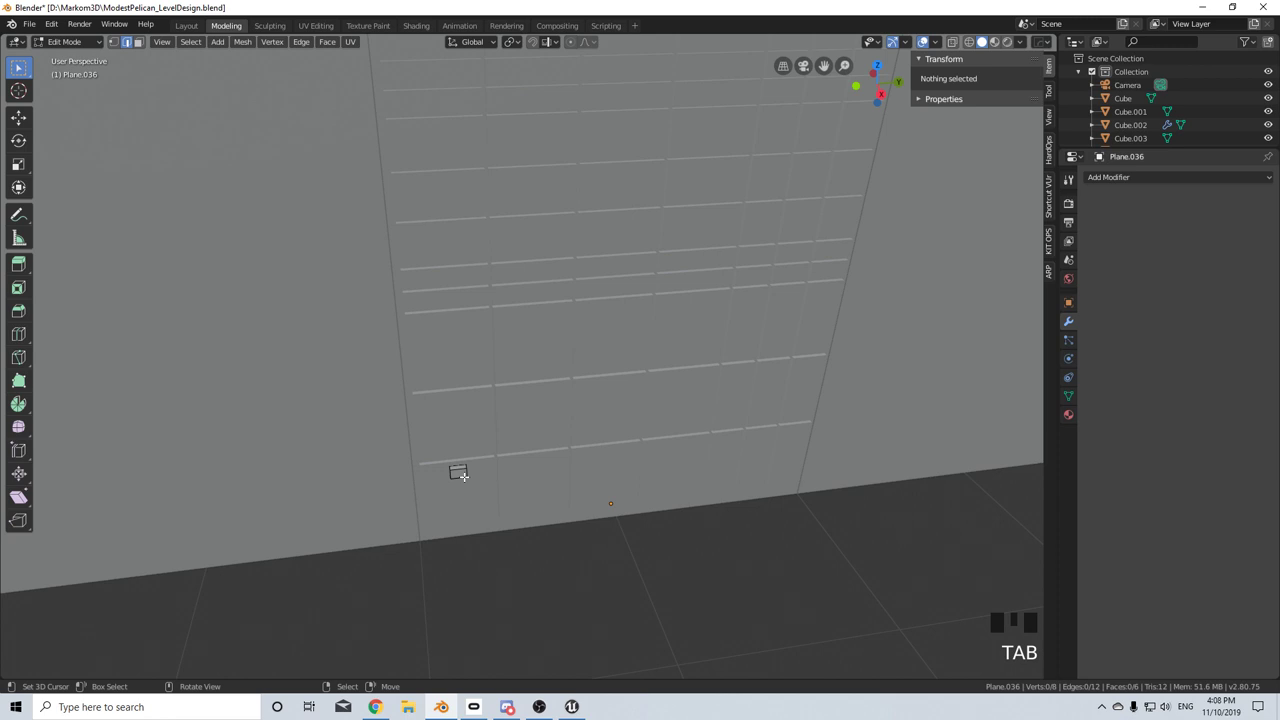
{"action": "key", "text": "a"}
{"action": "key", "text": "KP_3"}
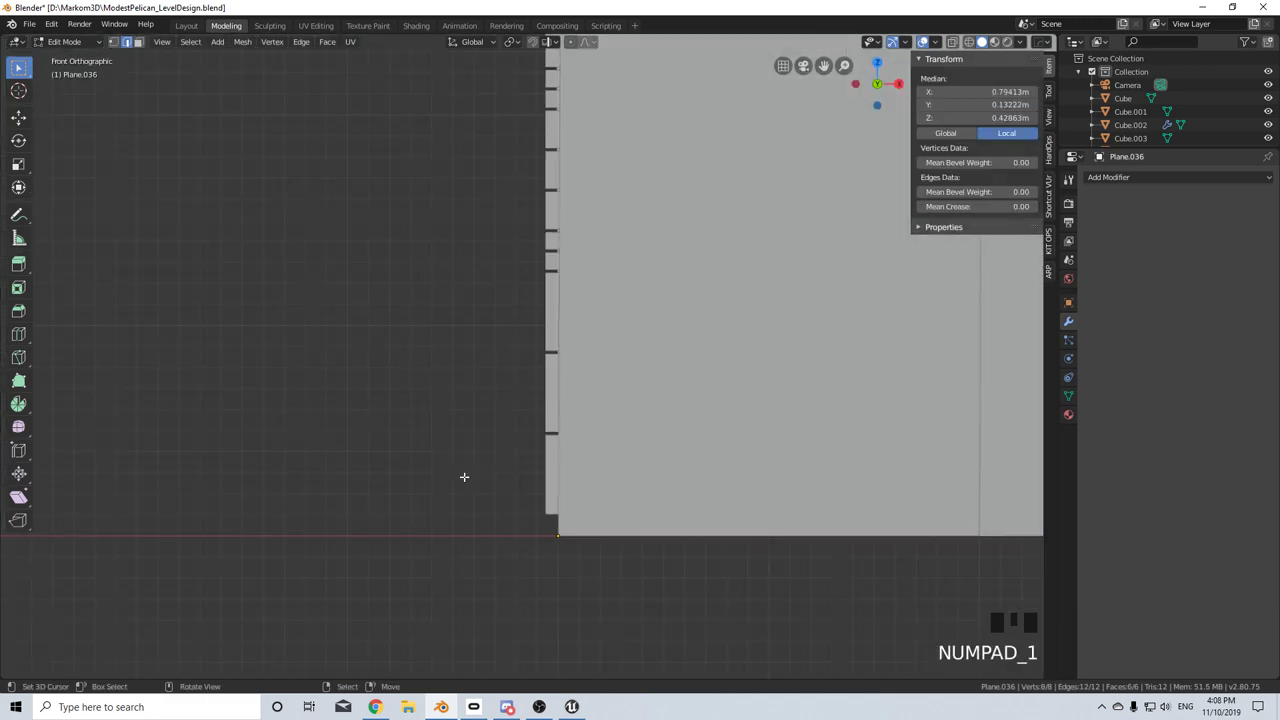
{"action": "key", "text": "z"}
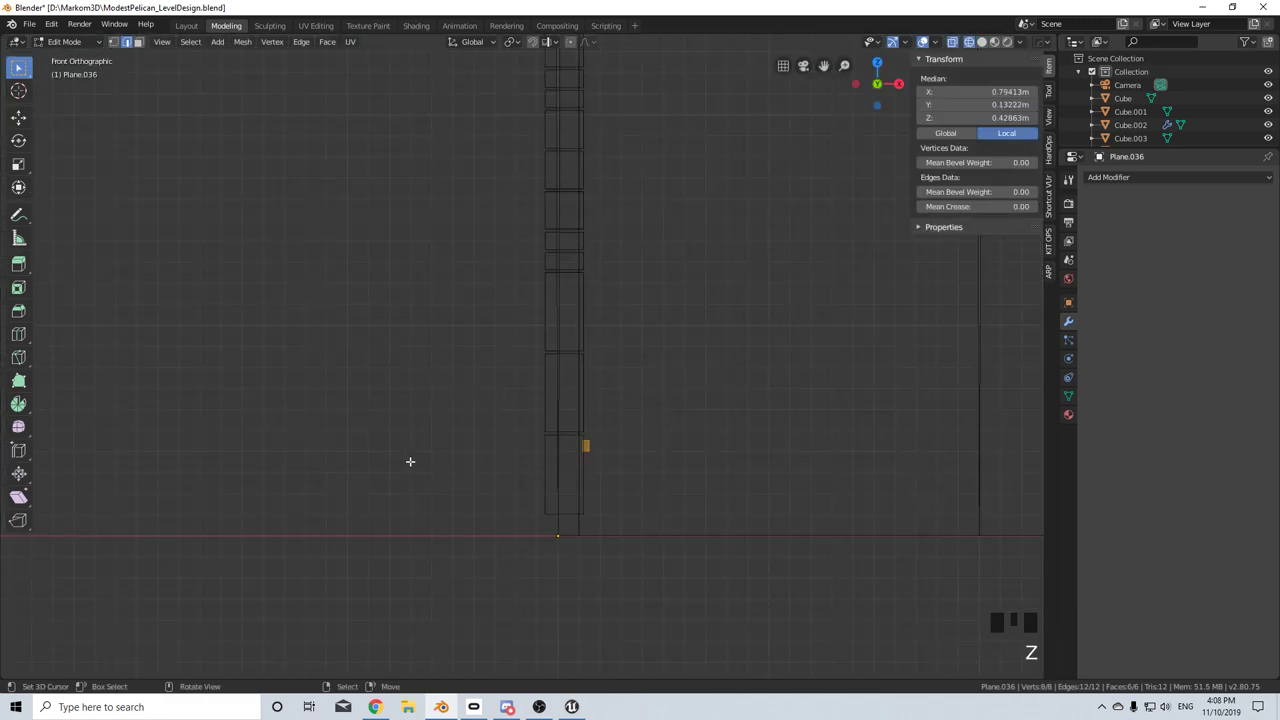
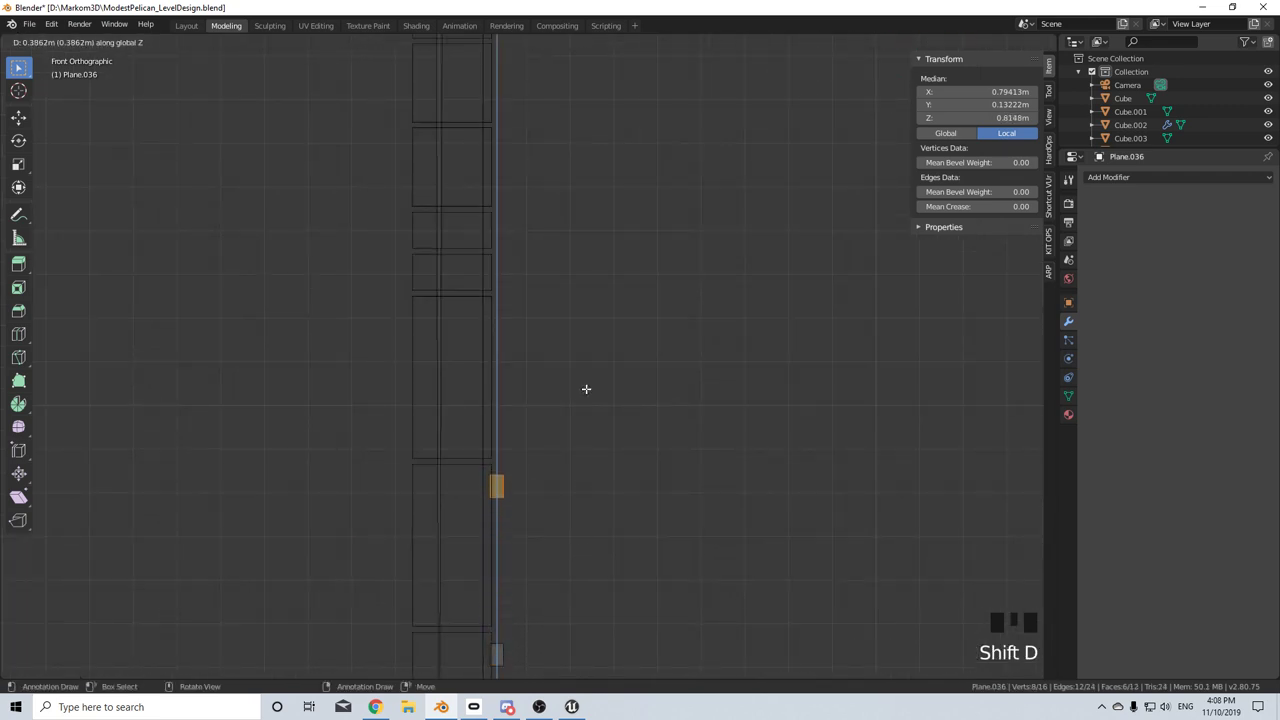
- Duplicate the block up the wall panels along Z, then deselect all the blocks
{"action": "key", "text": "shift+d"}
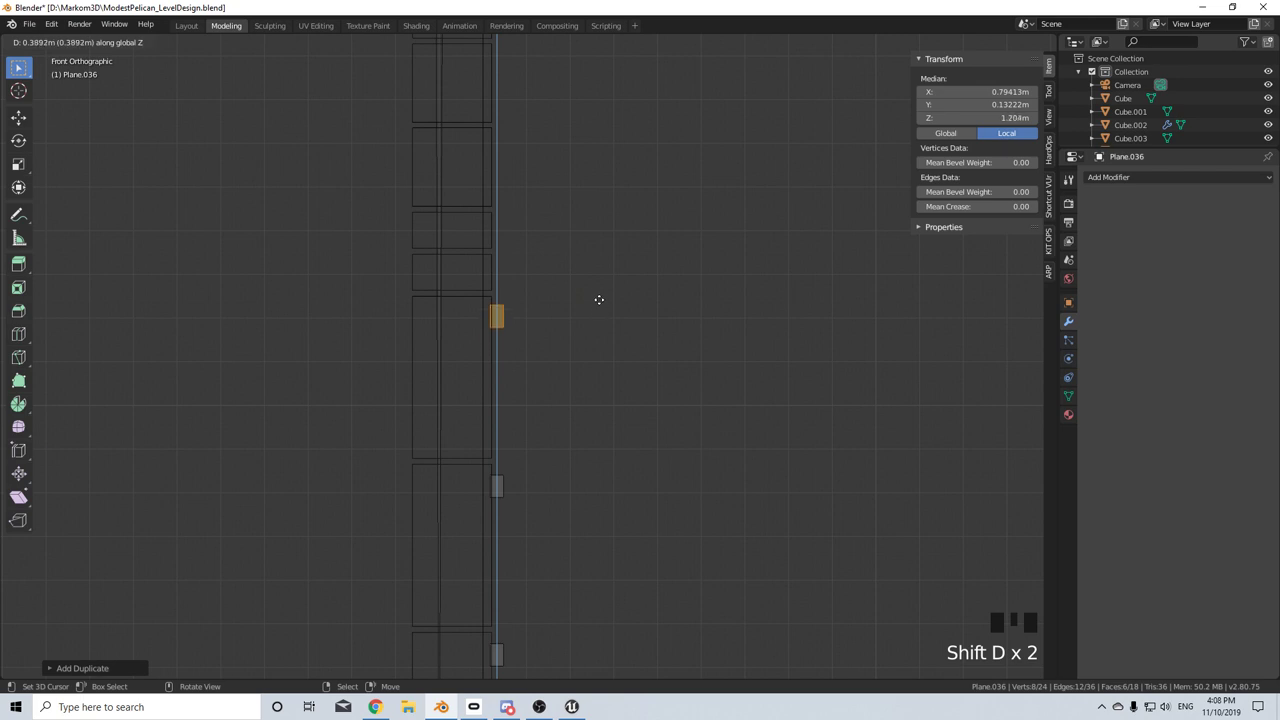
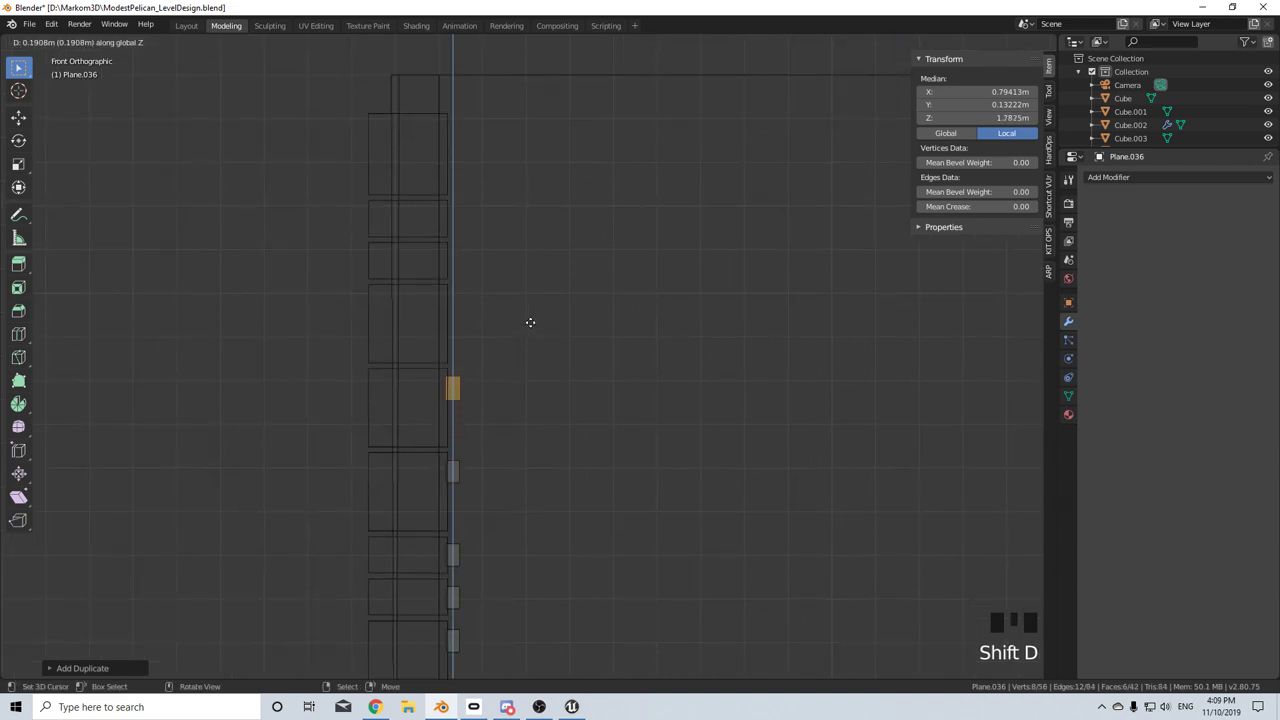
{"action": "key", "text": "shift+d"}
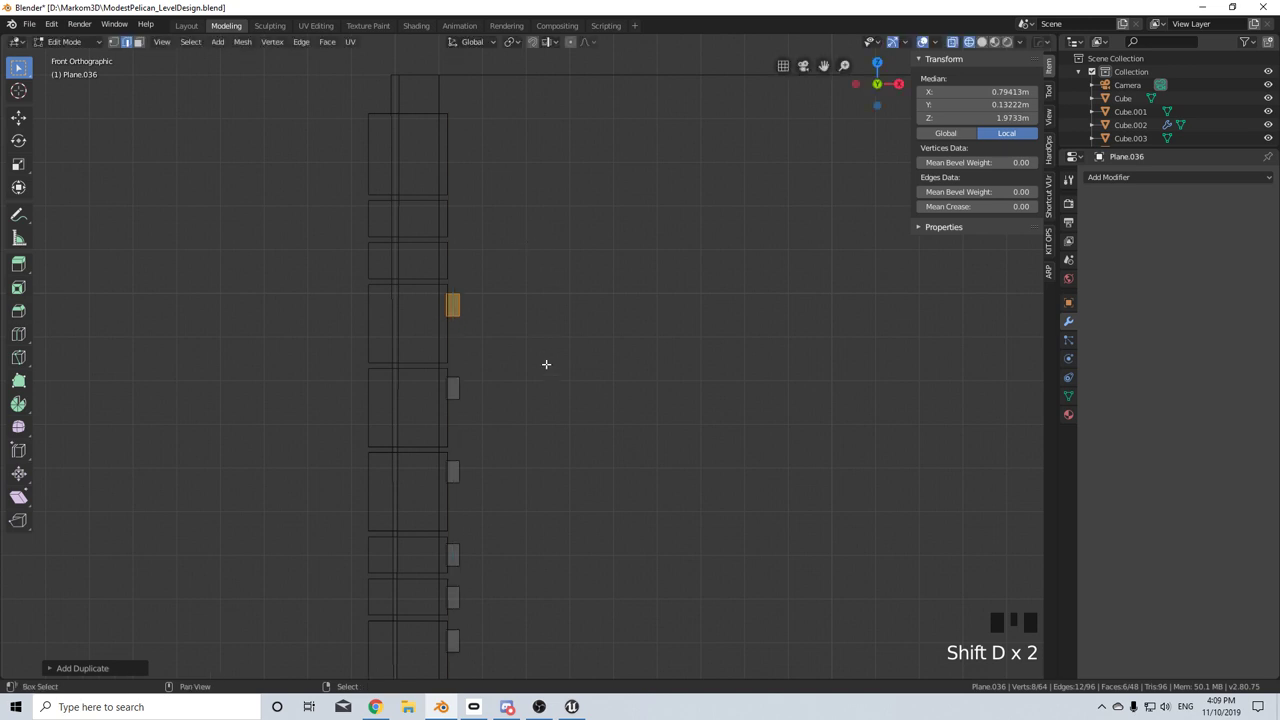
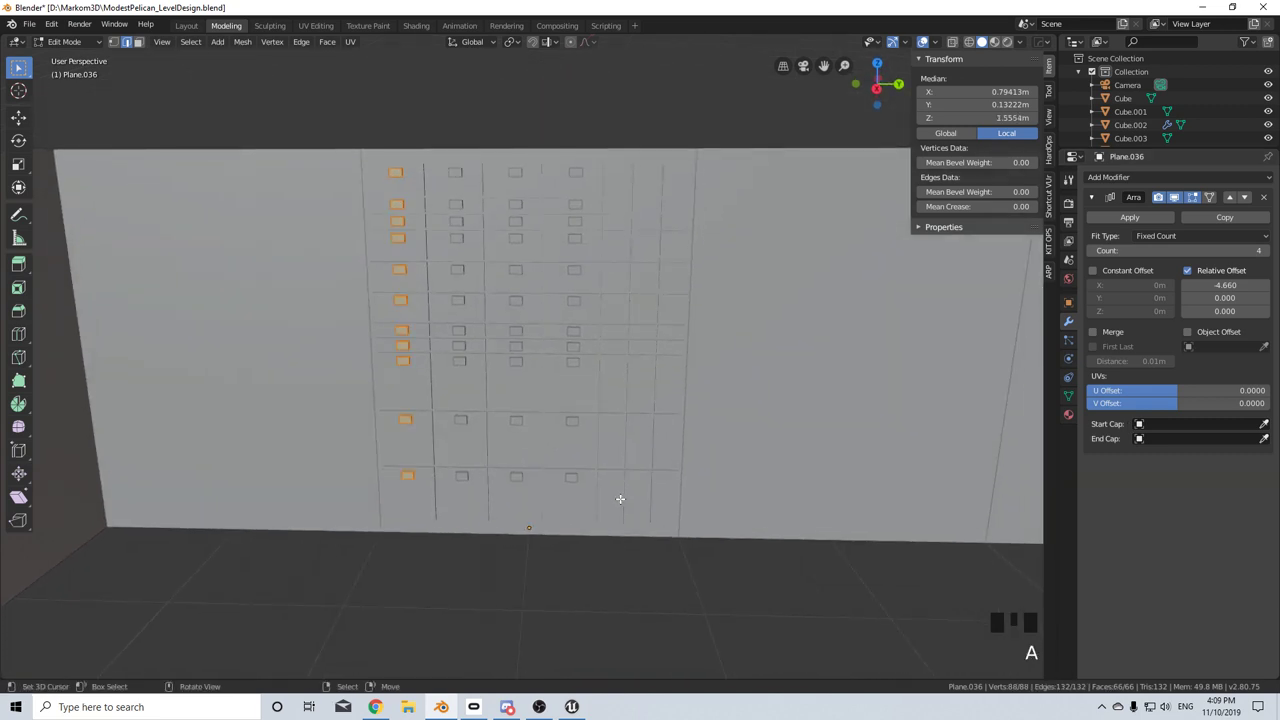
{"action": "key", "text": "shift+d"}
{"action": "key", "text": "p"}
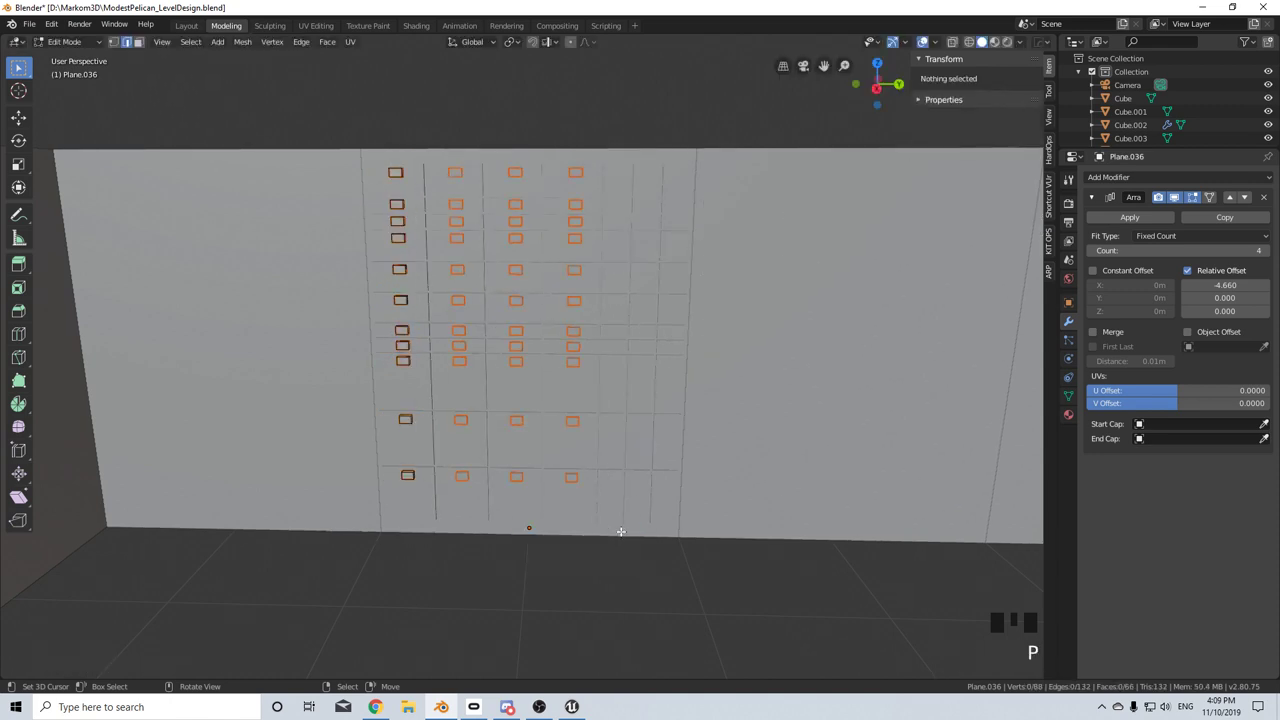
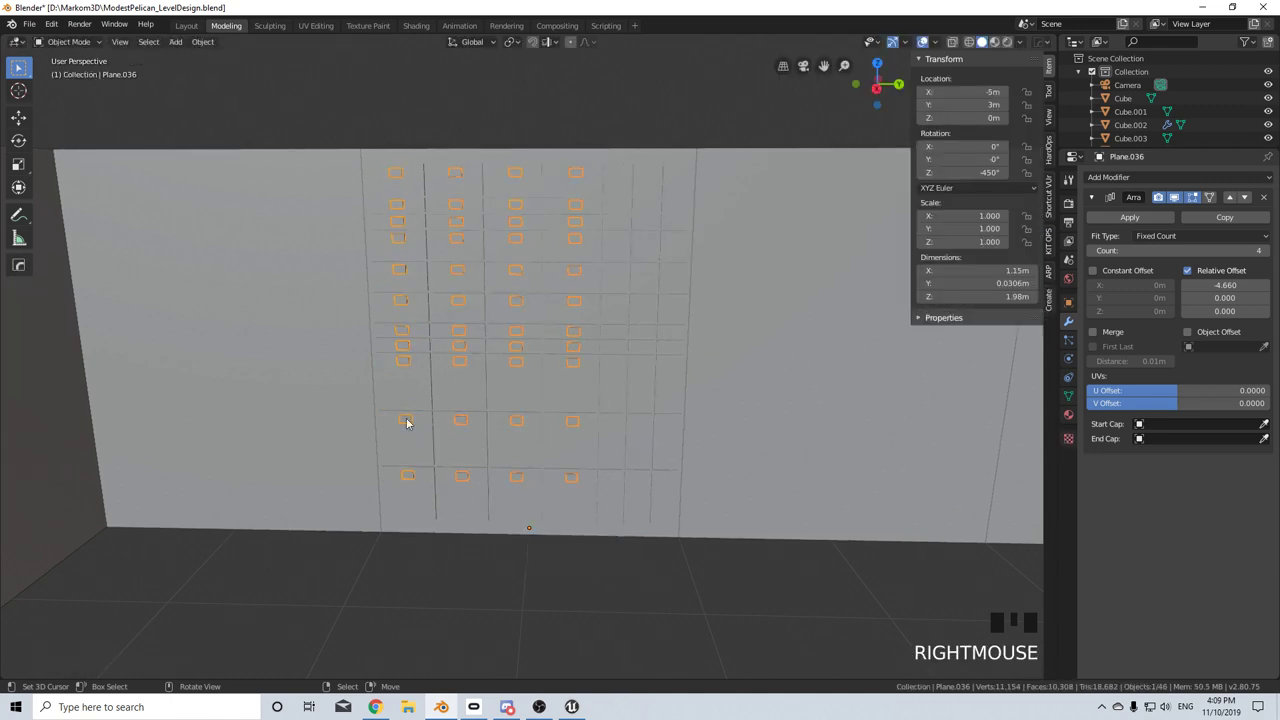
- Nudge the greebled wall object sideways along X to line it up
{"action": "key", "text": "g"}
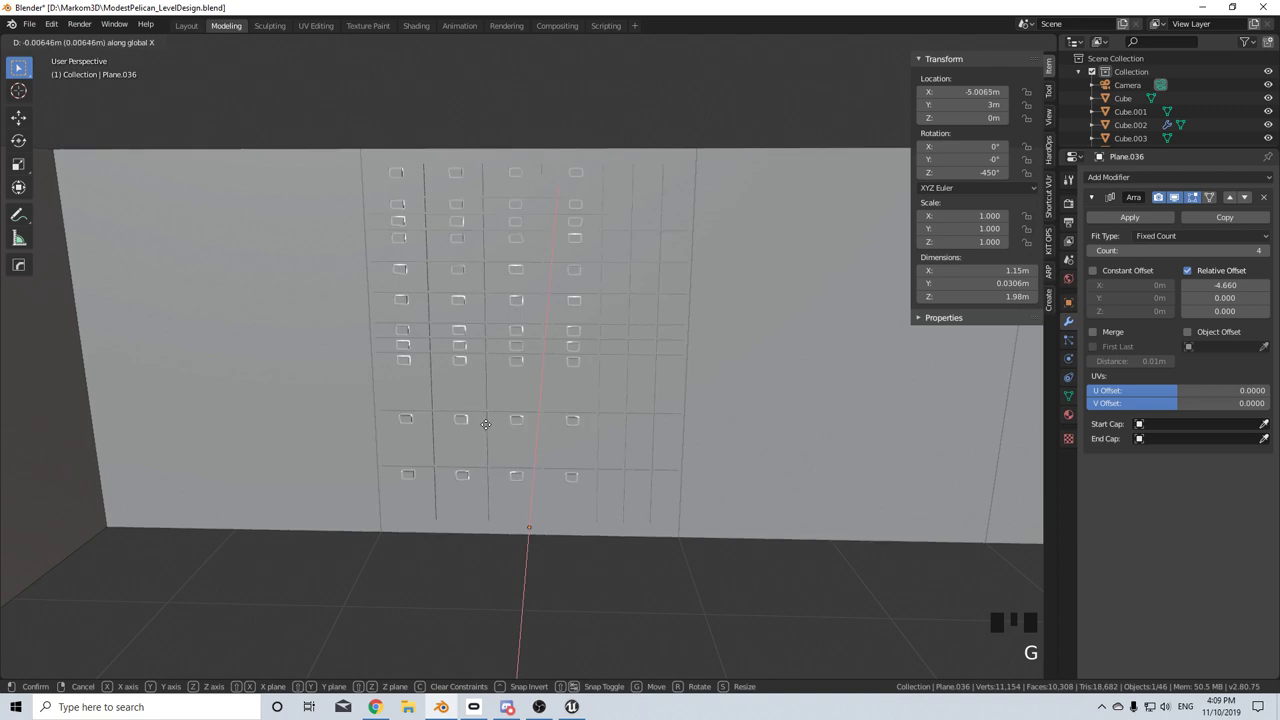
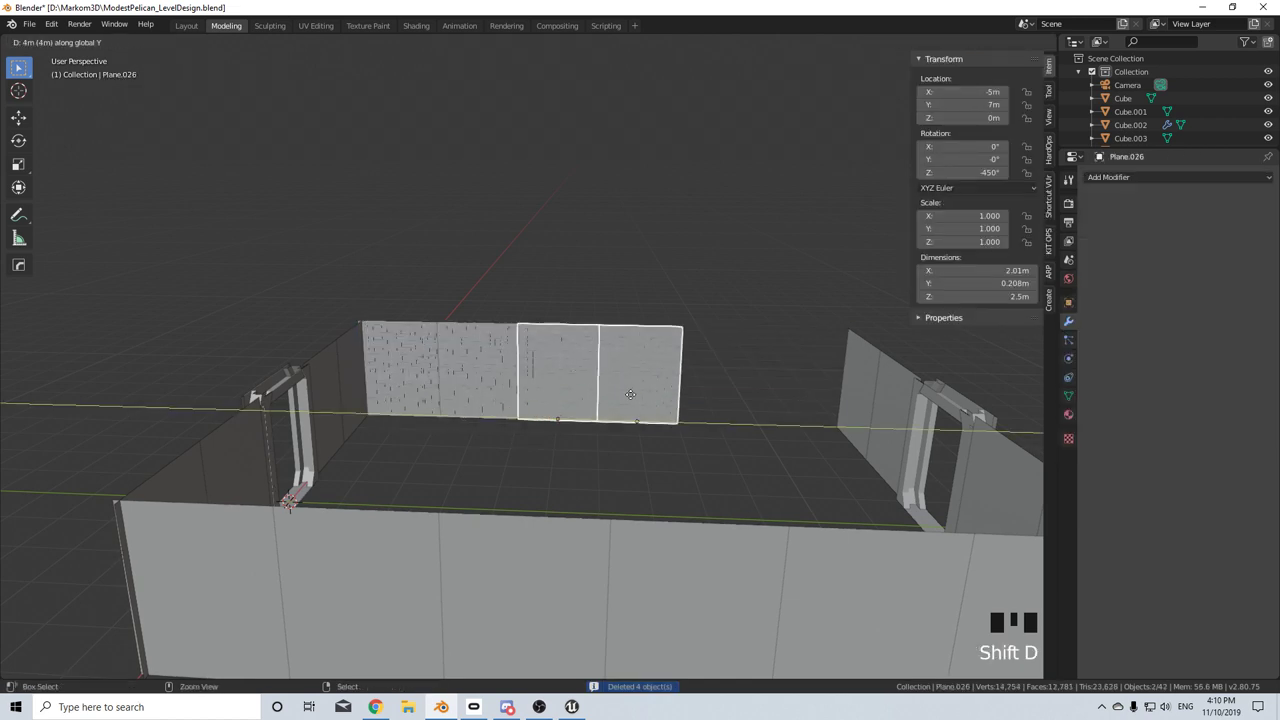
- Duplicate the greebled panels 4 m along Y twice to extend the wall row
{"action": "key", "text": "shift+d"}
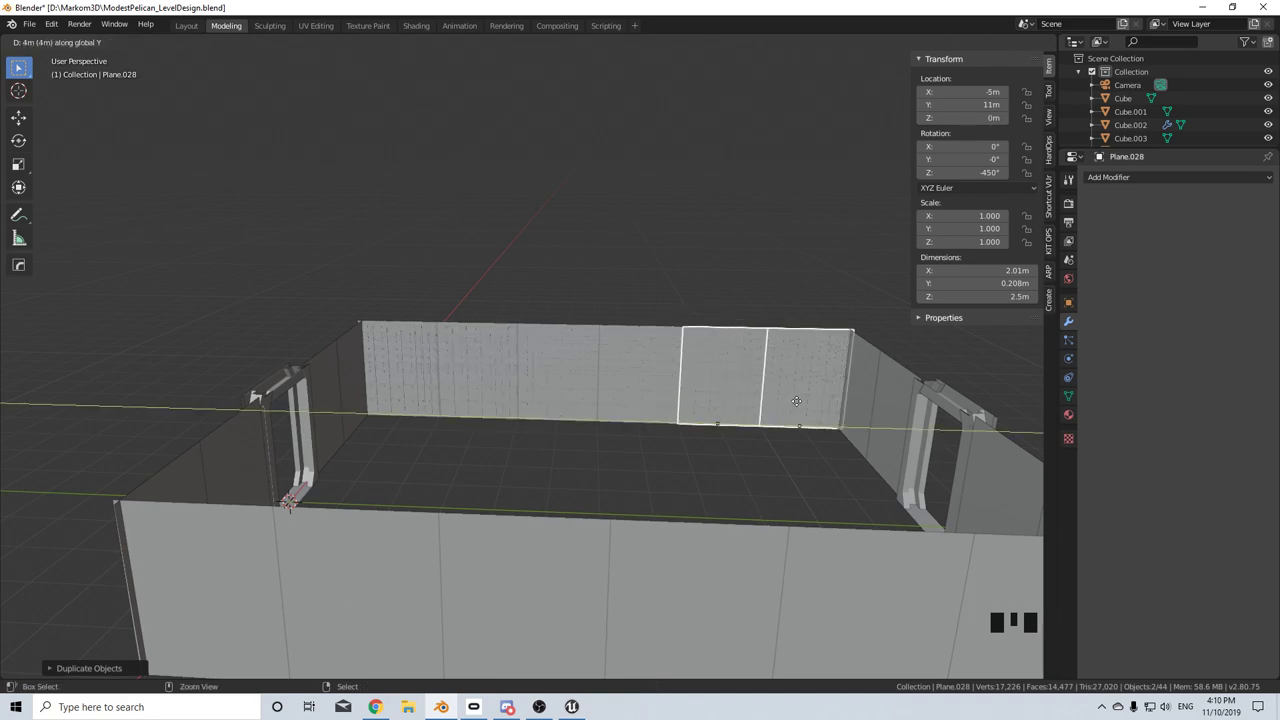
{"action": "scroll", "scroll_direction": "up", "scroll_amount": 3}
{"action": "key", "text": "z"}
{"action": "scroll", "scroll_direction": "up", "scroll_amount": 3}
- Orbit around the corridor to check the extended wall, then bring up the Add menu
{"action": "left_click_drag", "start_coordinate": [415, 487], "coordinate": [519, 485]}
{"action": "left_click_drag", "start_coordinate": [502, 511], "coordinate": [557, 513]}
{"action": "scroll", "scroll_direction": "down", "scroll_amount": 3}
{"action": "left_click_drag", "start_coordinate": [560, 517], "coordinate": [648, 616]}
{"action": "left_click_drag", "start_coordinate": [698, 572], "coordinate": [707, 571]}
{"action": "scroll", "scroll_direction": "down", "scroll_amount": 3}
{"action": "left_click_drag", "start_coordinate": [660, 529], "coordinate": [608, 530]}
{"action": "key", "text": "shift+s"}
{"action": "key", "text": "shift+s"}
{"action": "key", "text": "shift+a"}
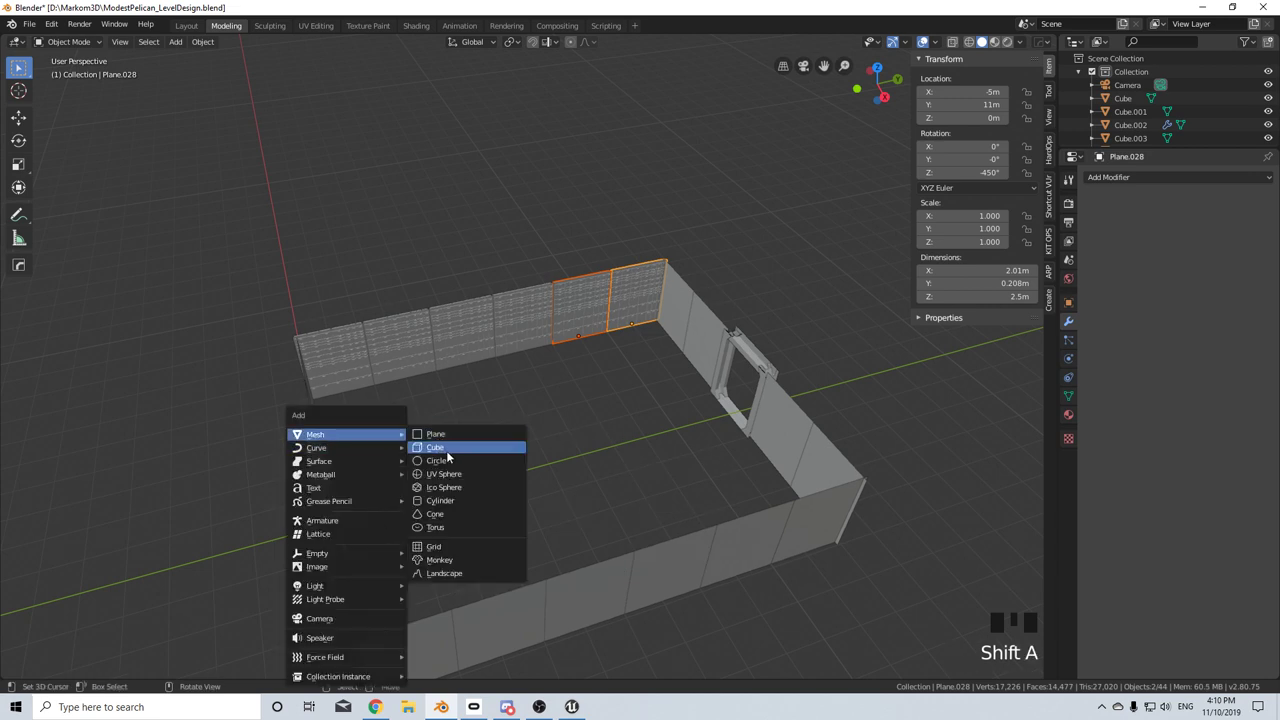
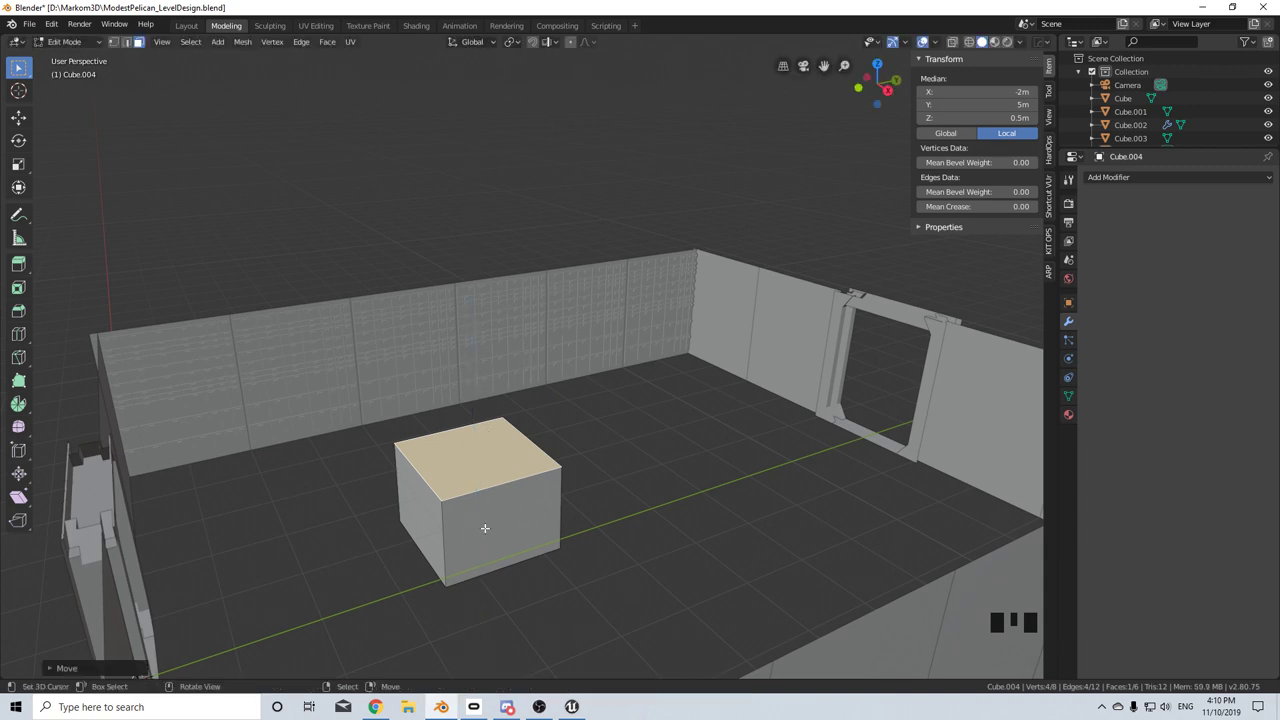
- Lower the new cube's top face along Z to make a squat box
{"action": "key", "text": "g"}
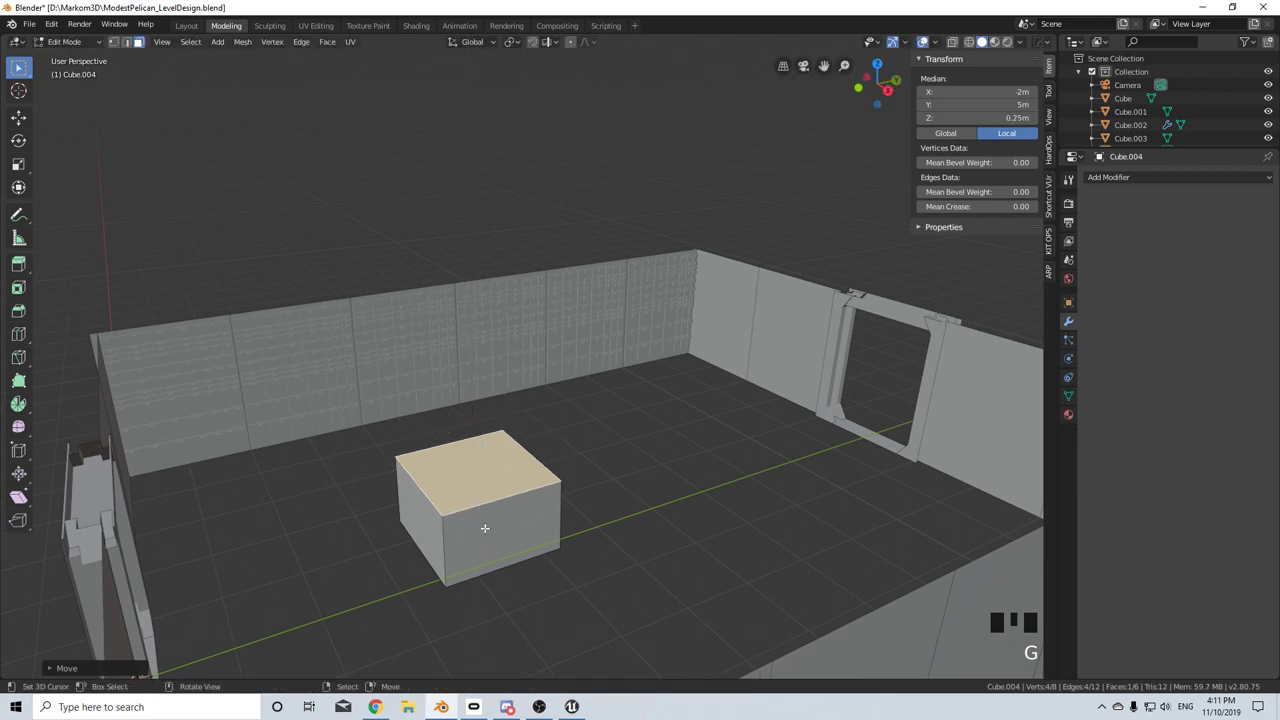
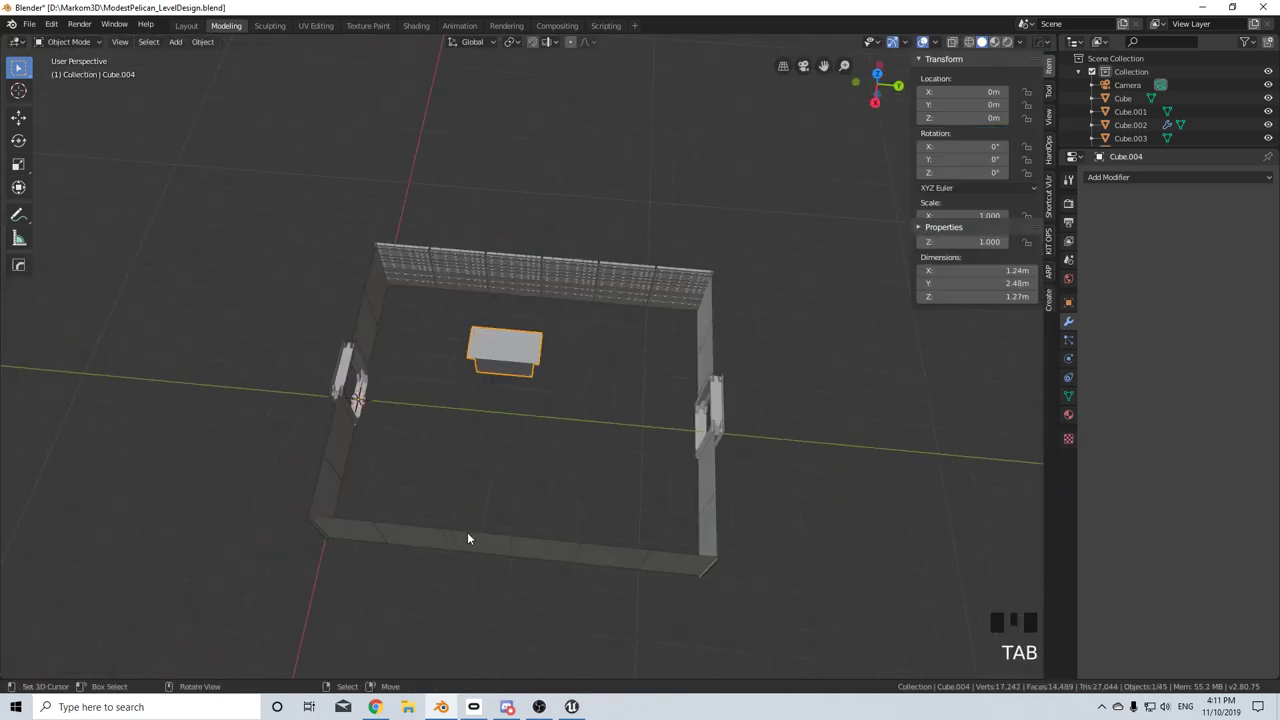
- Lower the box's top edge slightly and shape a stepped skirt around its base
{"action": "key", "text": "shift+a"}
{"action": "key", "text": "s"}
{"action": "left_click_drag", "start_coordinate": [564, 404], "coordinate": [570, 441]}
{"action": "scroll", "scroll_direction": "up", "scroll_amount": 3}
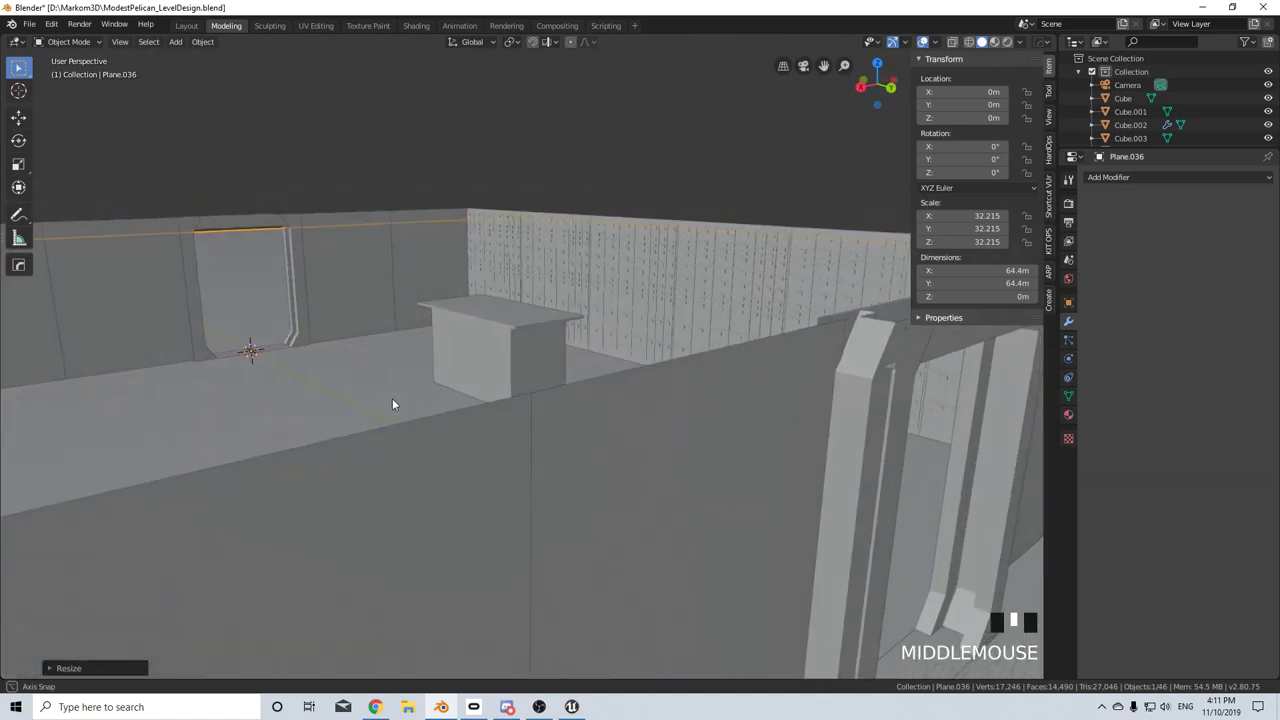
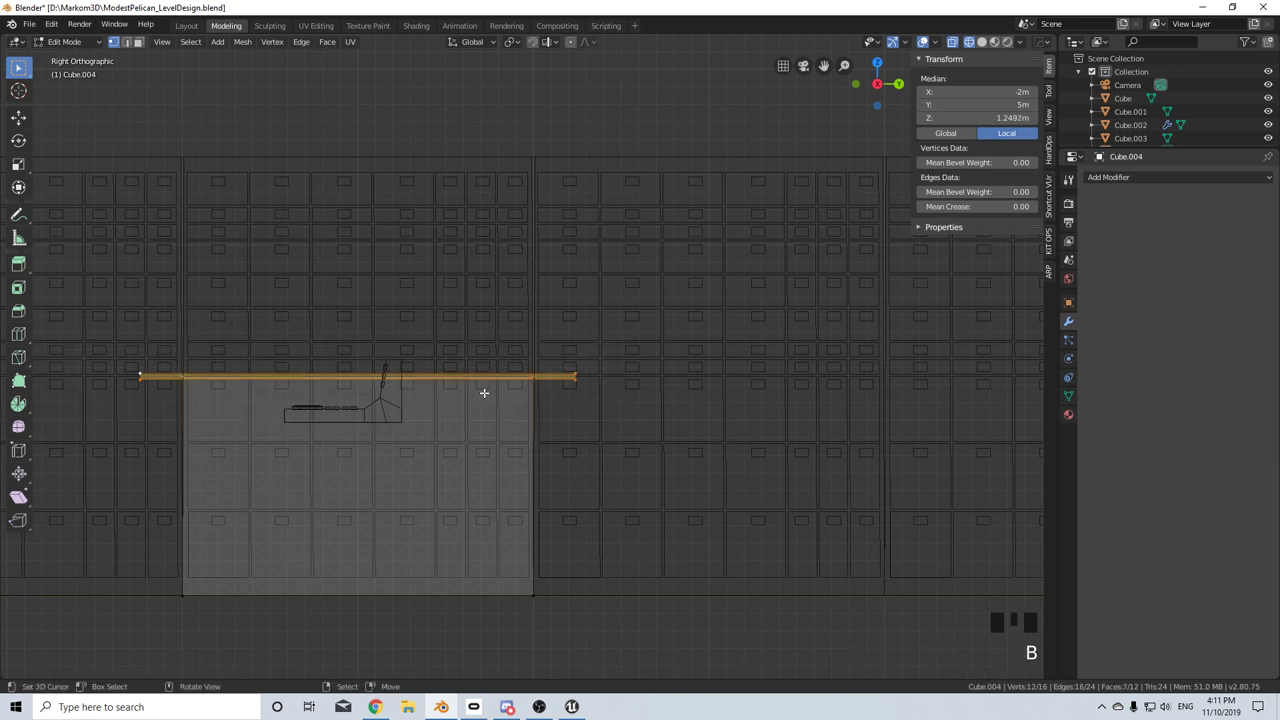
{"action": "key", "text": "g"}
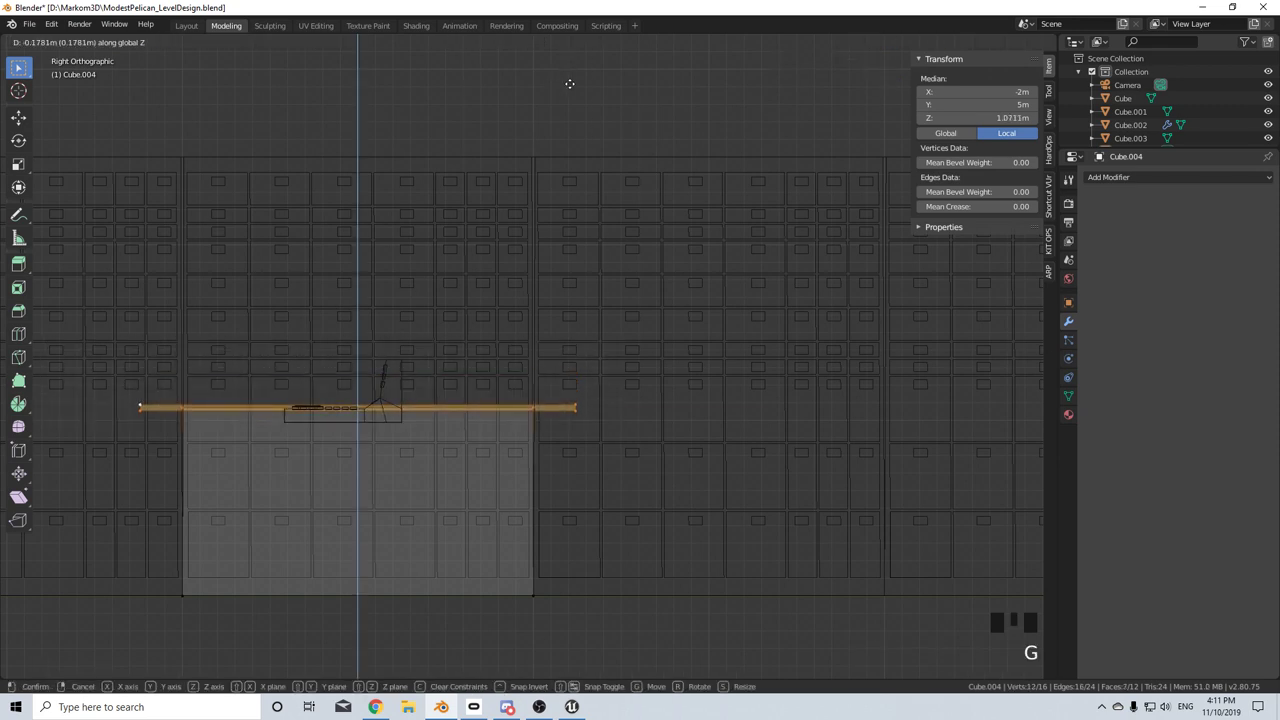
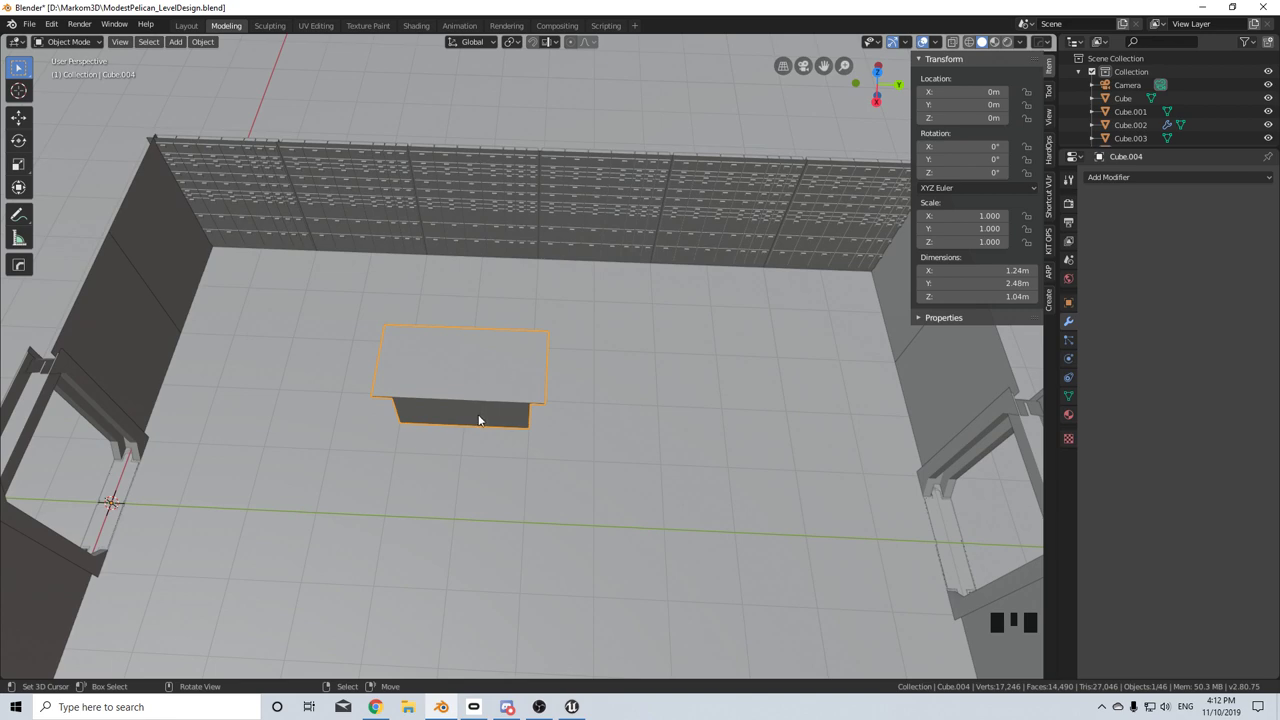
{"action": "left_click_drag", "start_coordinate": [487, 374], "coordinate": [464, 343]}
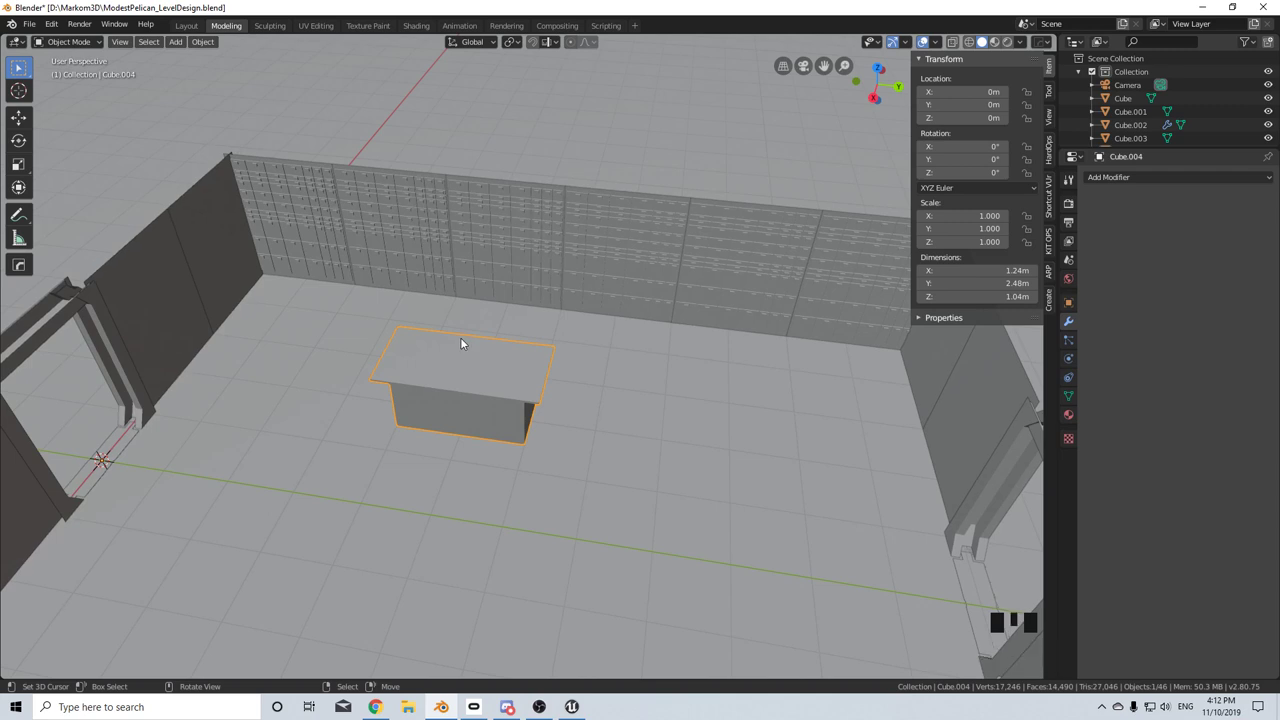
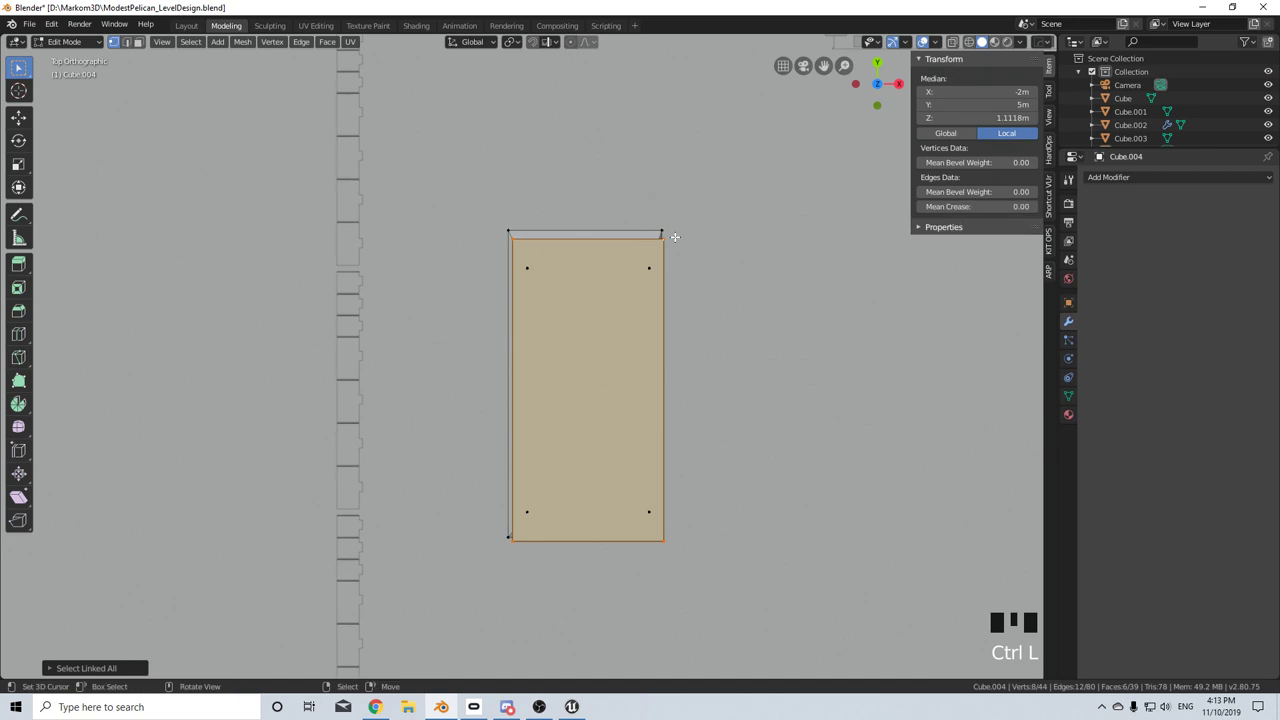
- Duplicate the box's top face and raise it about 0.6 m above the skirted box
{"action": "key", "text": "g"}
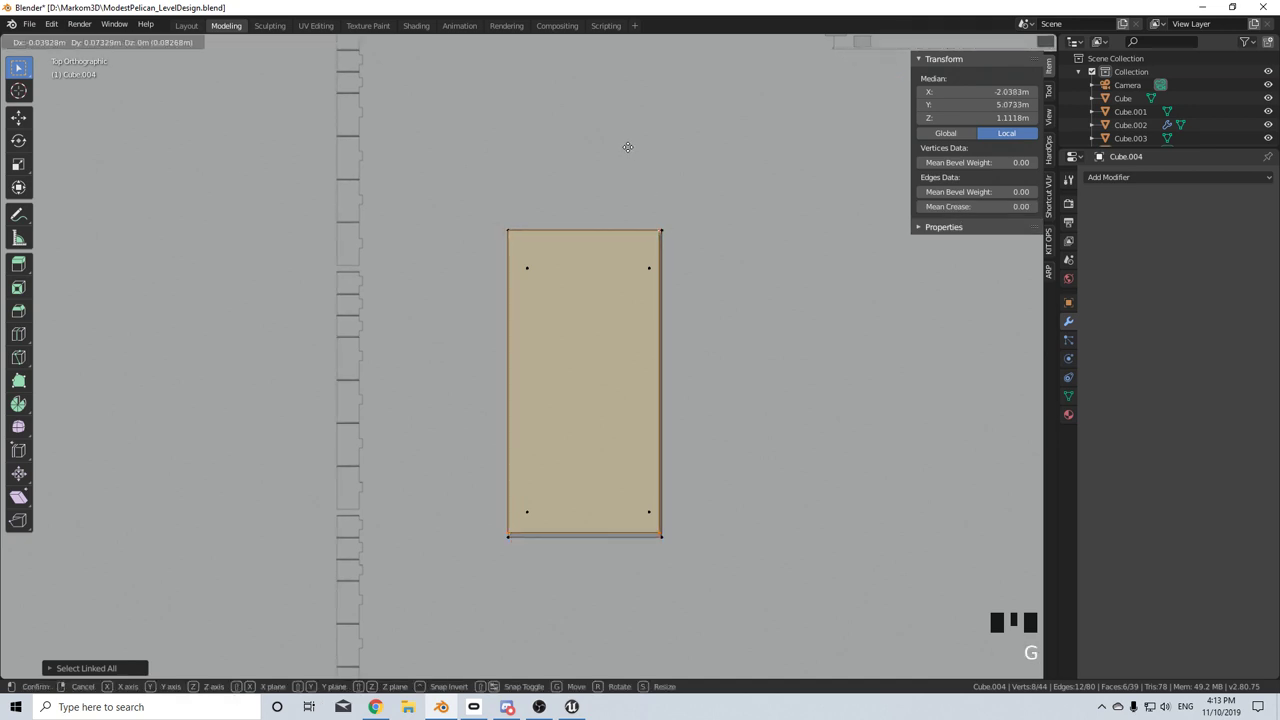
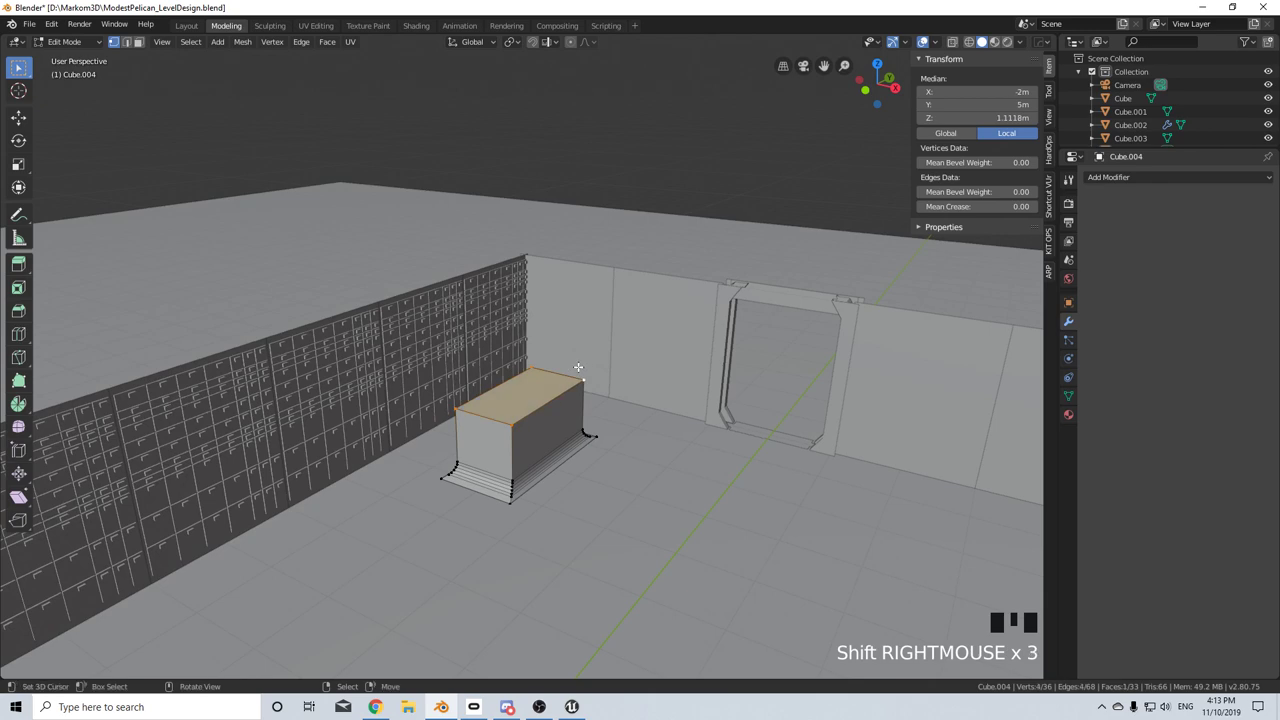
{"action": "key", "text": "shift+d"}
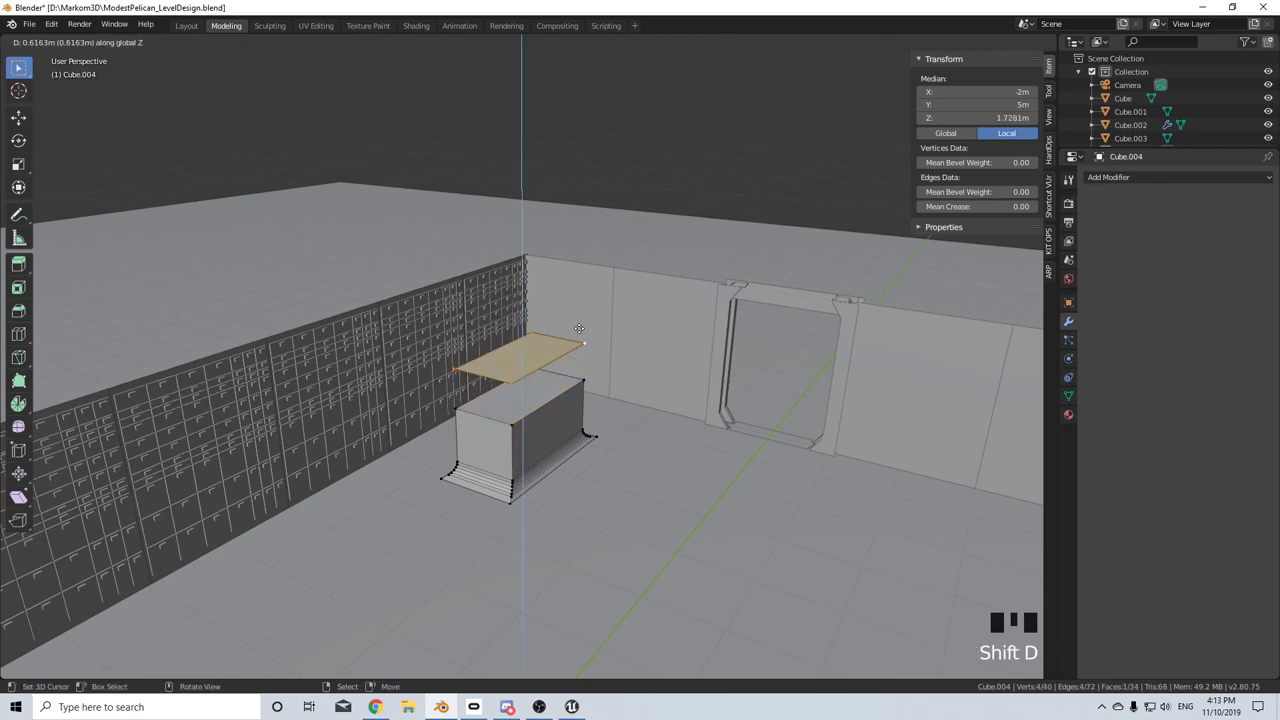
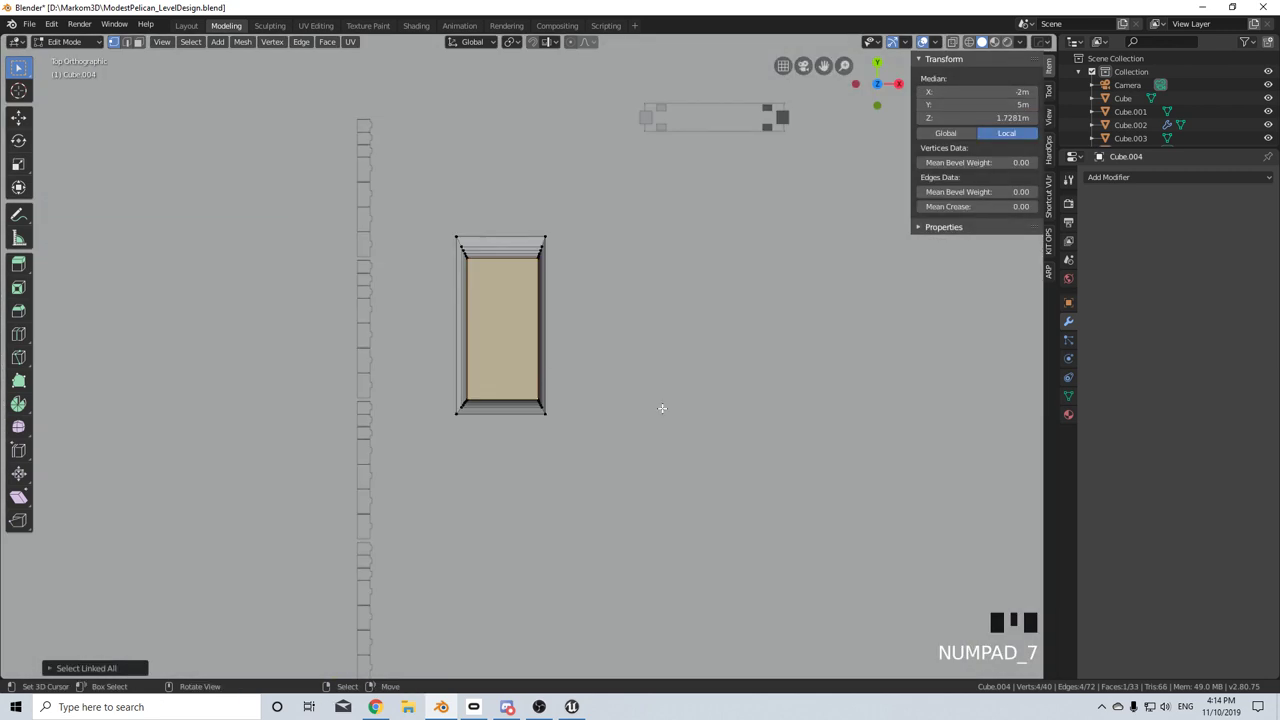
{"action": "scroll", "scroll_direction": "up", "scroll_amount": 3}
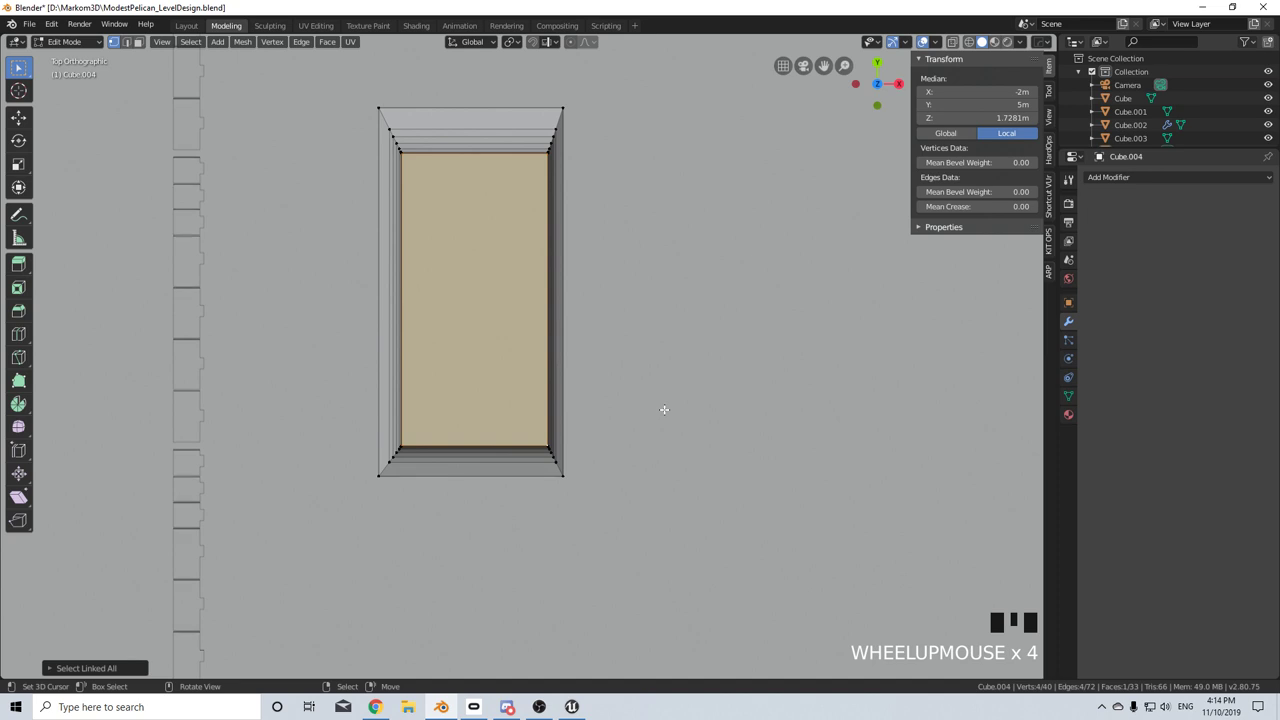
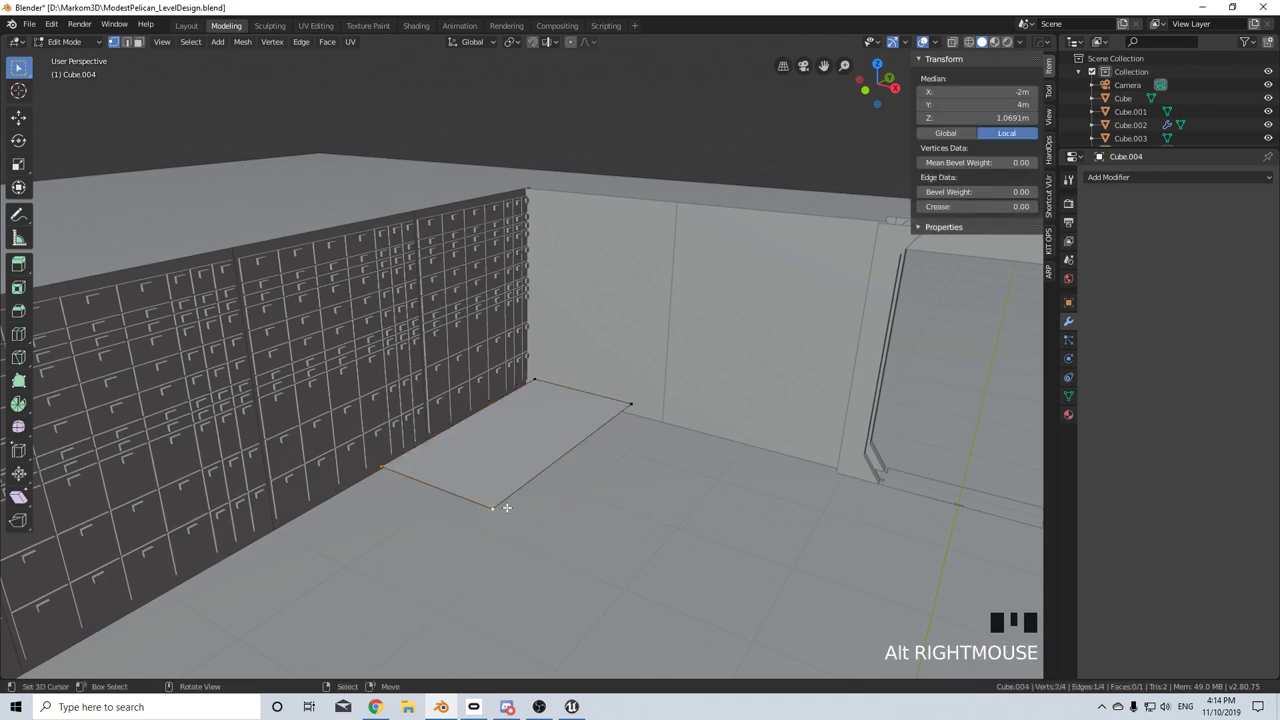
- Extrude the rectangle into a block, flare its bottom edges into steps, and widen the top into an overhang
{"action": "key", "text": "ctrl+l"}
{"action": "key", "text": "e"}
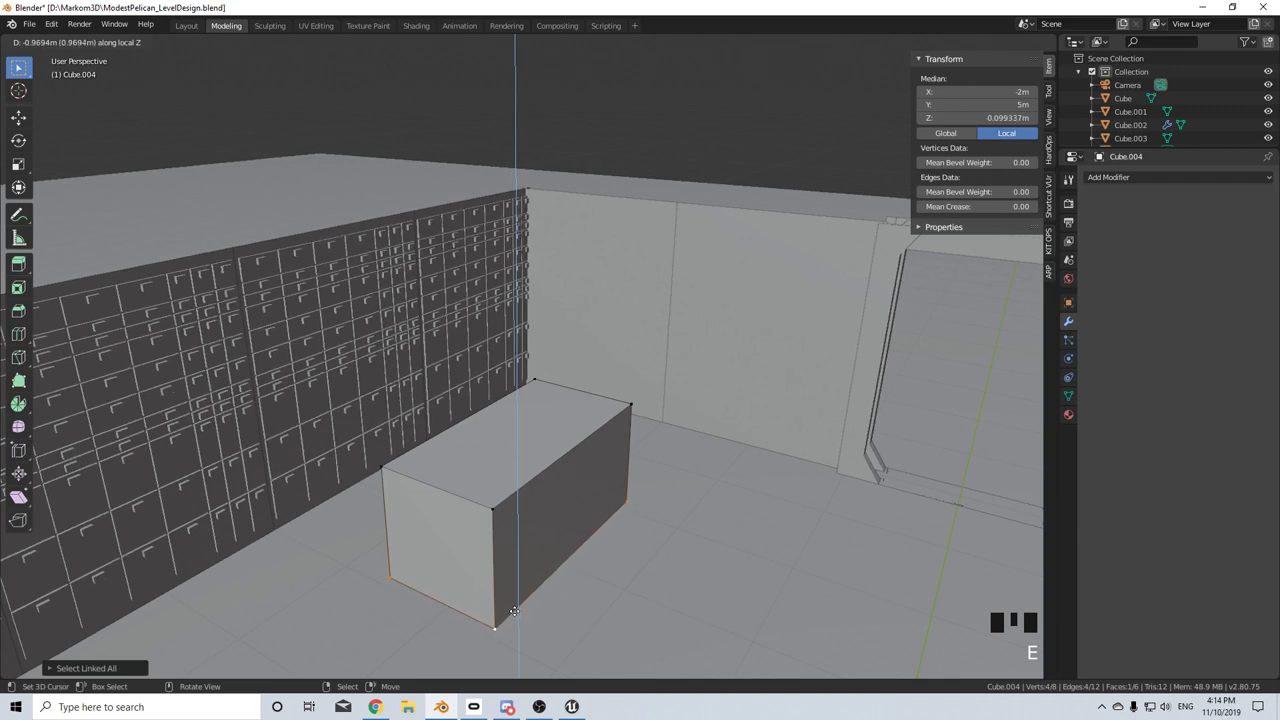
{"action": "key", "text": "e"}
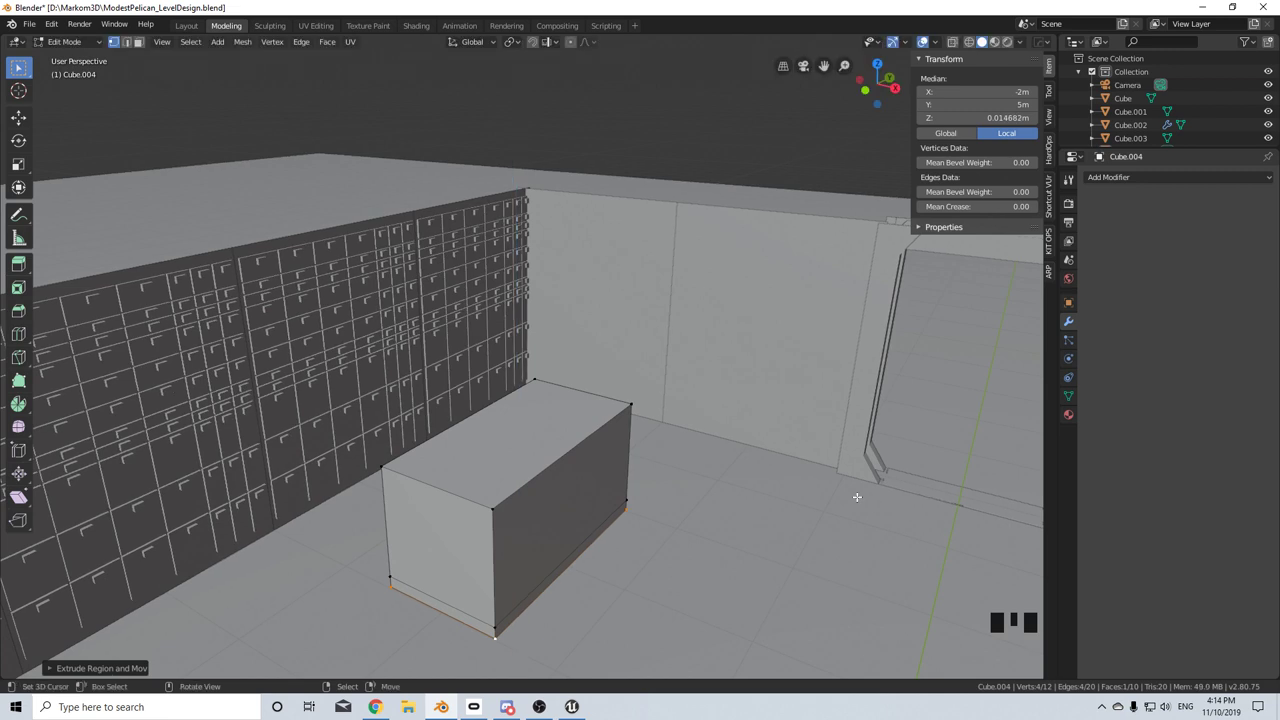
{"action": "key", "text": "s"}
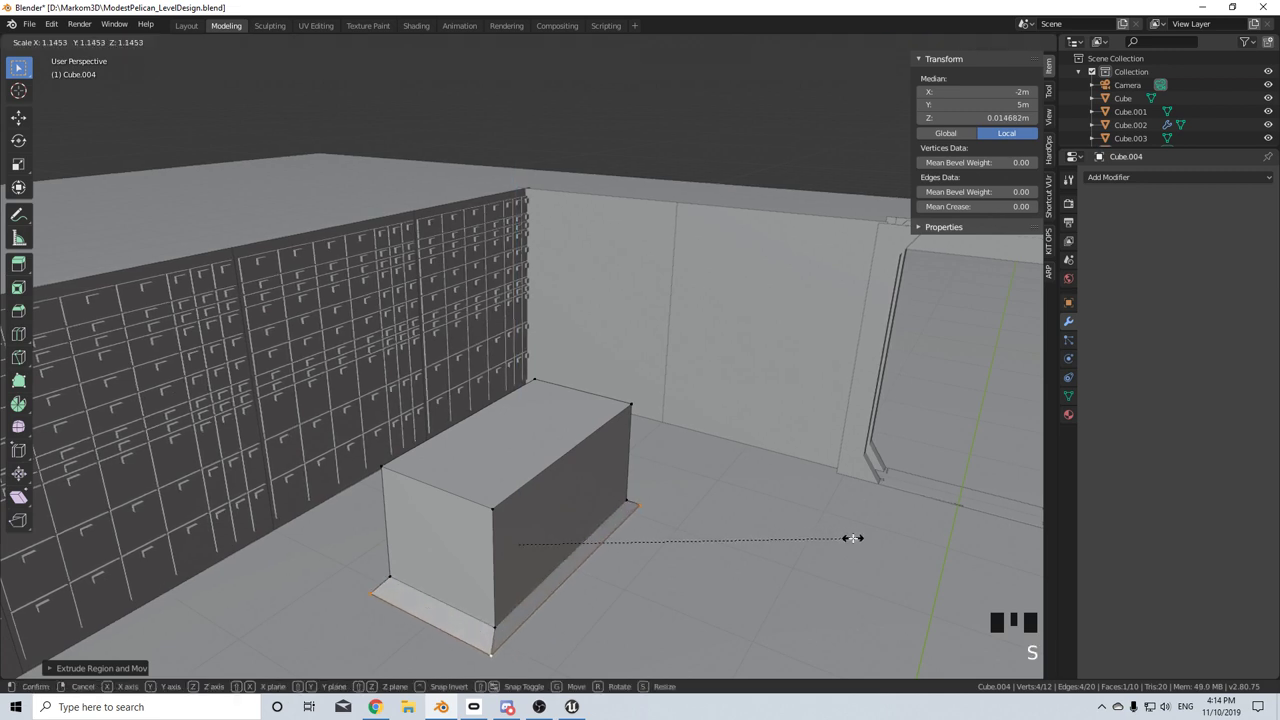
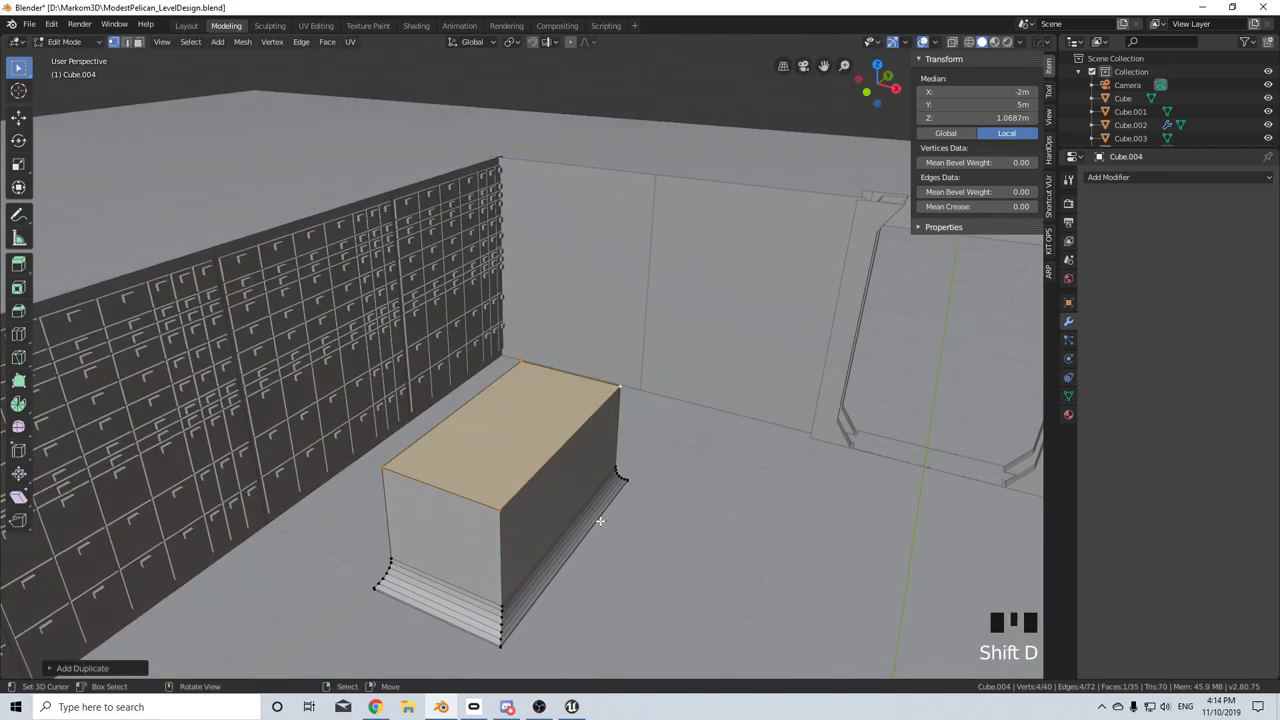
{"action": "key", "text": "s"}
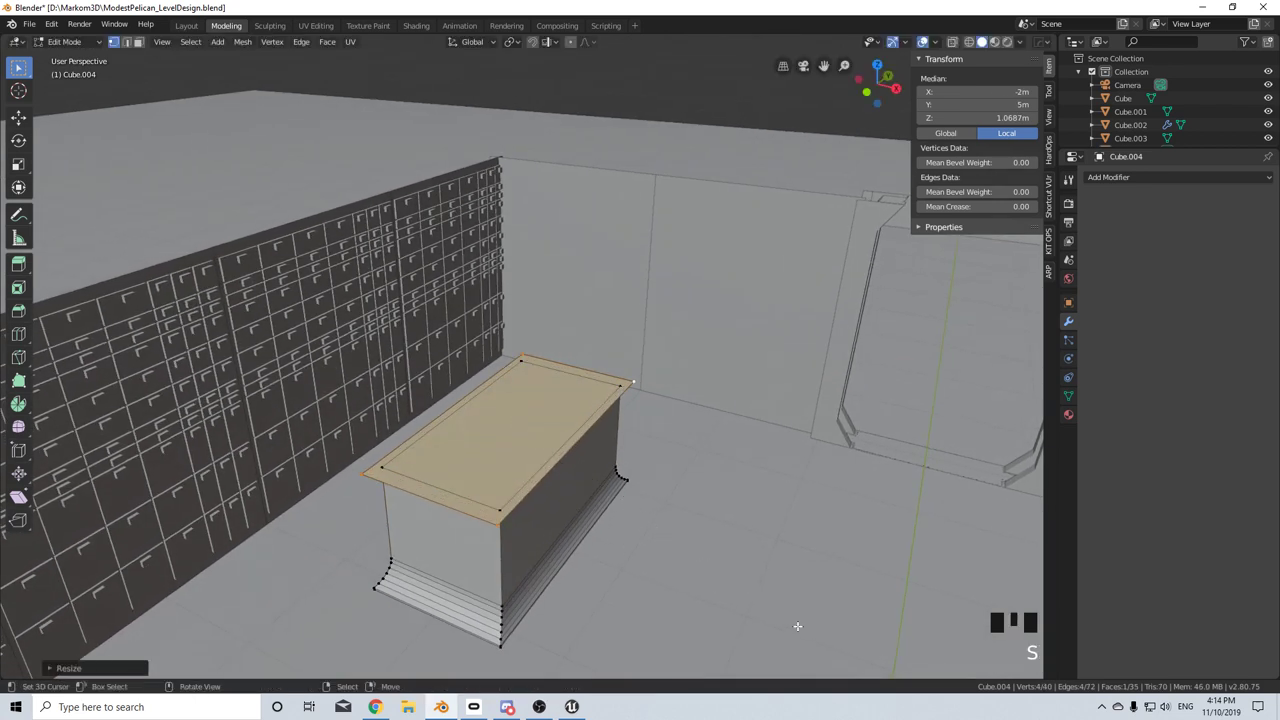
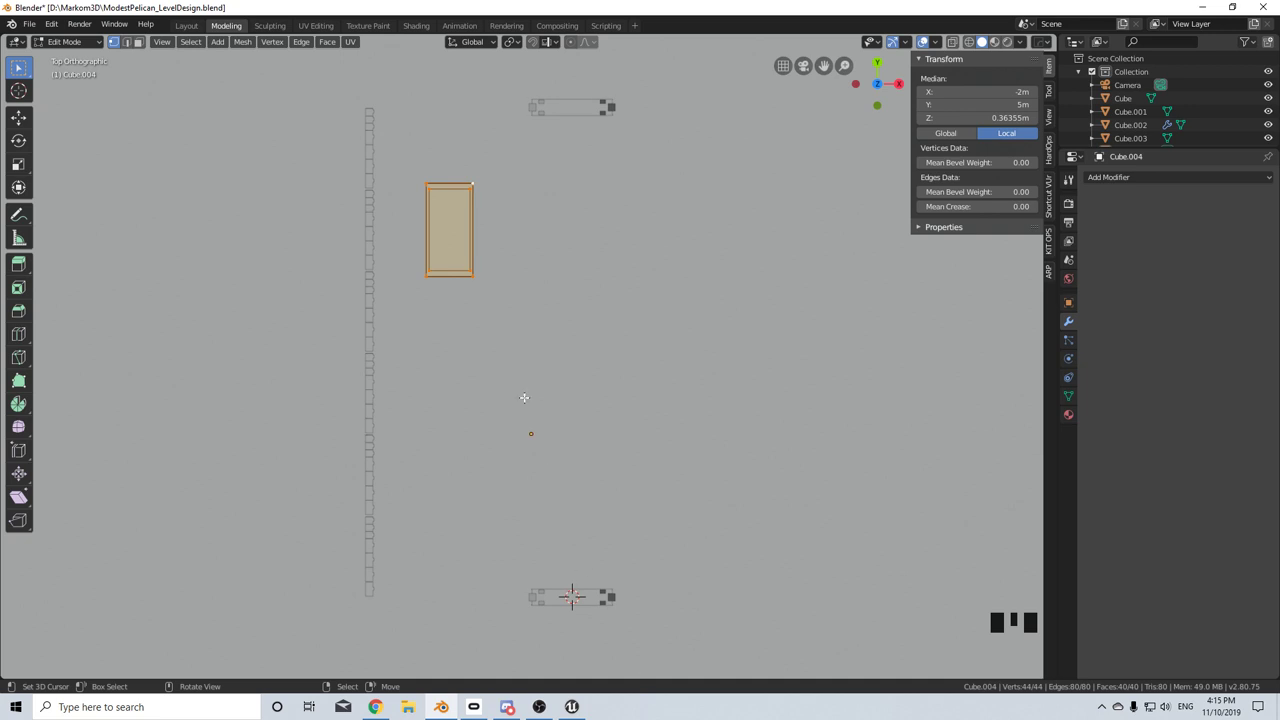
- Move the console about 2 m along X and −5 m along Y into the room
{"action": "key", "text": "g"}
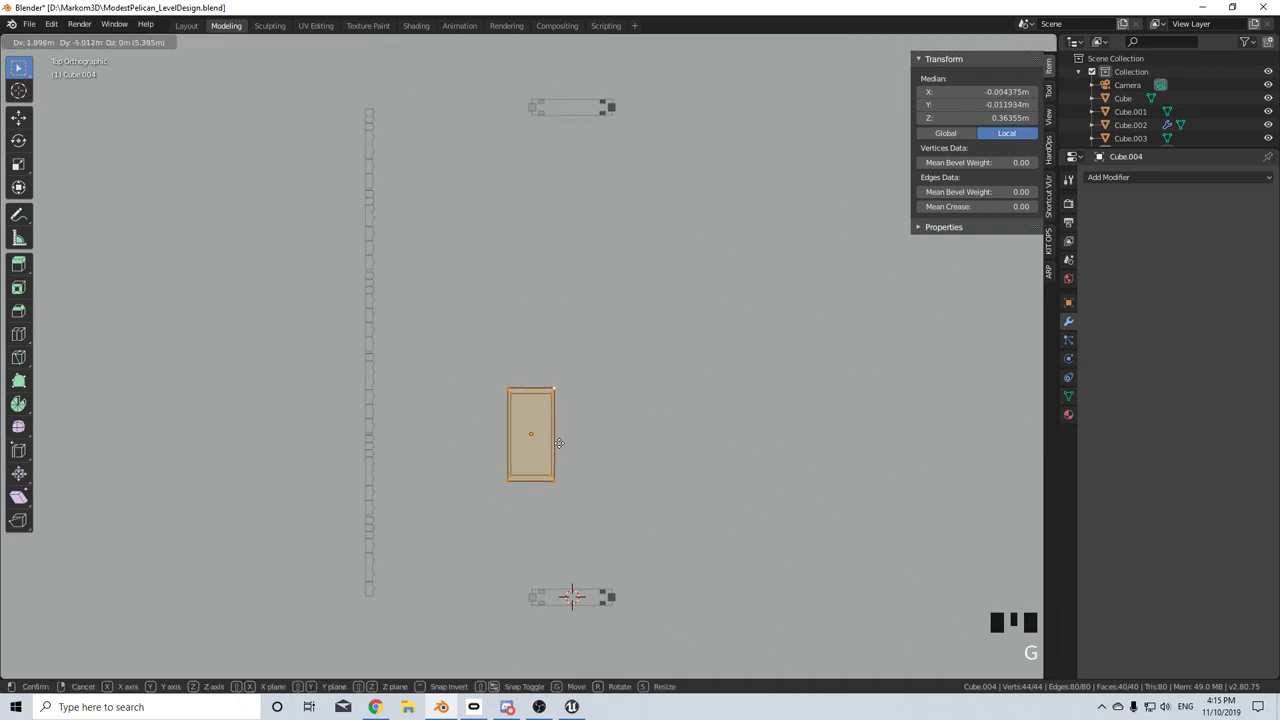
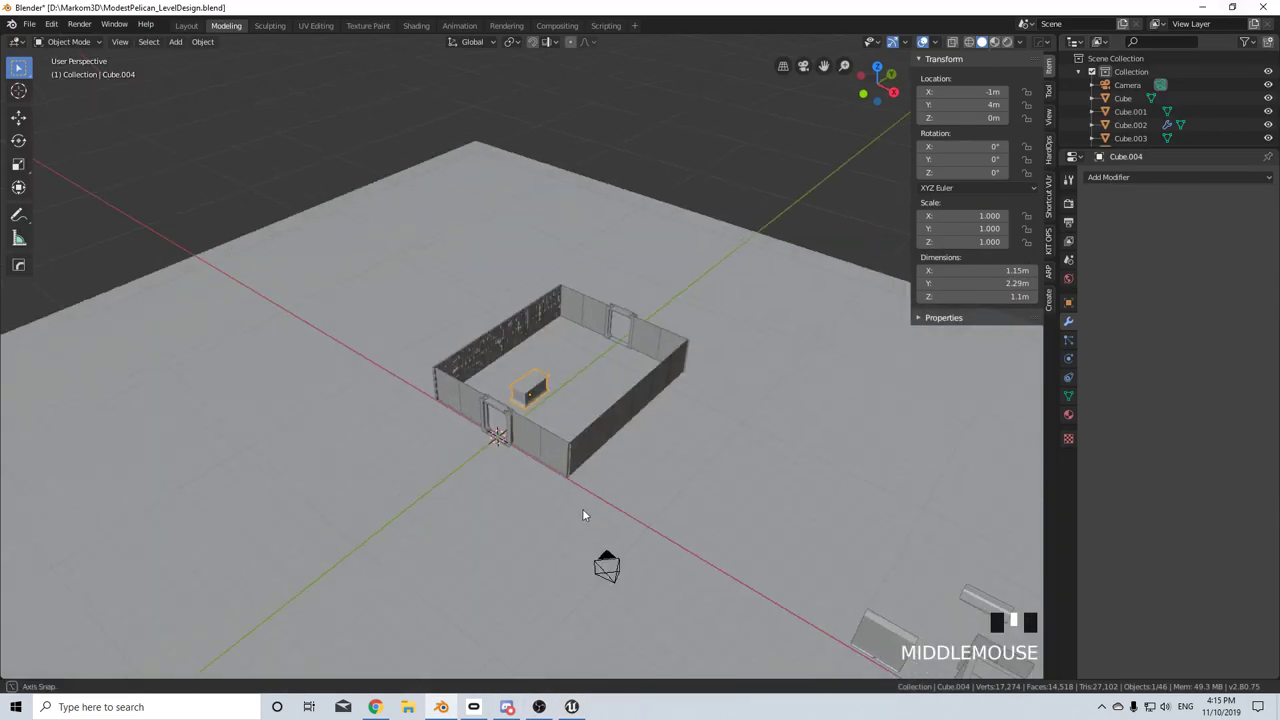
- Zoom in on the room to place console copies along the walls
{"action": "scroll", "scroll_direction": "up", "scroll_amount": 3}
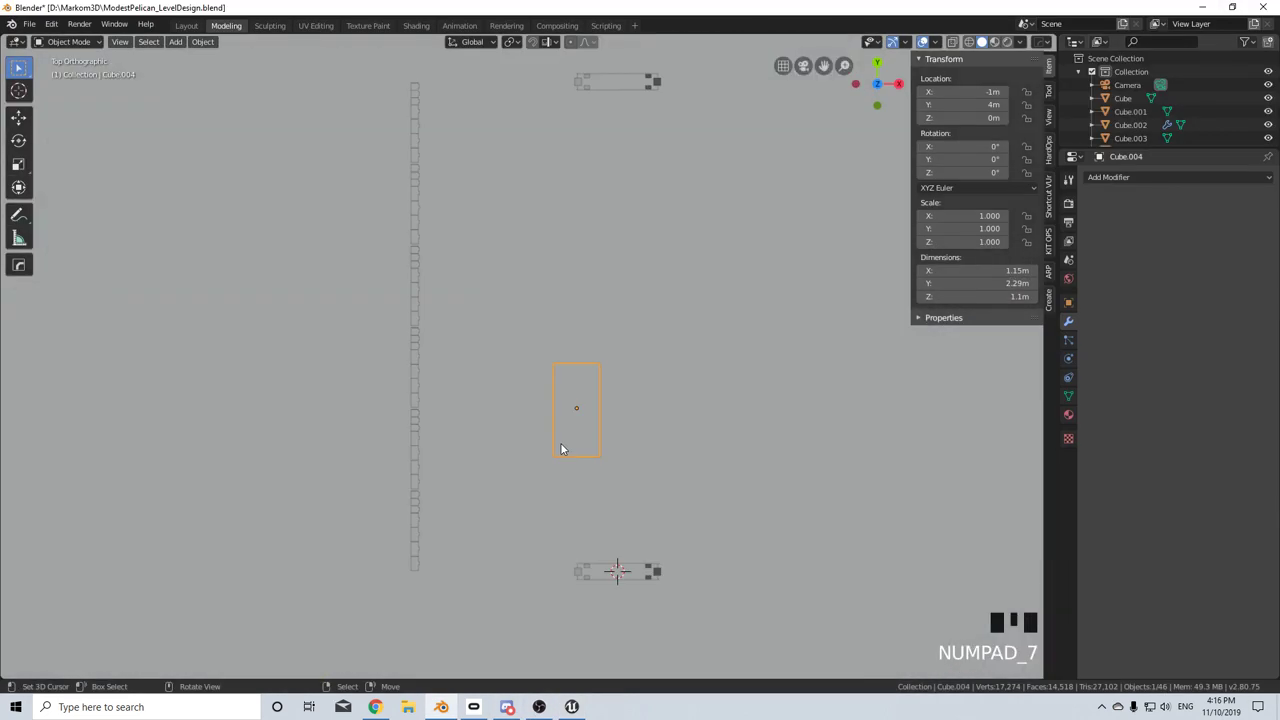
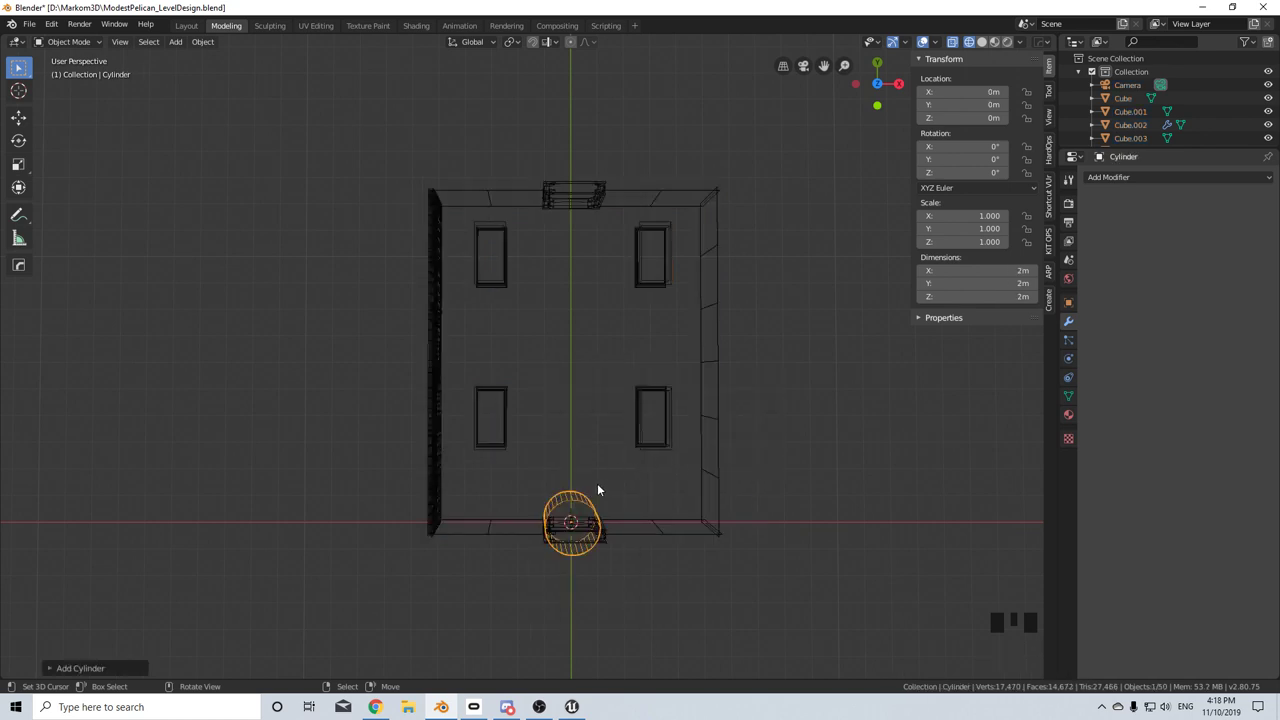
- From top view, move the cylinder into the room's middle, about X 0.1 m and Y 6.8 m
{"action": "key", "text": "KP_7"}
{"action": "scroll", "scroll_direction": "up", "scroll_amount": 3}
{"action": "key", "text": "Tab"}
{"action": "key", "text": "Tab"}
{"action": "key", "text": "g"}
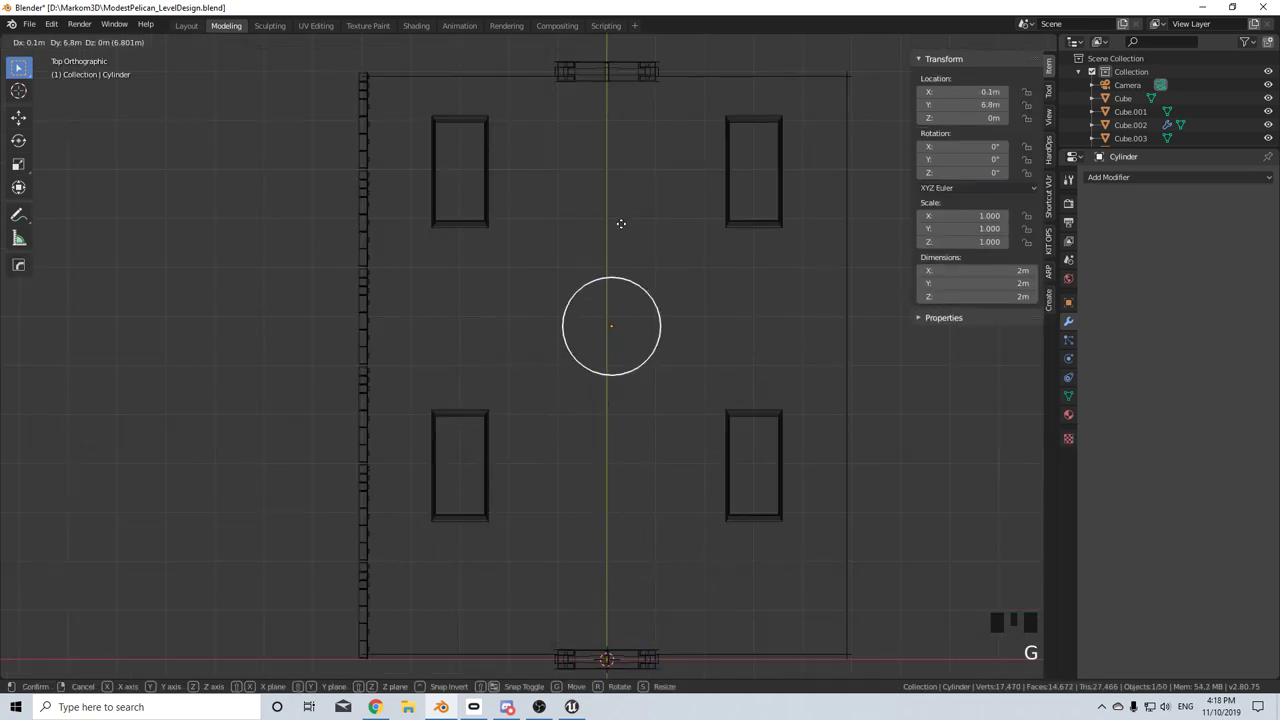
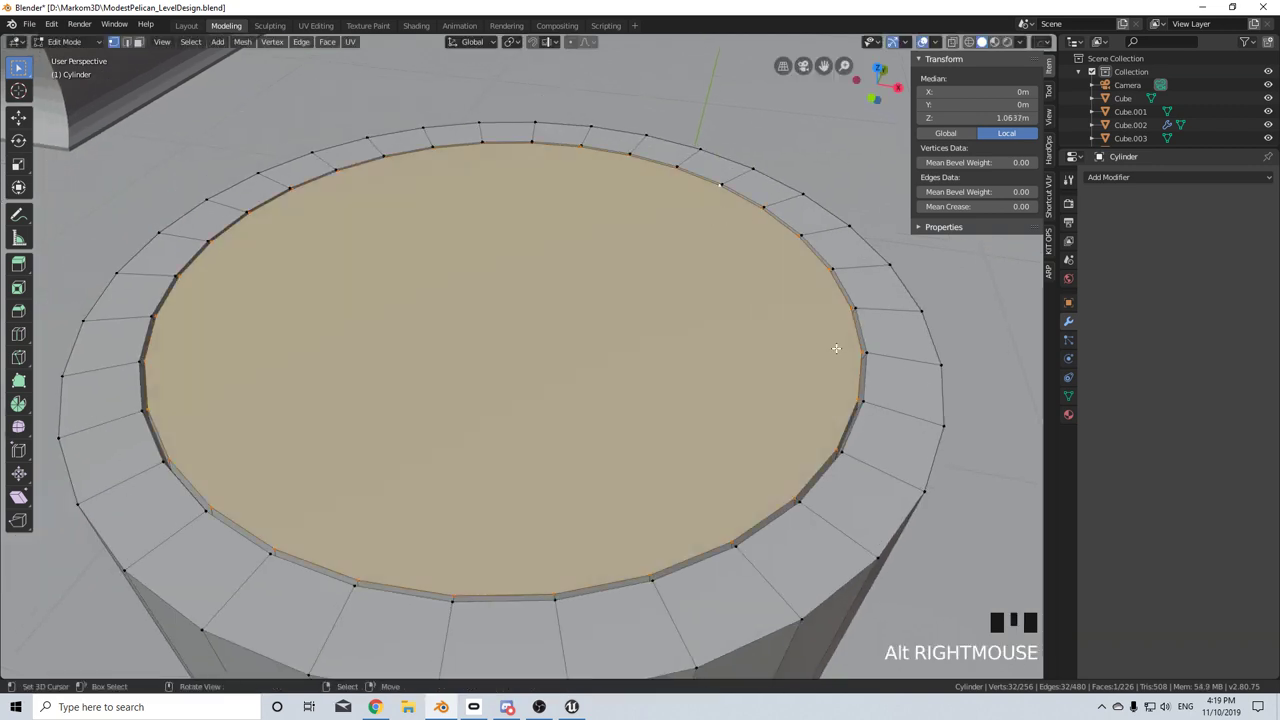
- Lower the inner top face, bevel its edge ring, and scale the flared base loop and middle band
{"action": "key", "text": "g"}
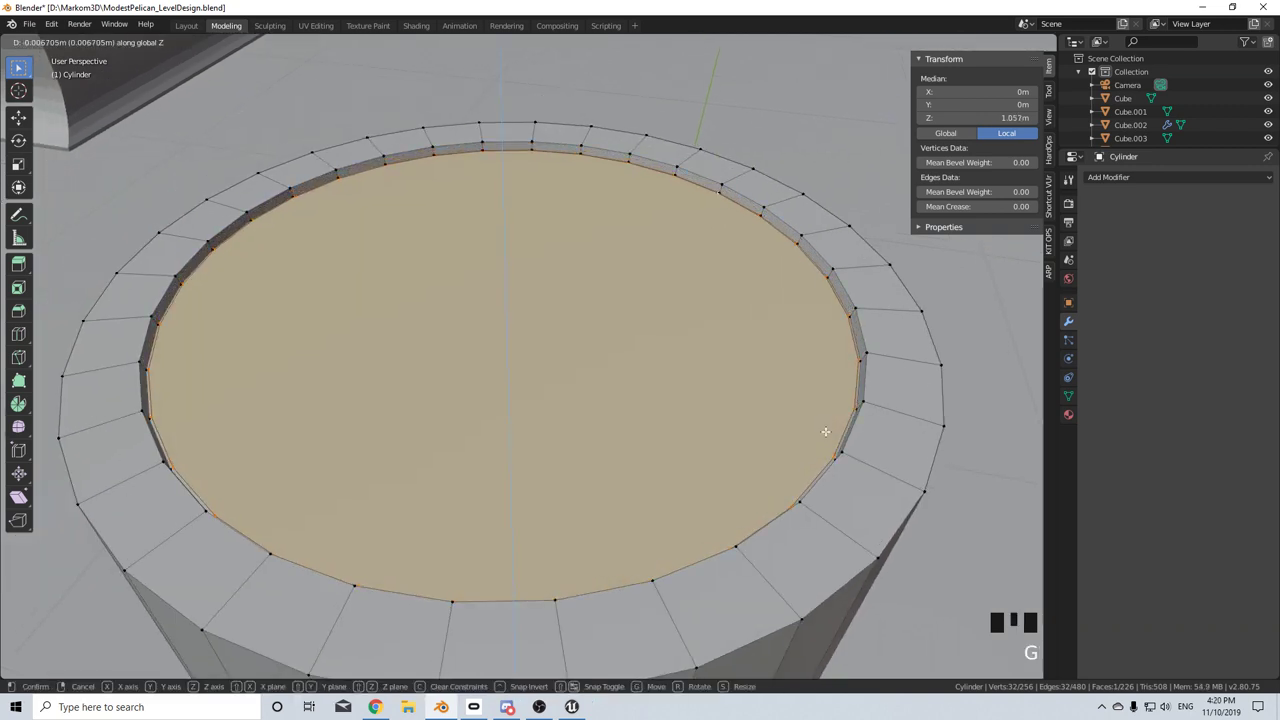
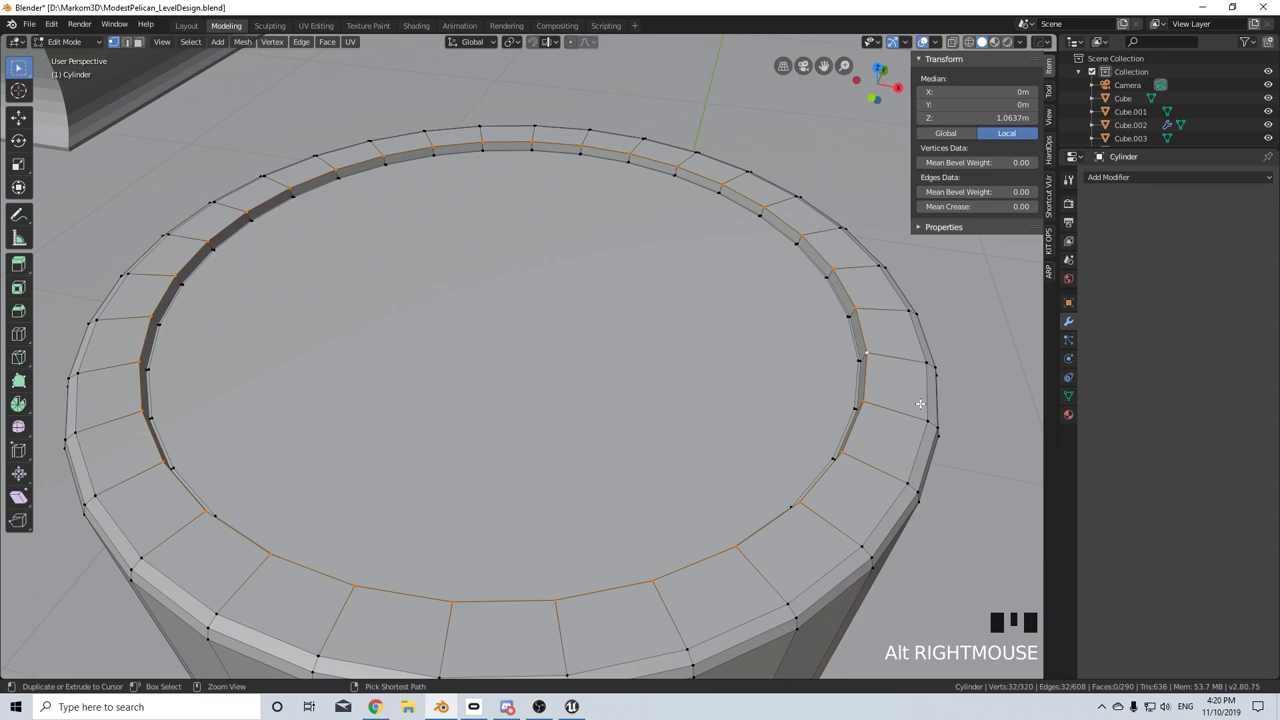
{"action": "key", "text": "ctrl+b"}
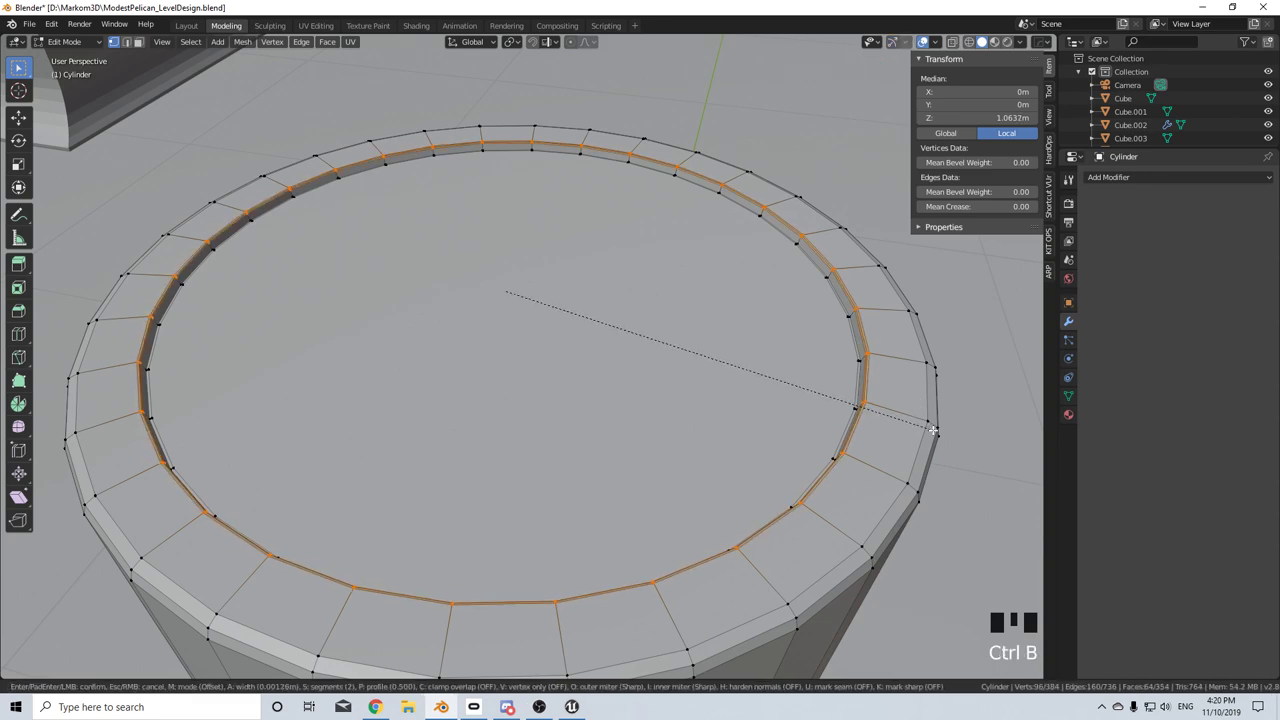
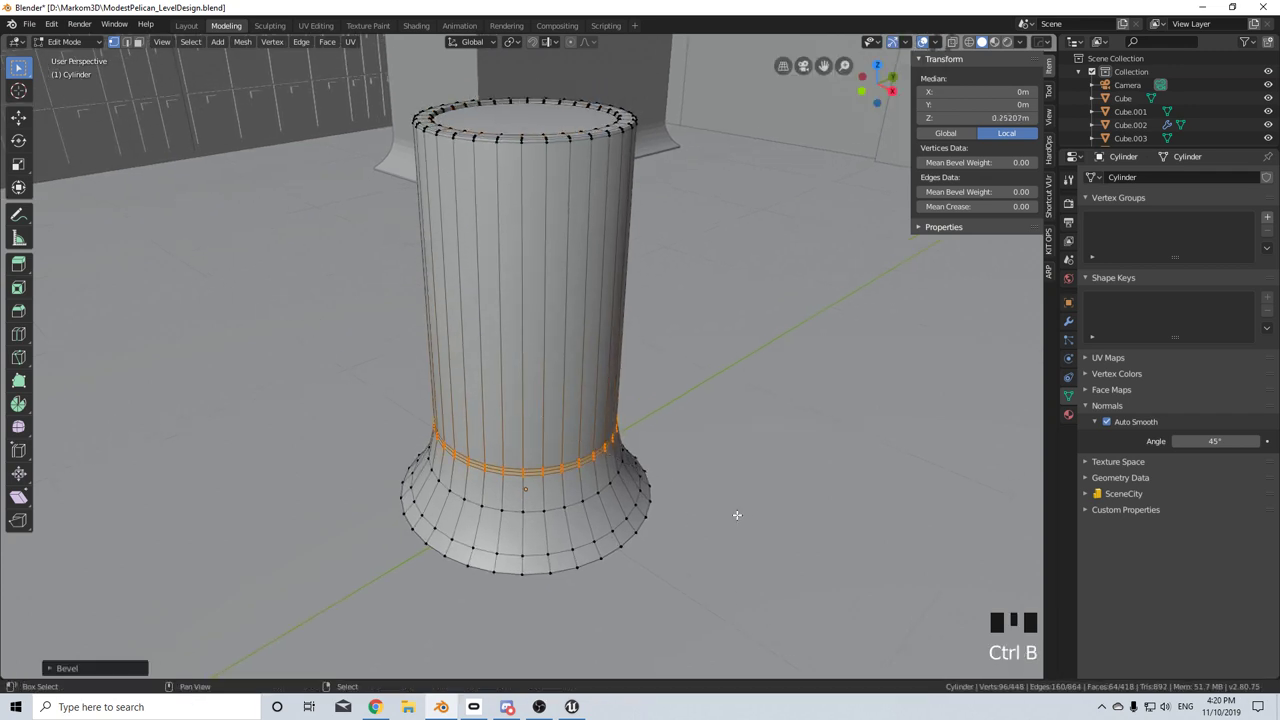
{"action": "key", "text": "ctrl+KP_Subtract"}
{"action": "key", "text": "s"}
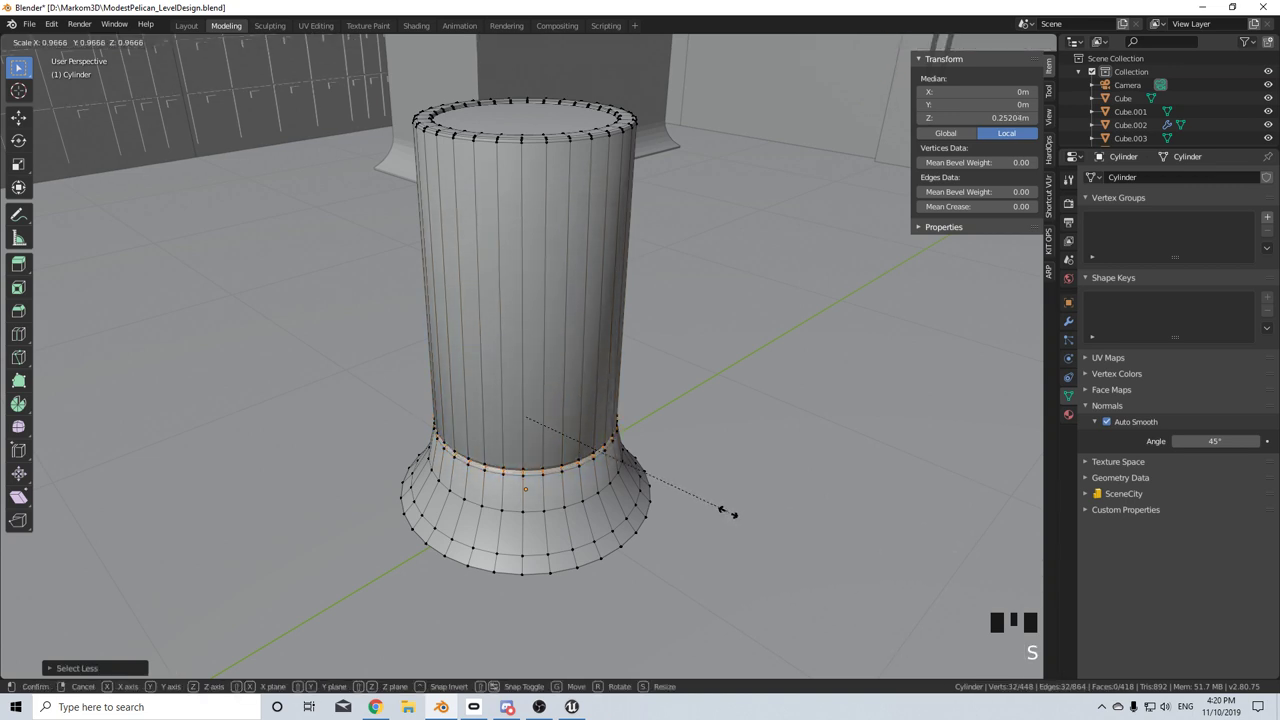
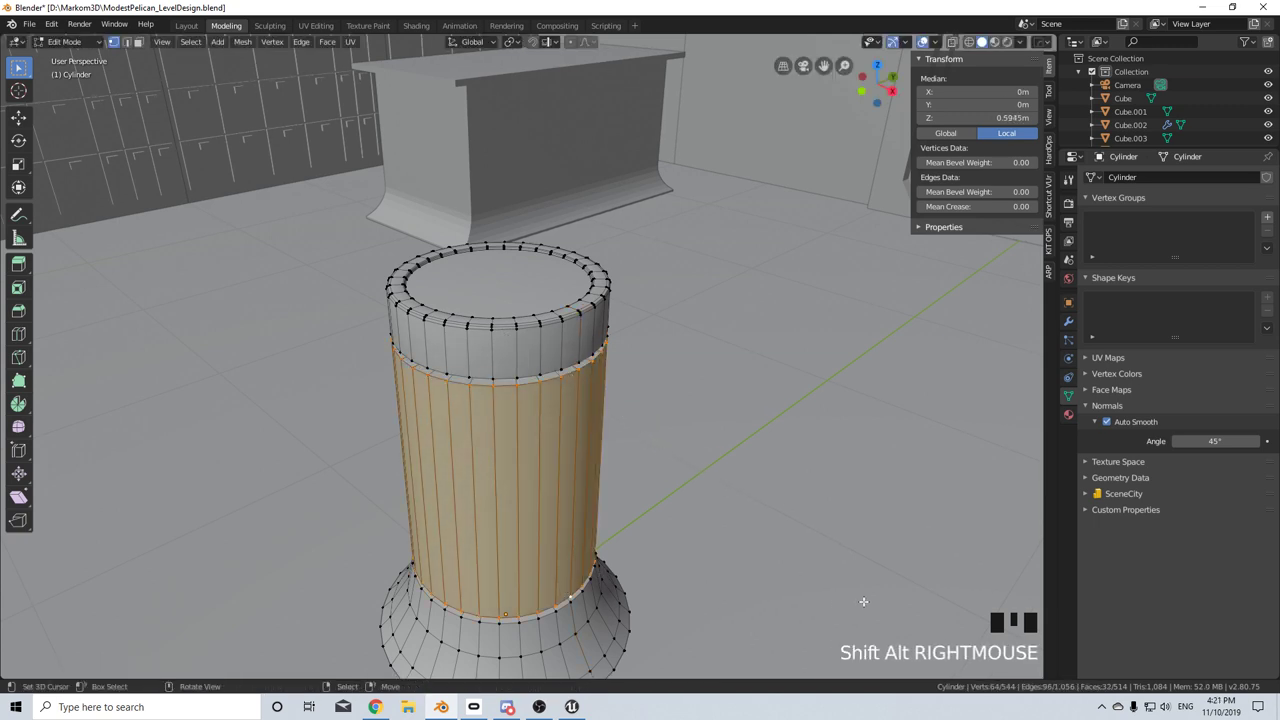
{"action": "key", "text": "s"}
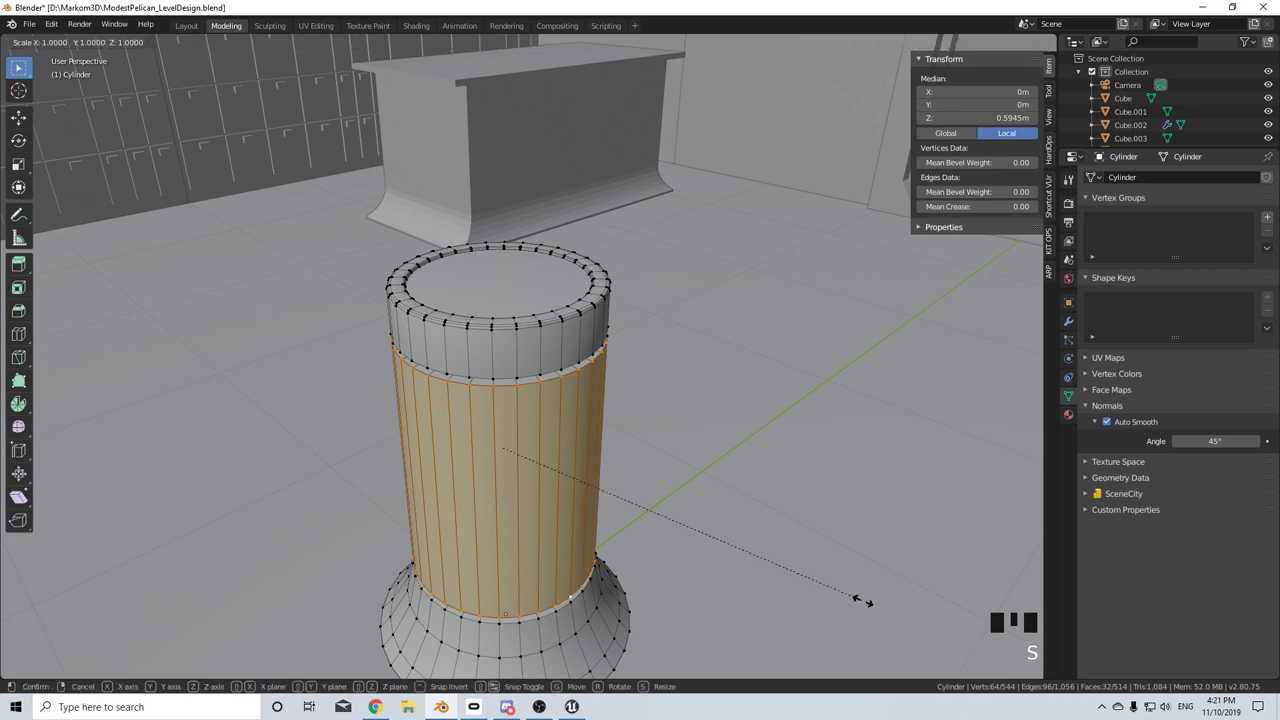
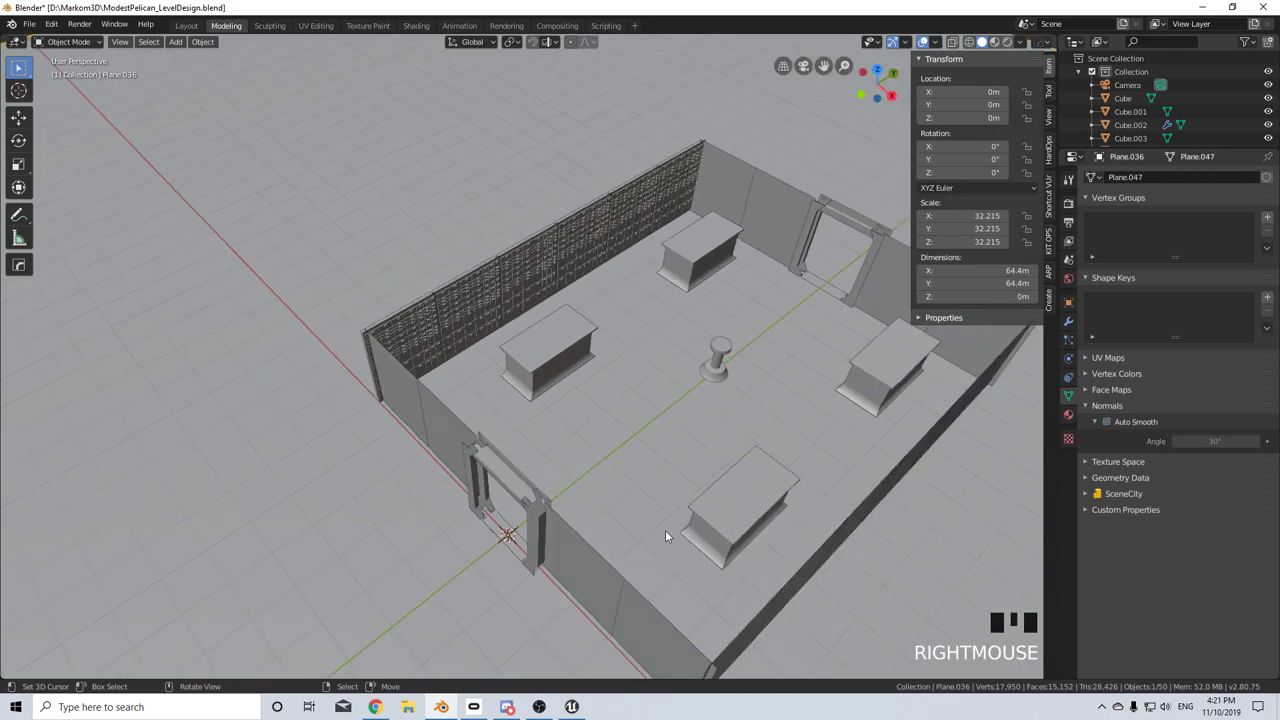
- Delete the previous object from the top-down view of the floor plan
{"action": "scroll", "scroll_direction": "down", "scroll_amount": 3}
{"action": "right_click", "coordinate": [635, 414]}
{"action": "key", "text": "KP_7"}
{"action": "scroll", "scroll_direction": "up", "scroll_amount": 3}
{"action": "key", "text": "z"}
{"action": "left_click_drag", "start_coordinate": [681, 405], "coordinate": [664, 405]}
{"action": "key", "text": "Delete"}
{"action": "middle_click", "coordinate": [607, 397]}
- Add a 2 m plane and move it into the corner against the greebled wall at X −4 m
{"action": "key", "text": "shift+a"}
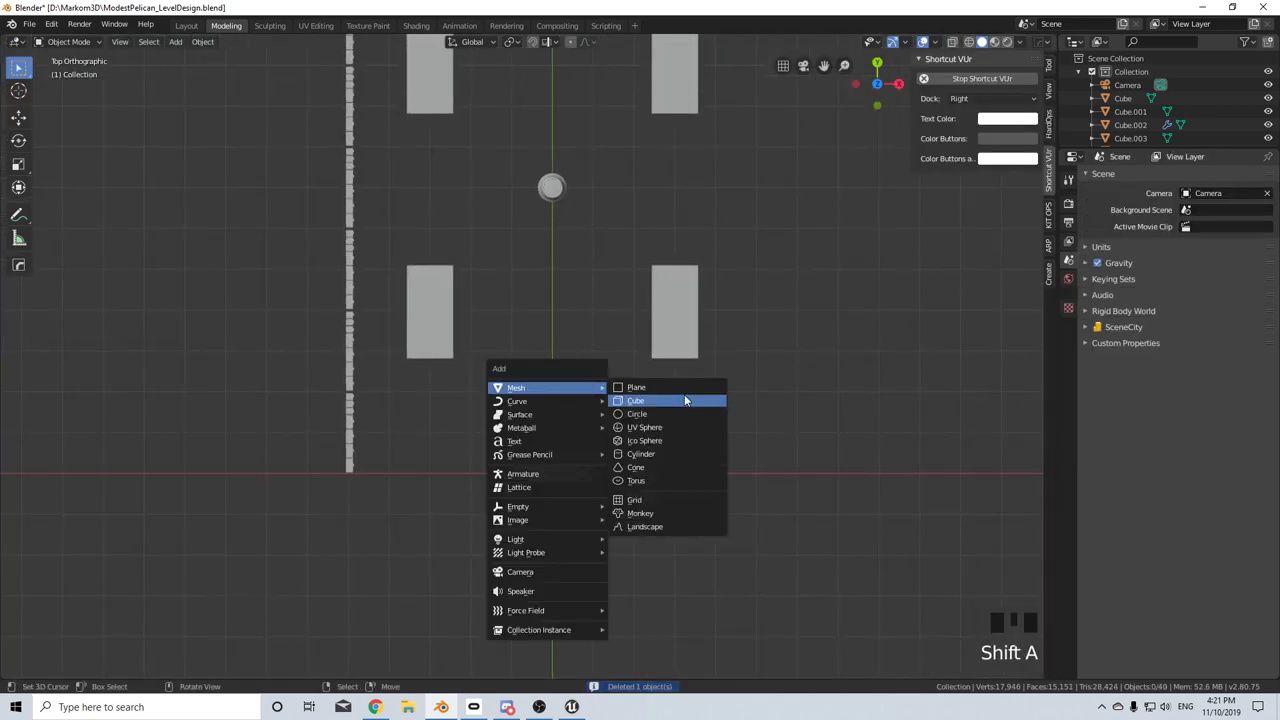
{"action": "scroll", "scroll_direction": "up", "scroll_amount": 3}
{"action": "key", "text": "g"}
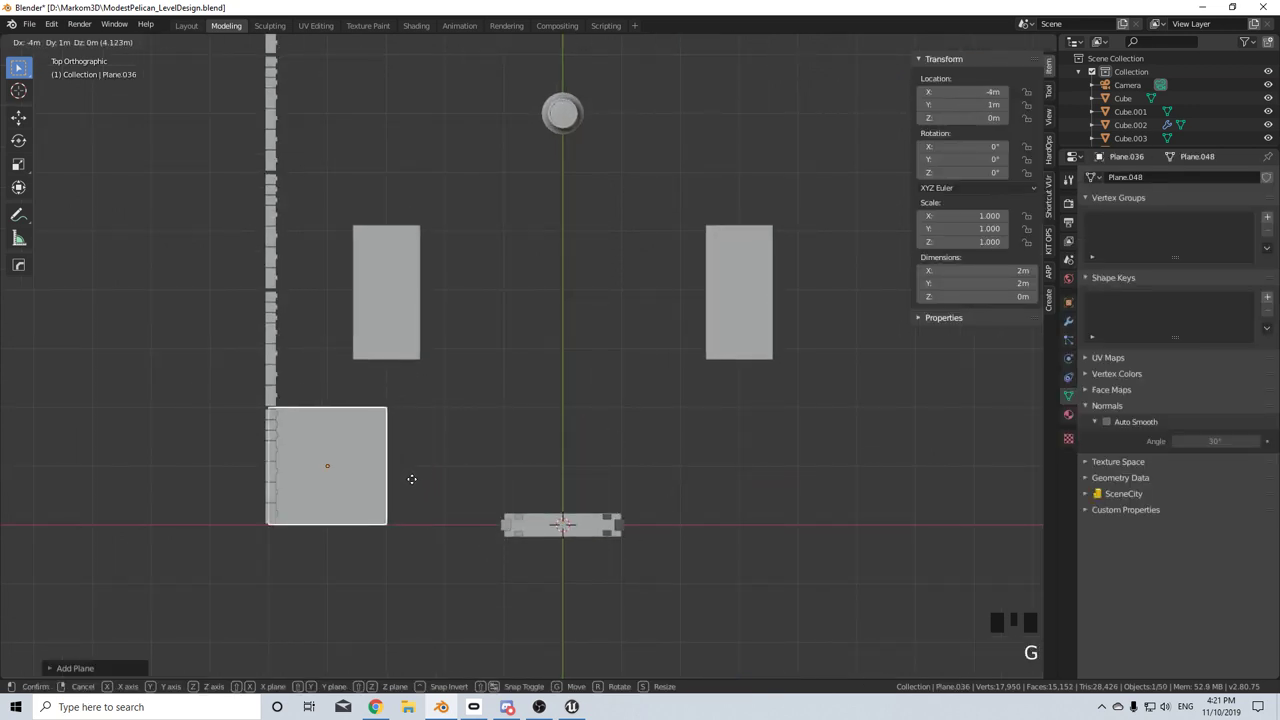
{"action": "left_click_drag", "start_coordinate": [480, 461], "coordinate": [651, 448]}
{"action": "scroll", "scroll_direction": "up", "scroll_amount": 3}
{"action": "left_click_drag", "start_coordinate": [609, 453], "coordinate": [510, 461]}
{"action": "scroll", "scroll_direction": "up", "scroll_amount": 3}
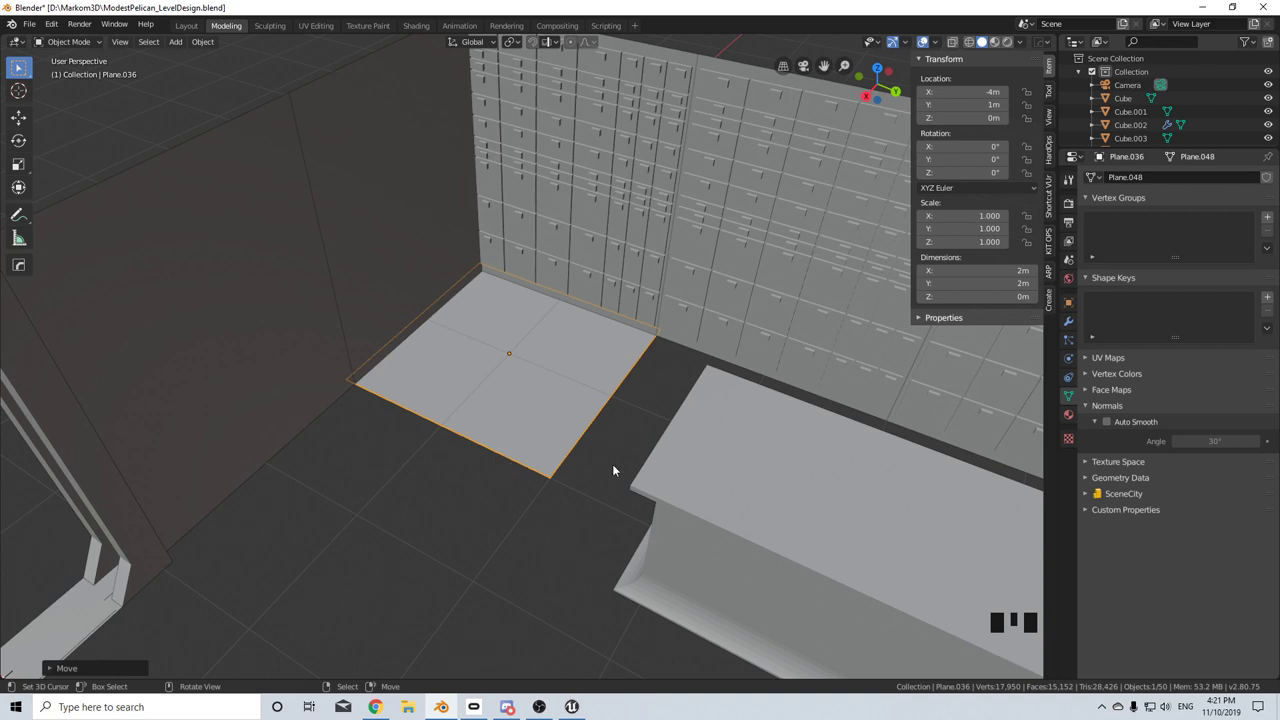
{"action": "left_click", "coordinate": [1019, 45]}
- In rendered shading, apply the Kit Ops CW Stone Sandstone floor material to the plane
{"action": "left_click", "coordinate": [1013, 48]}
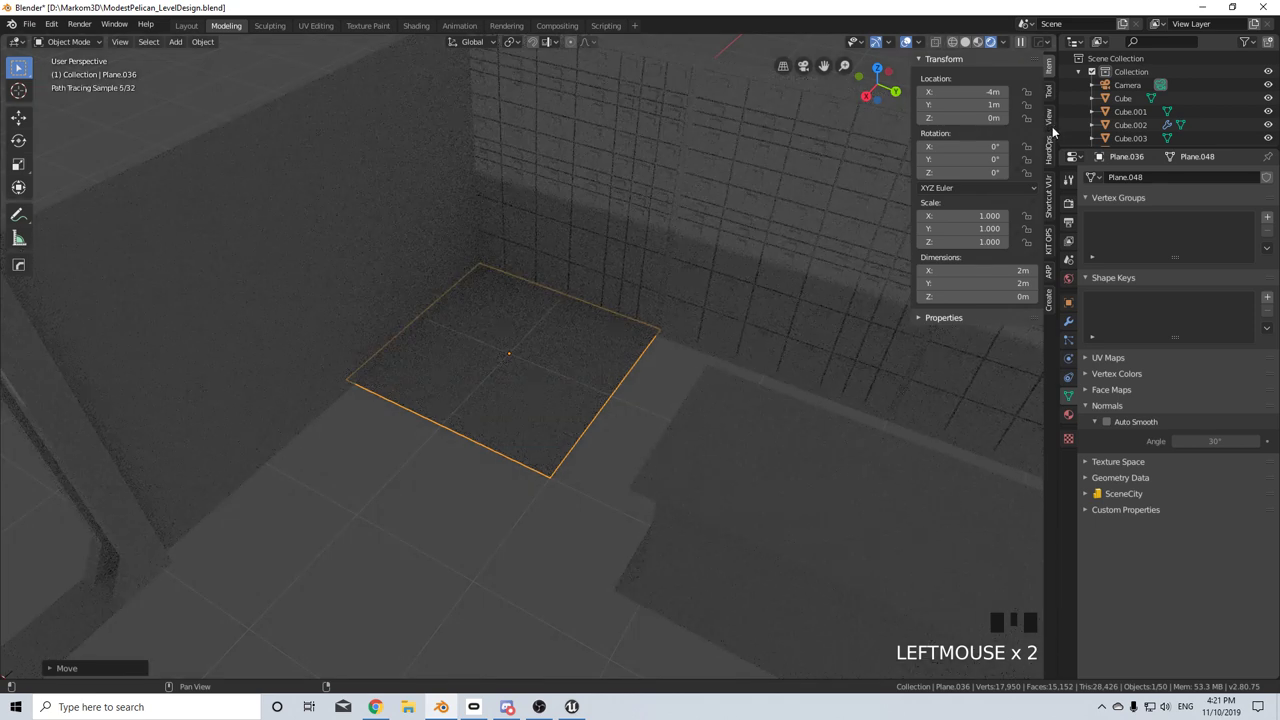
{"action": "left_click", "coordinate": [1053, 96]}
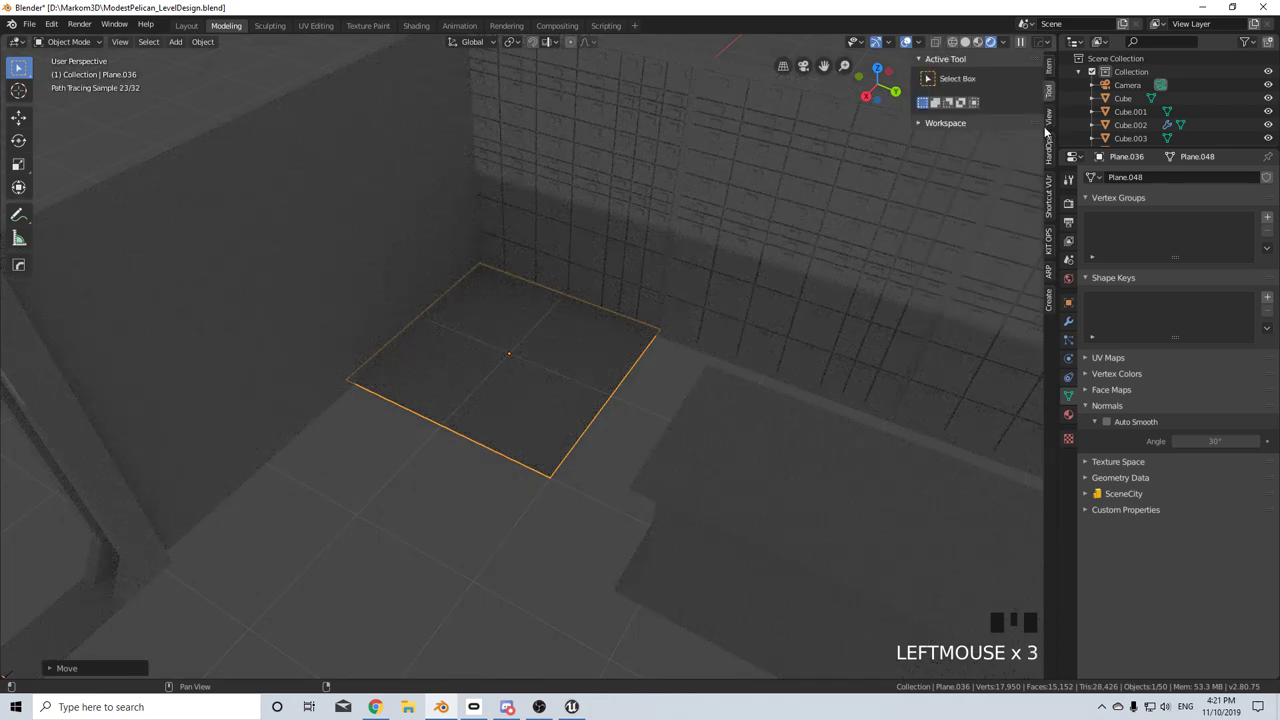
{"action": "left_click", "coordinate": [1055, 244]}
{"action": "left_click_drag", "start_coordinate": [989, 117], "coordinate": [1111, 271]}
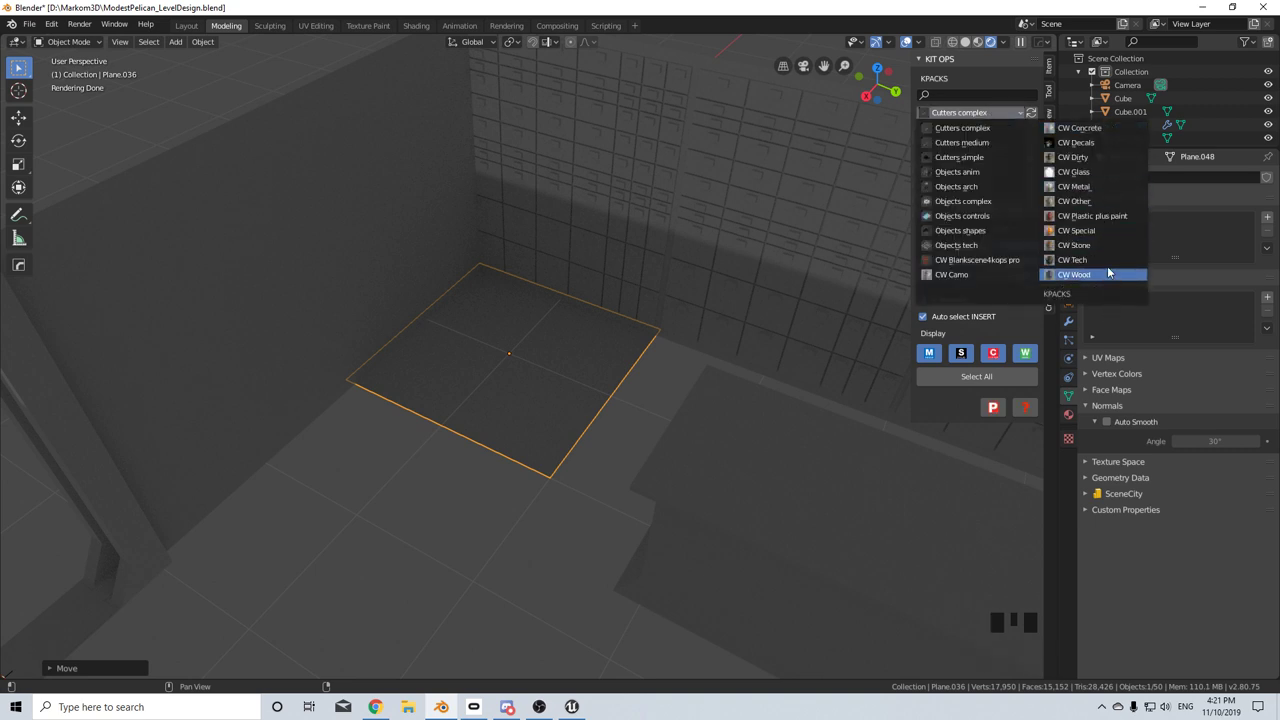
{"action": "left_click_drag", "start_coordinate": [985, 180], "coordinate": [960, 205]}
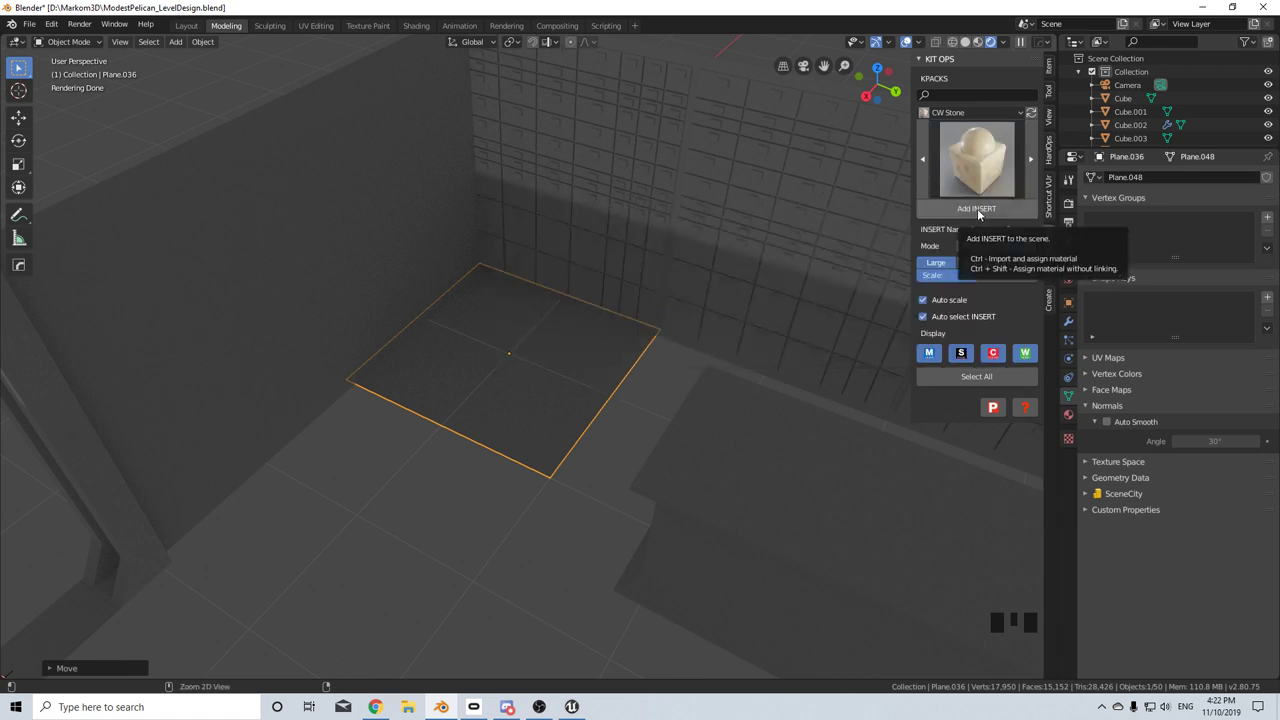
{"action": "left_click_drag", "start_coordinate": [981, 214], "coordinate": [514, 458]}
- Add an Array modifier repeating the floor tile twice along the corridor
{"action": "scroll", "scroll_direction": "up", "scroll_amount": 3}
{"action": "left_click", "coordinate": [1077, 324]}
- Copy the Array modifier with a Y offset so the sandstone floor forms a two-by-two square
{"action": "left_click_drag", "start_coordinate": [1150, 181], "coordinate": [1040, 217]}
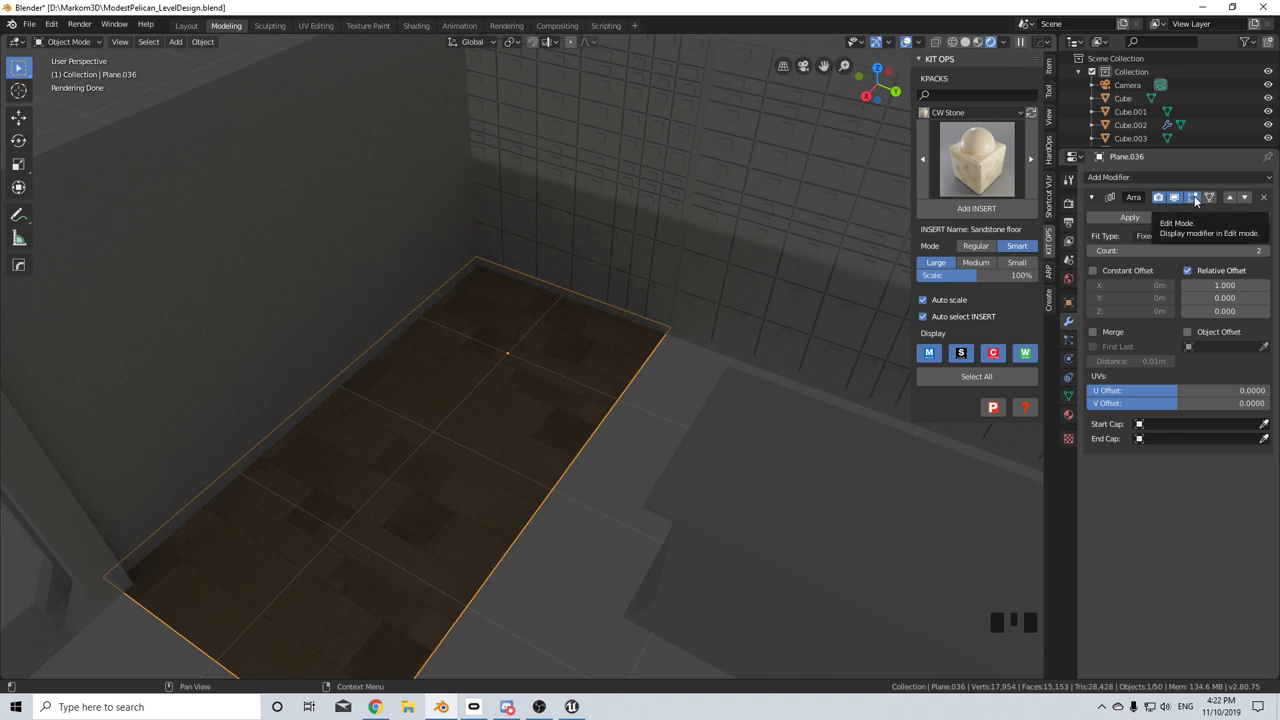
{"action": "double_click", "coordinate": [1092, 198]}
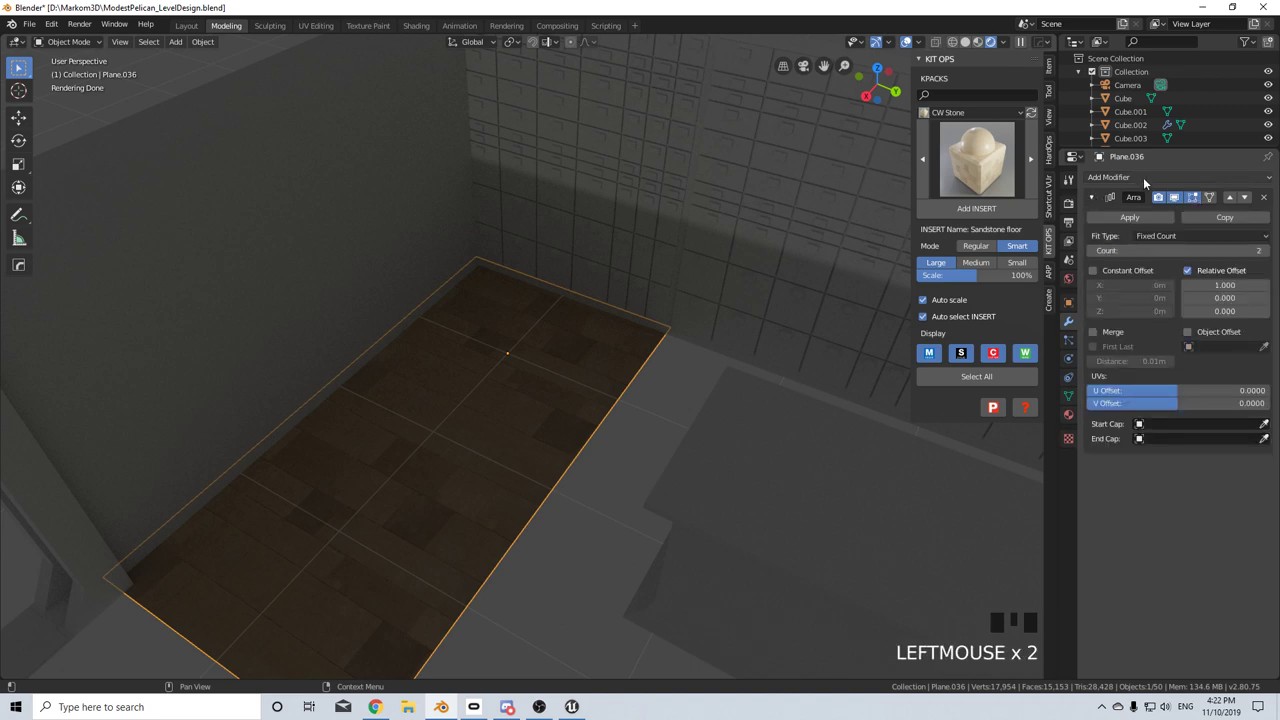
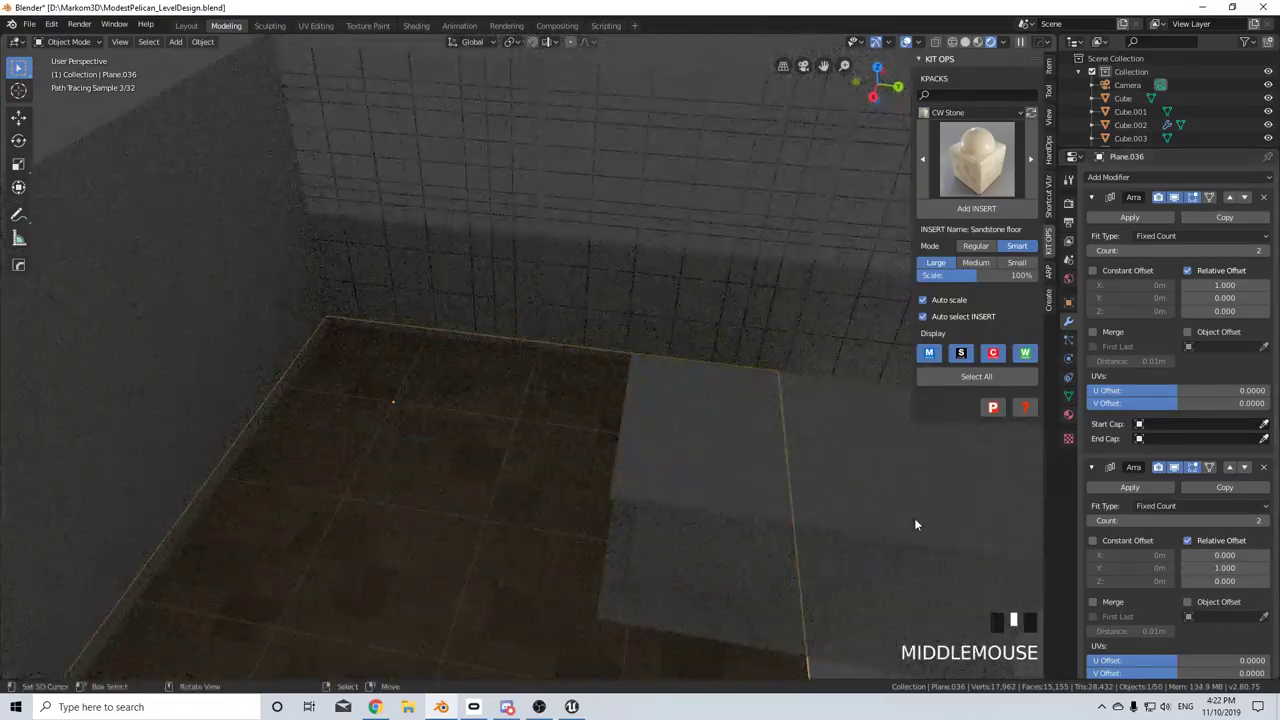
{"action": "scroll", "scroll_direction": "up", "scroll_amount": 3}
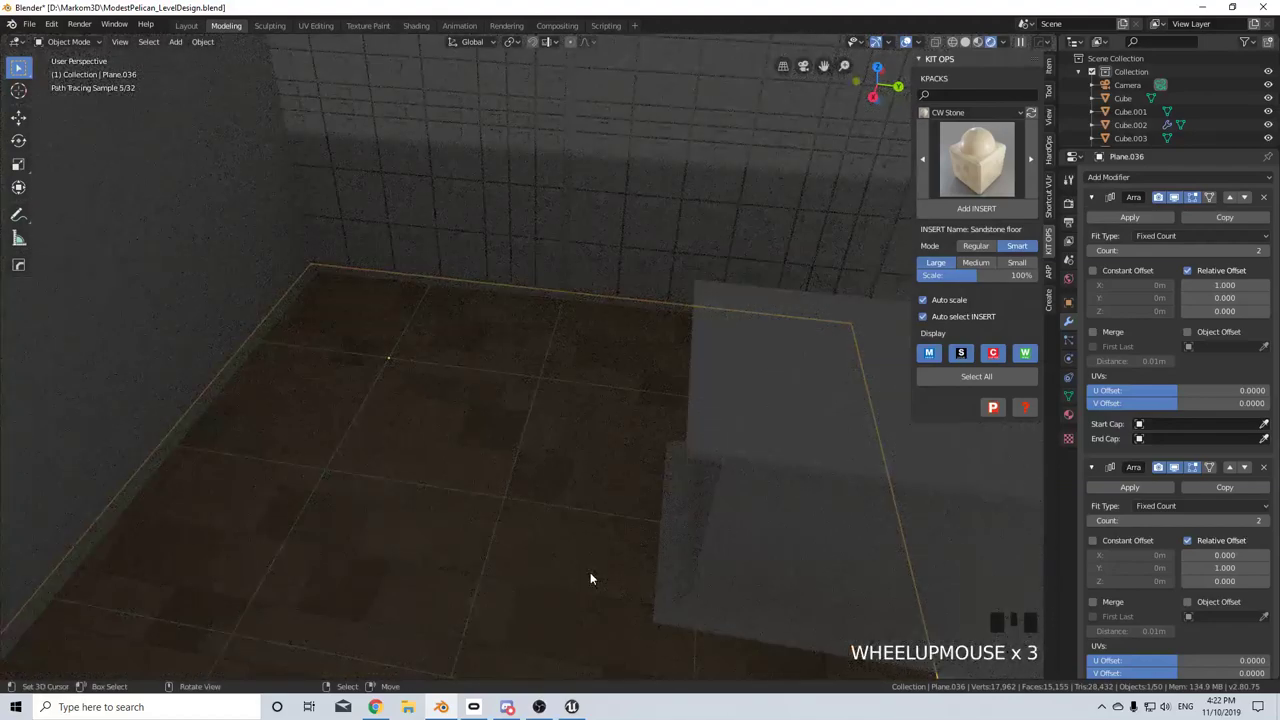
{"action": "scroll", "scroll_direction": "down", "scroll_amount": 3}
{"action": "scroll", "scroll_direction": "down", "scroll_amount": 3}
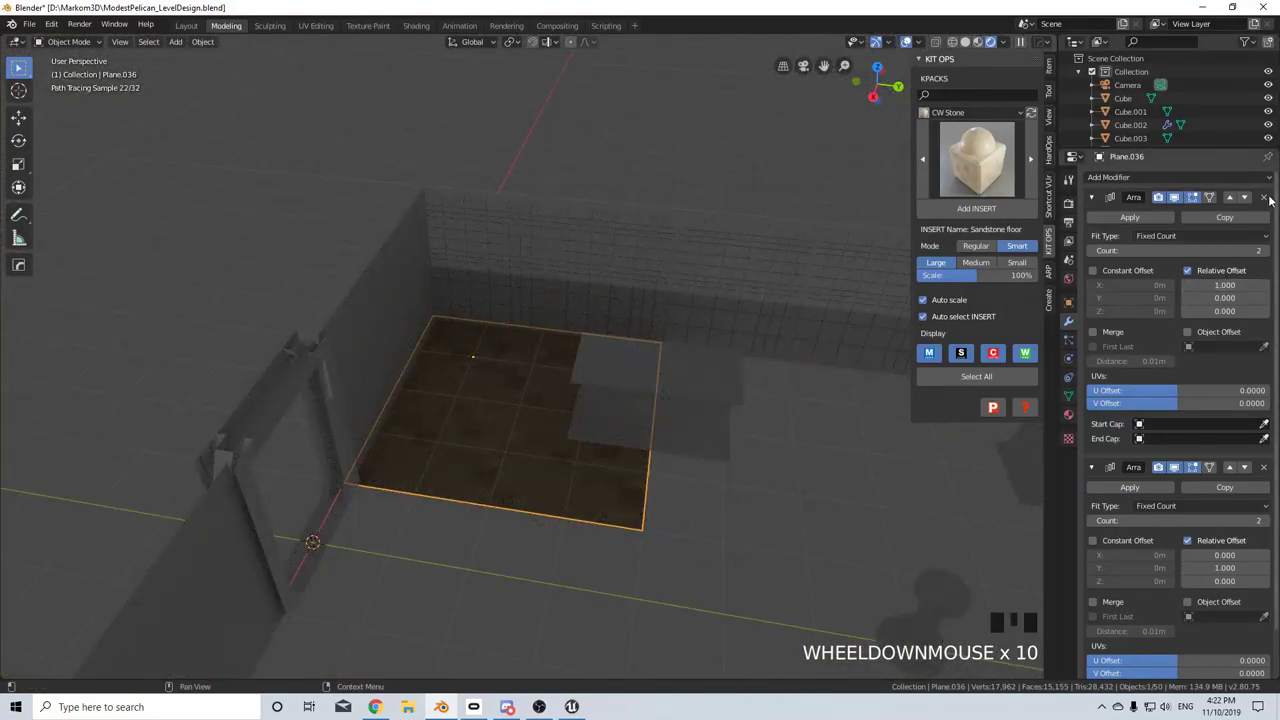
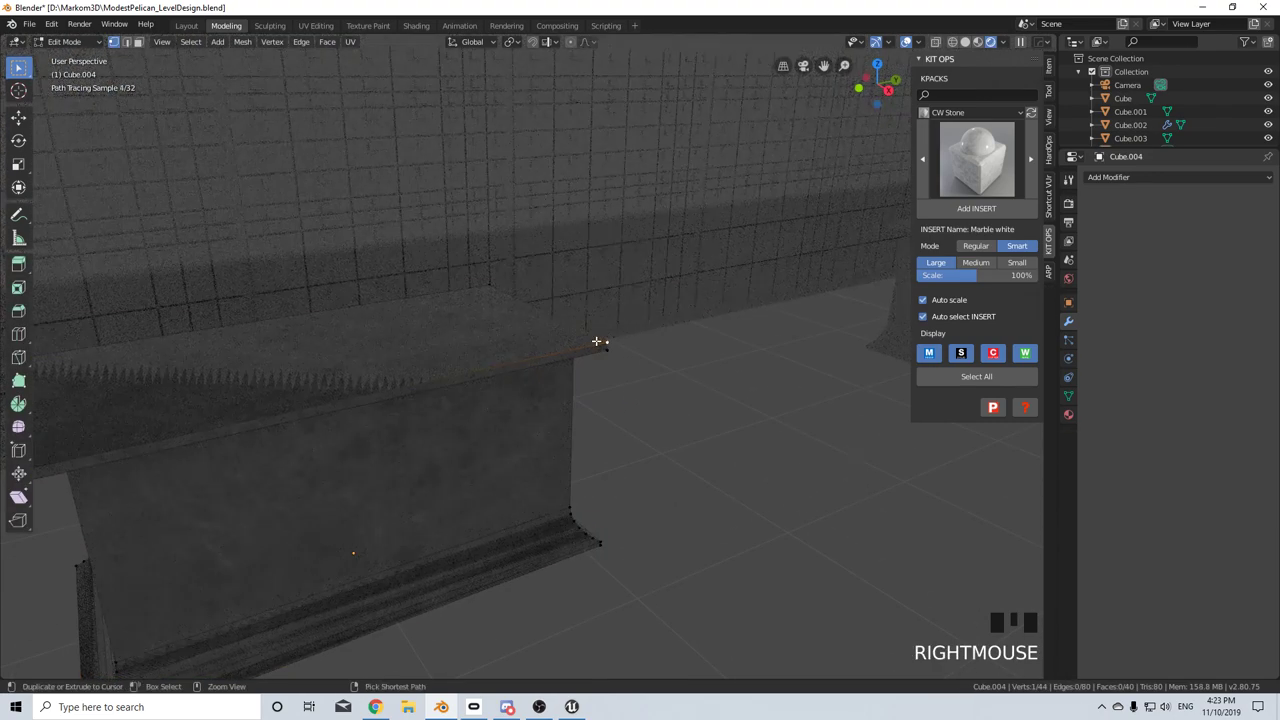
- Select the console's top slab, add a material slot, then invert to select the body
{"action": "key", "text": "ctrl+l"}
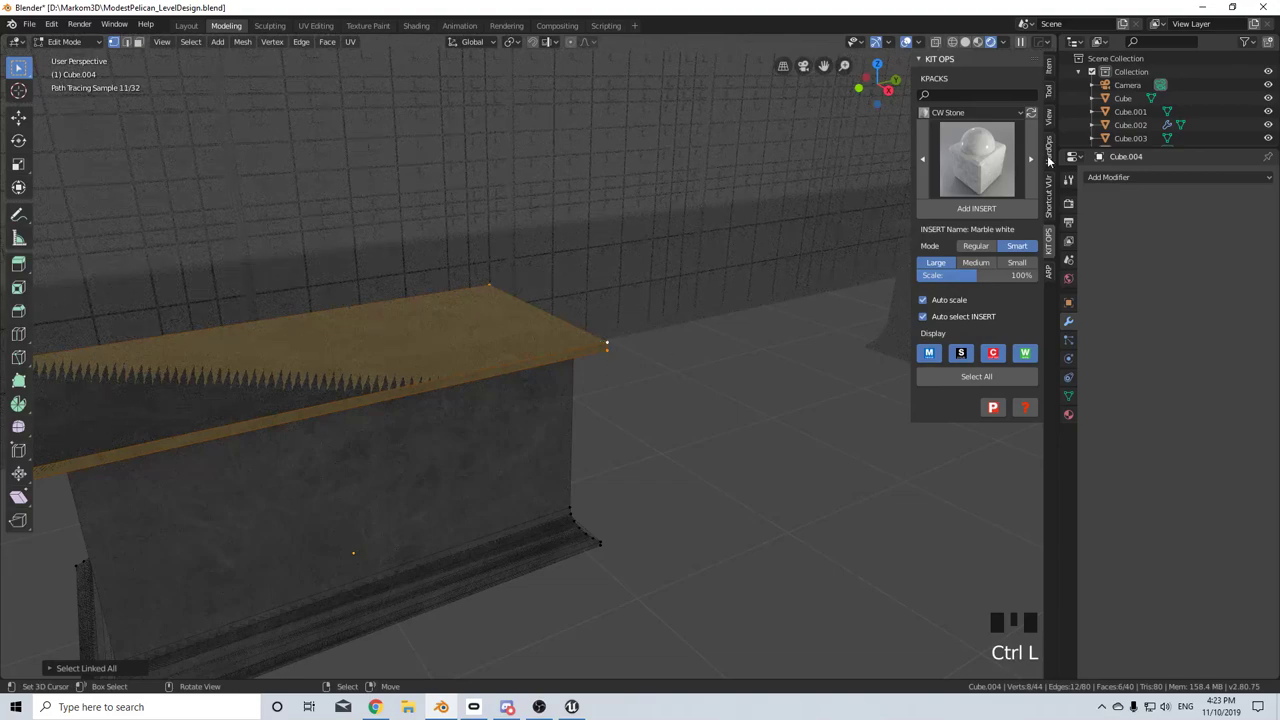
{"action": "left_click", "coordinate": [1072, 424]}
{"action": "left_click", "coordinate": [1273, 182]}
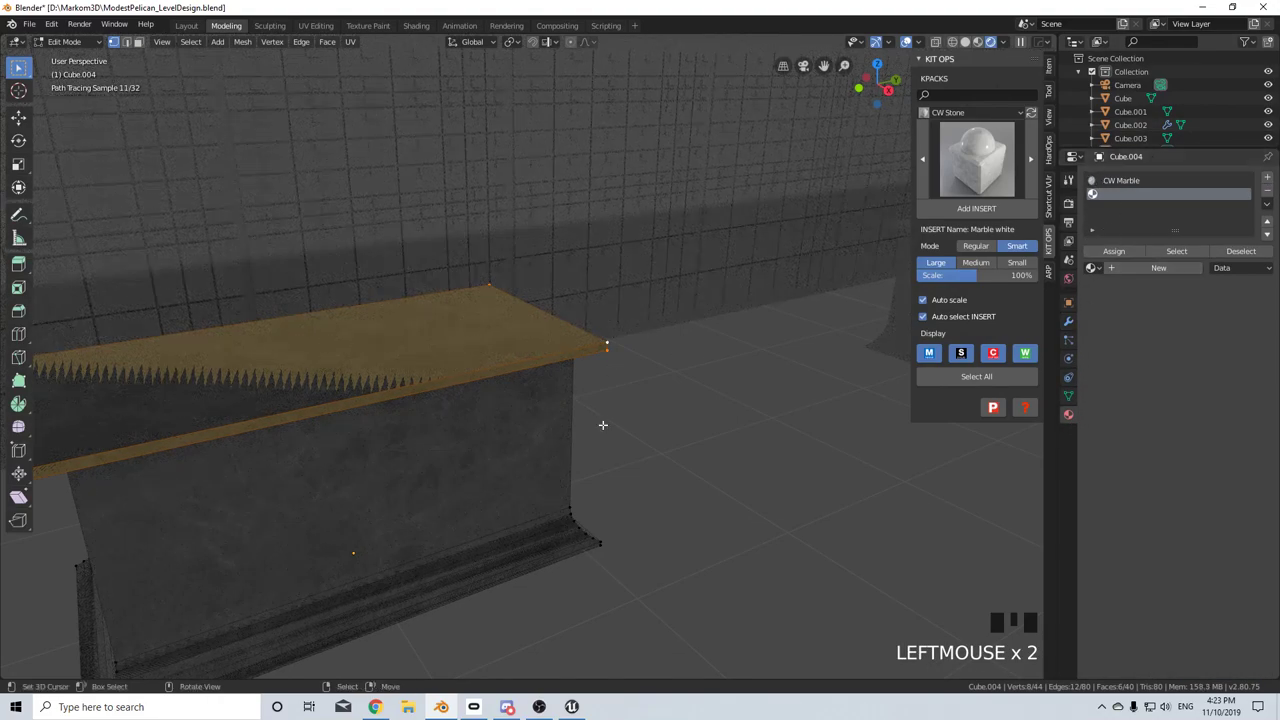
{"action": "key", "text": "ctrl+i"}
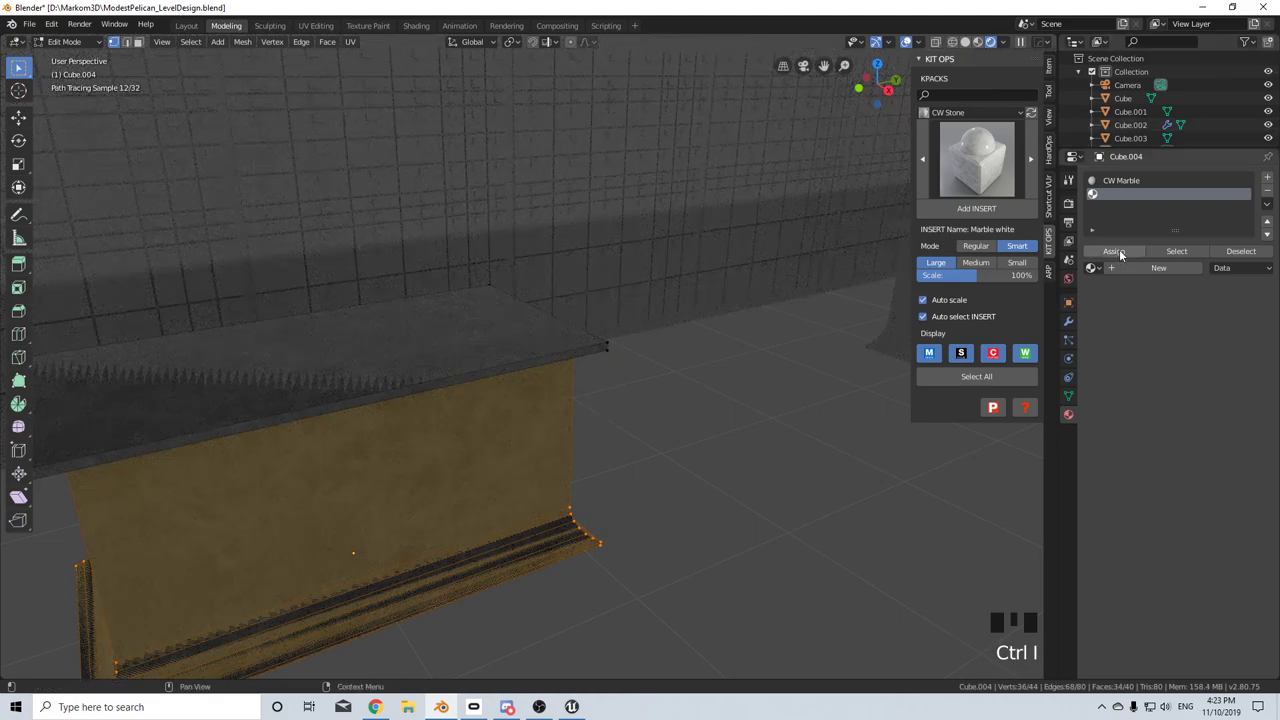
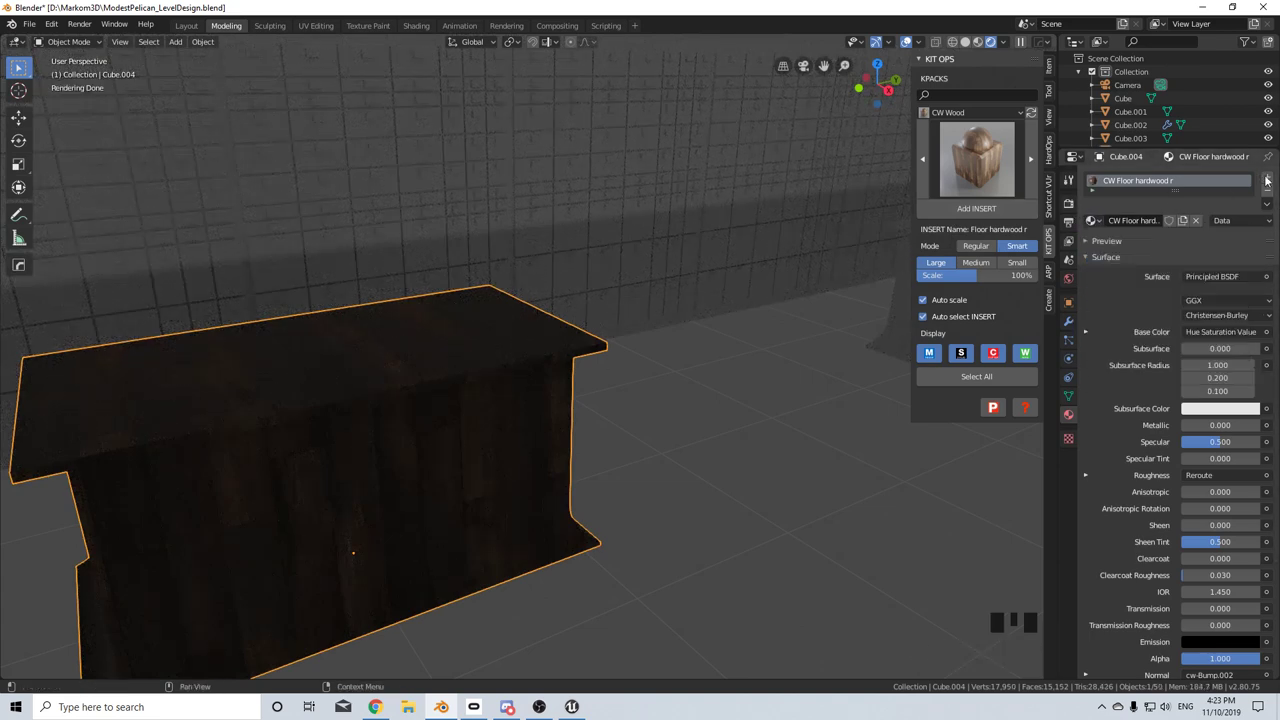
- Add a second material slot to hold the console body's hardwood material
{"action": "left_click", "coordinate": [1275, 183]}
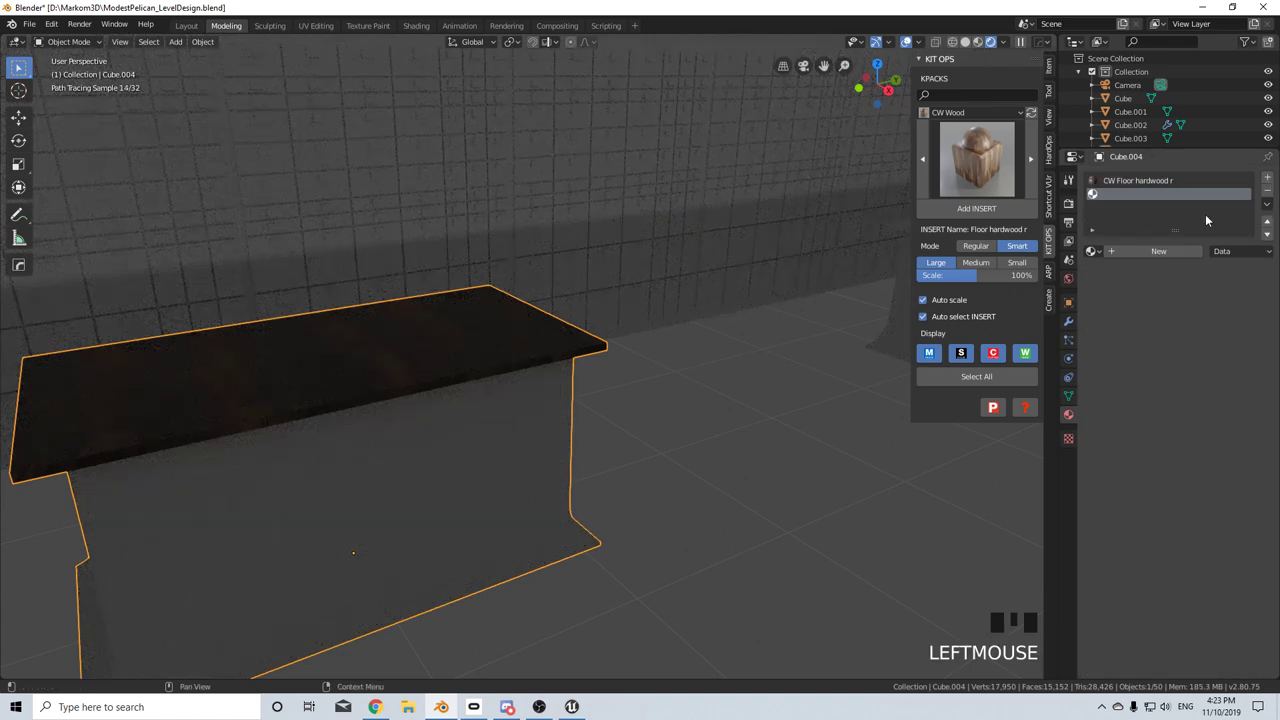
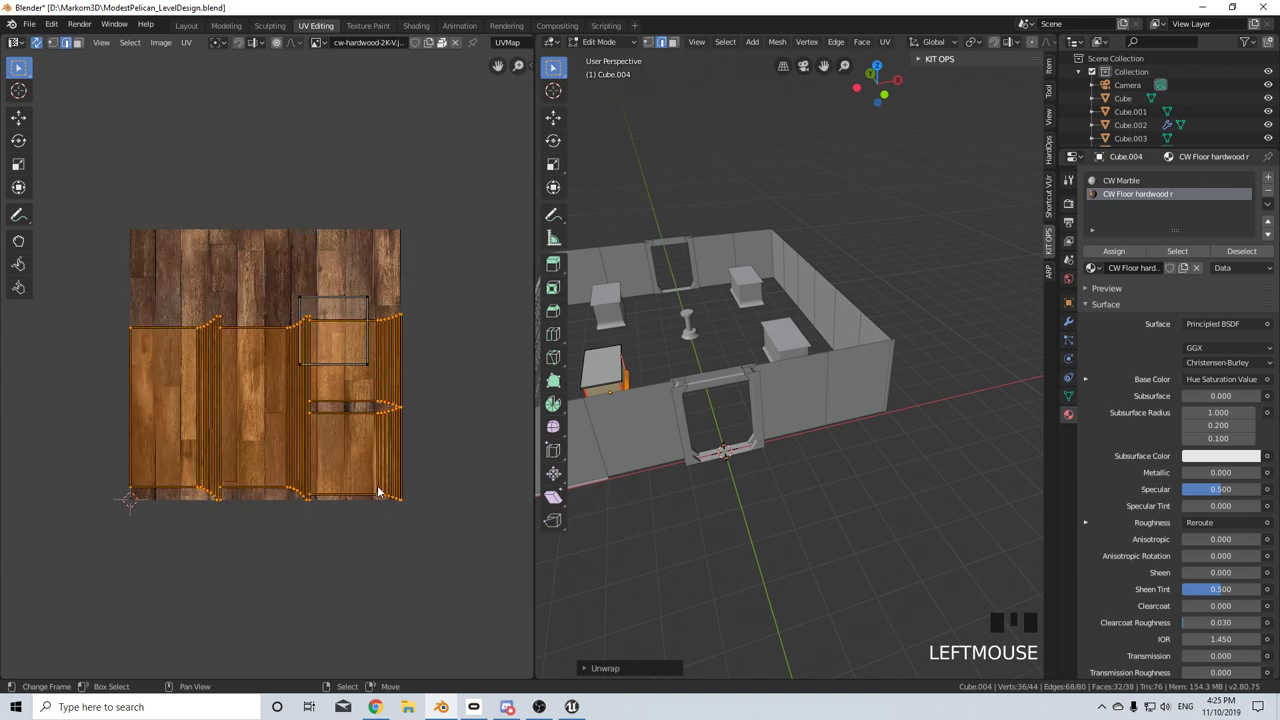
- Scale the console body's unwrapped UV islands up over the hardwood texture
{"action": "key", "text": "s"}
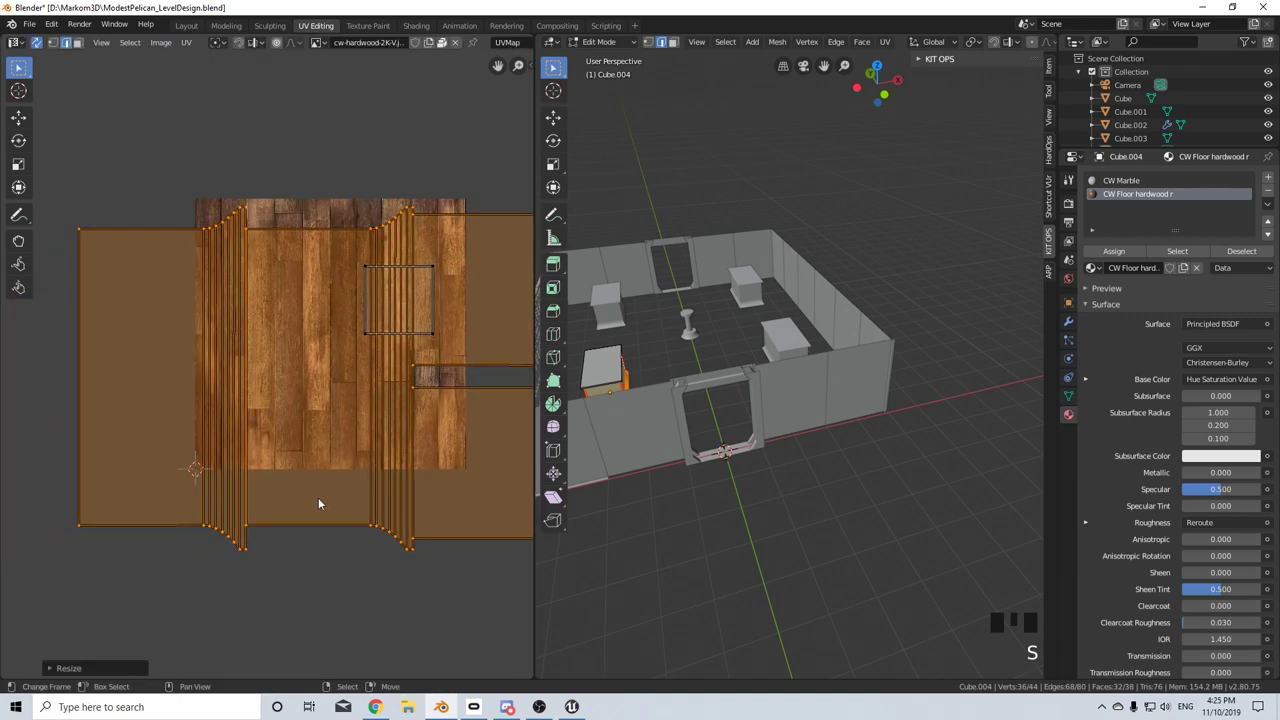